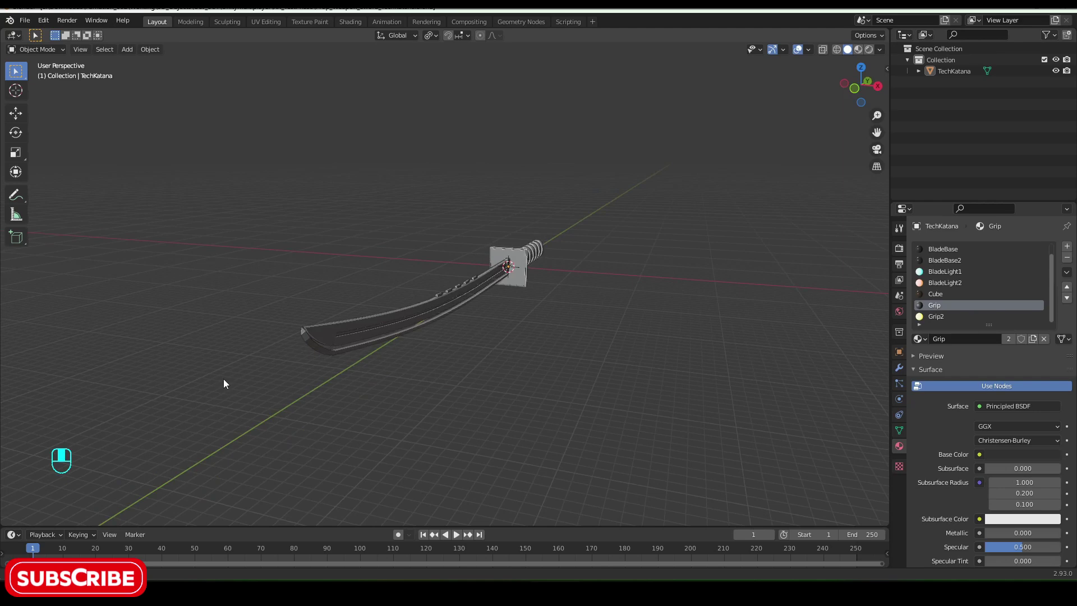
- Orbit around the finished tech-katana to preview the target model
left_click_drag(763, 404, 247, 405)
key("r")
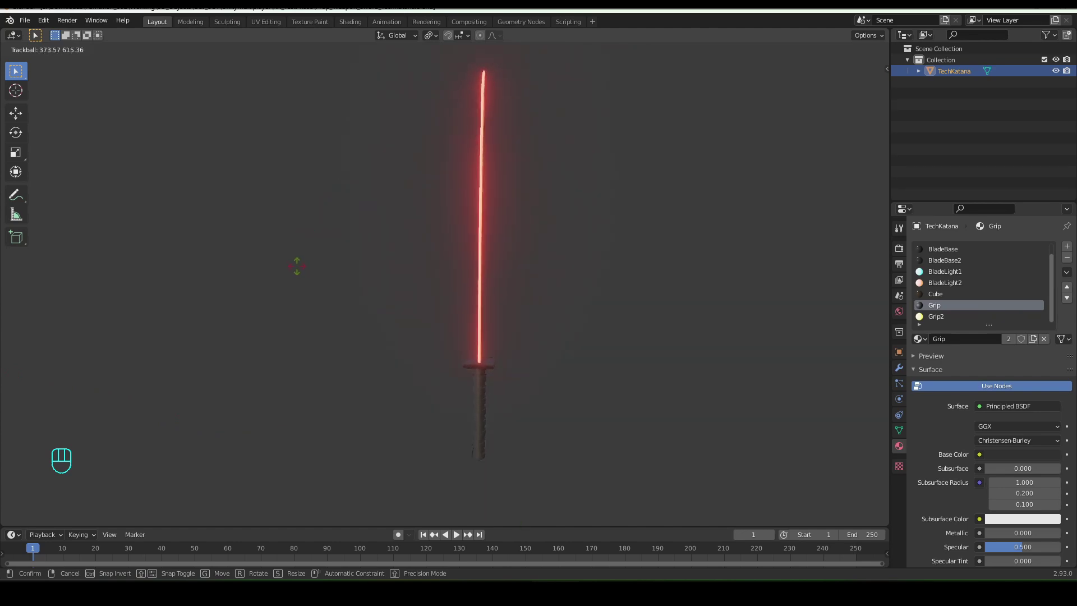
- Stretch the default cube along Y into a long thin blade slab and apply its scale
left_click(302, 271)
key("s")
key("y")
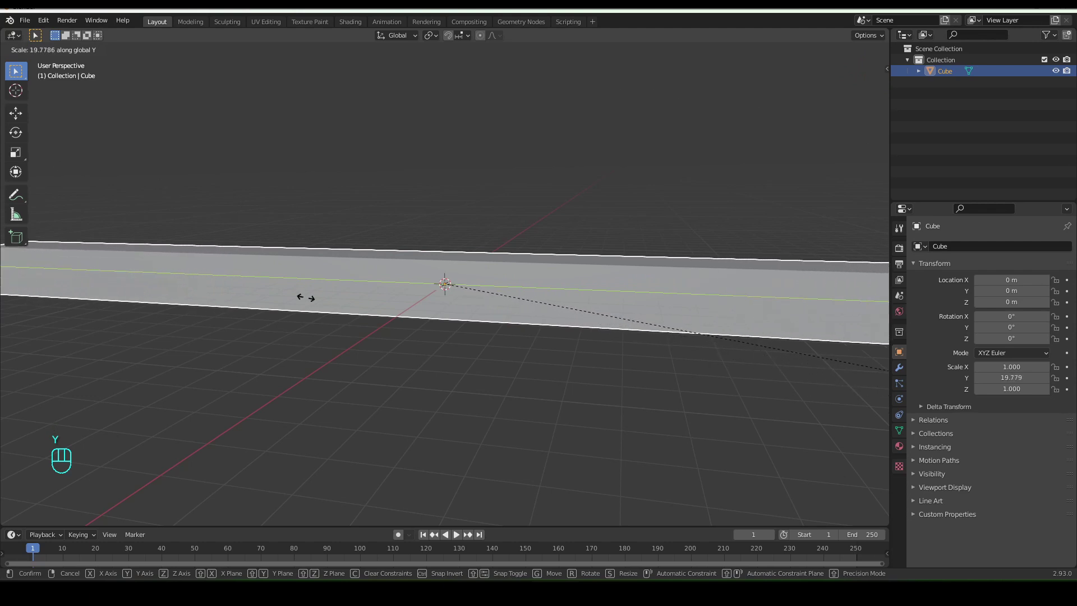
left_click_drag(316, 312, 216, 300)
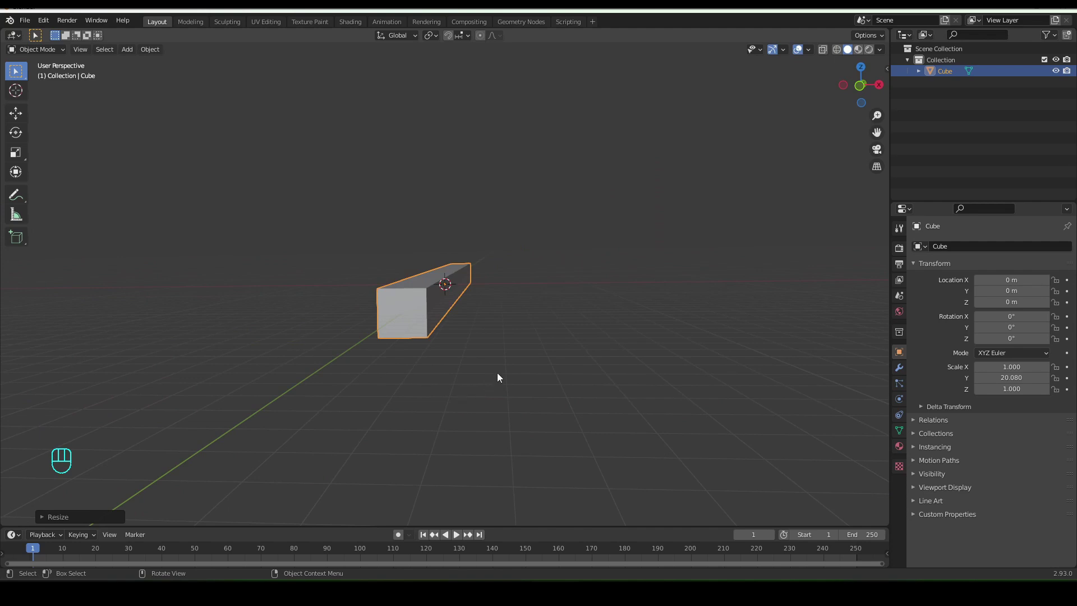
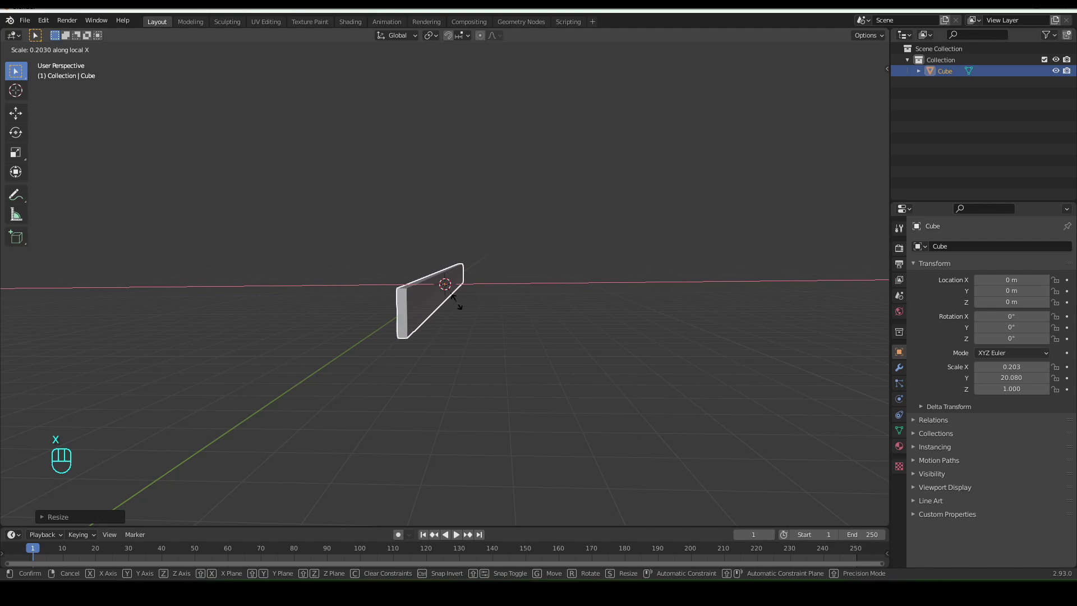
middle_click(442, 355)
key("ctrl+a")
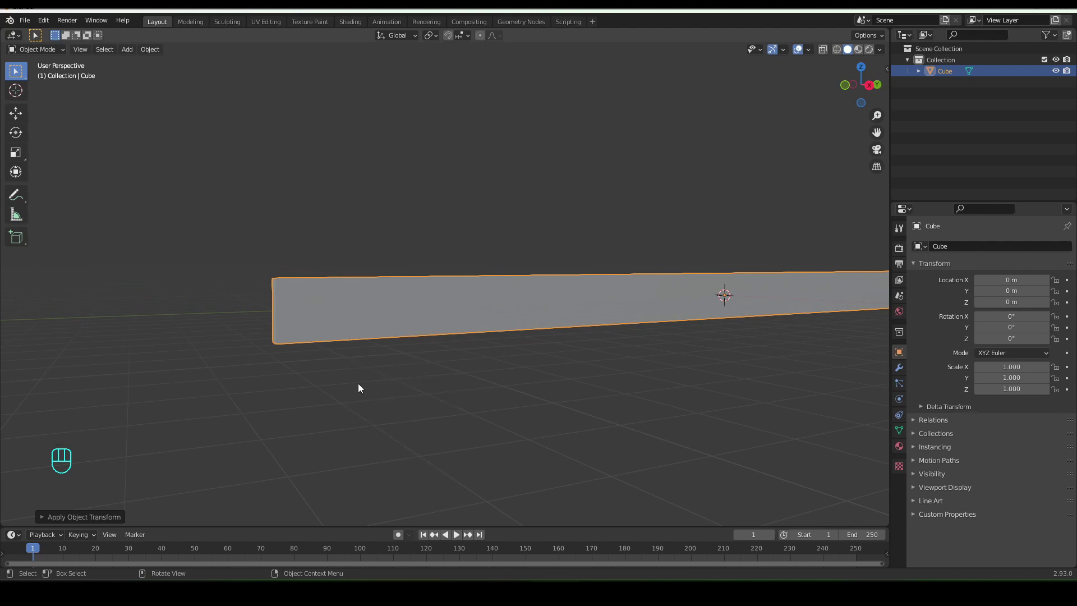
left_click_drag(342, 379, 402, 375)
- In Edit Mode, bevel the slab's end edge into a slanted, angled blade tip
key("Tab")
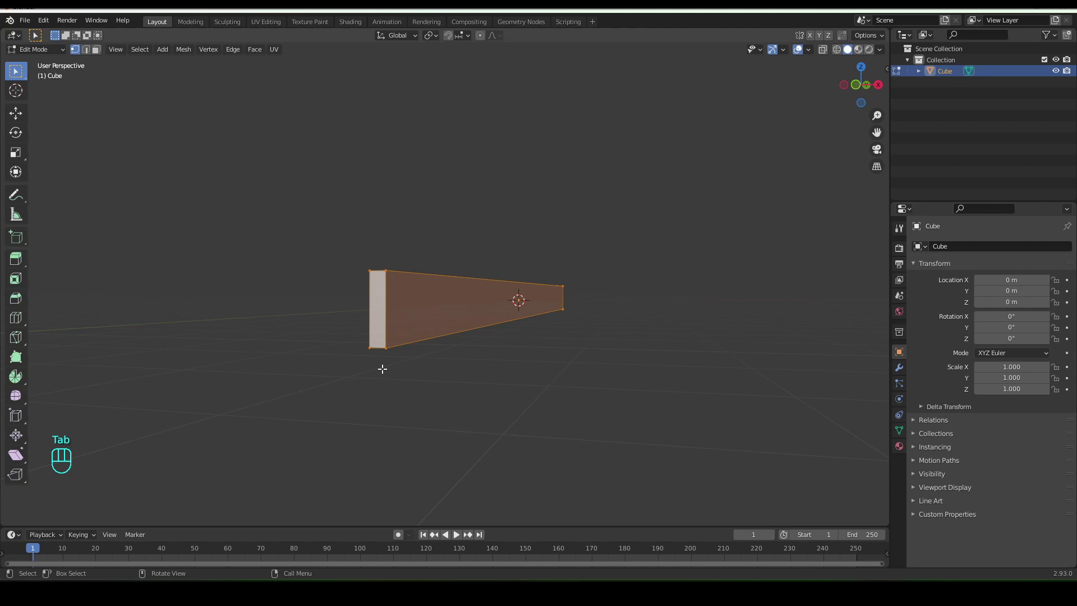
key("2")
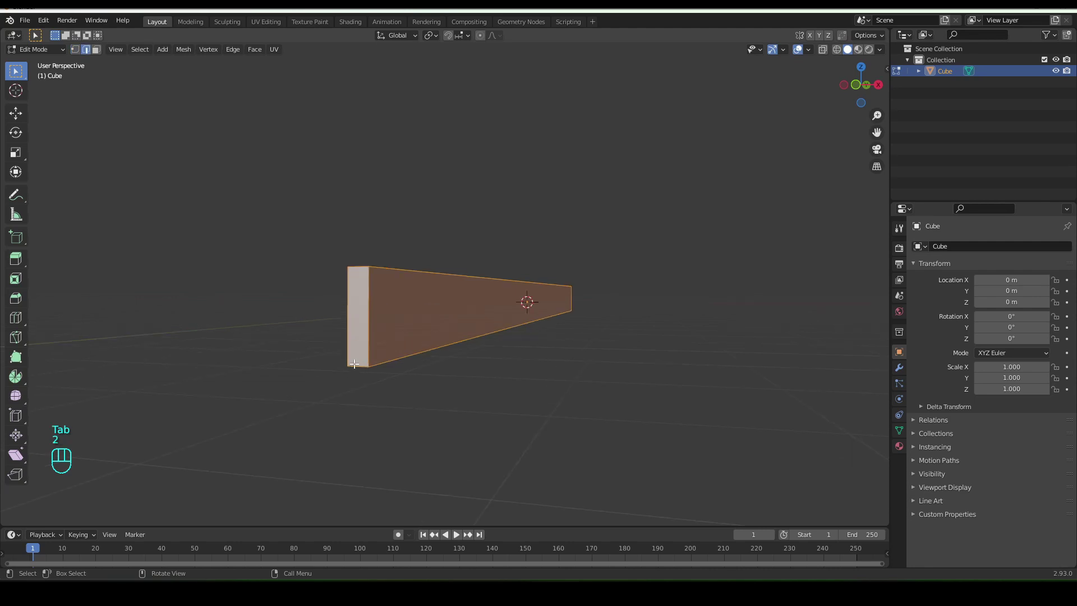
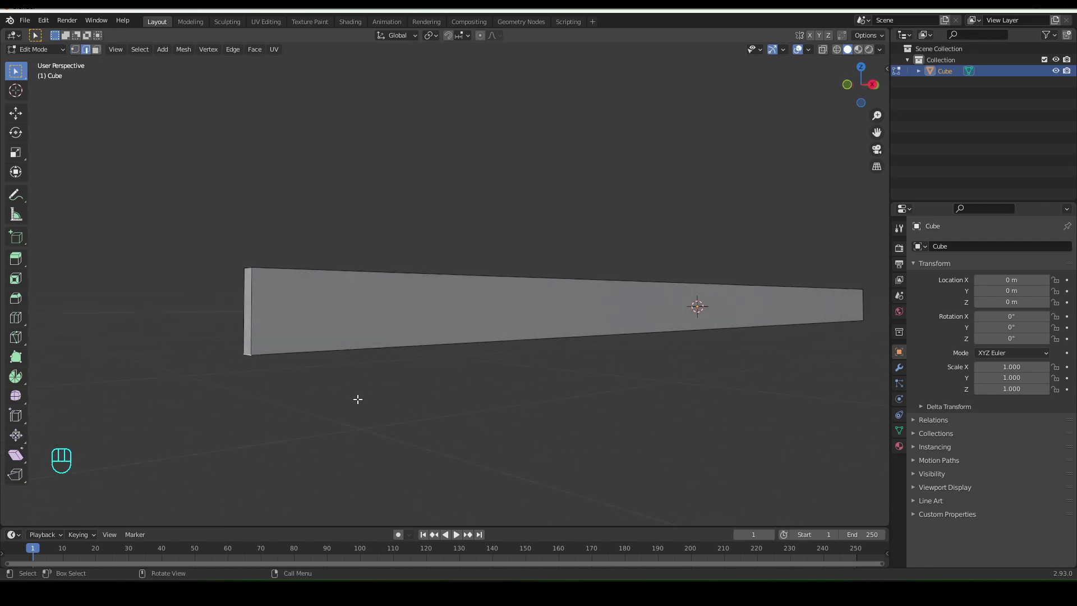
key("ctrl+b")
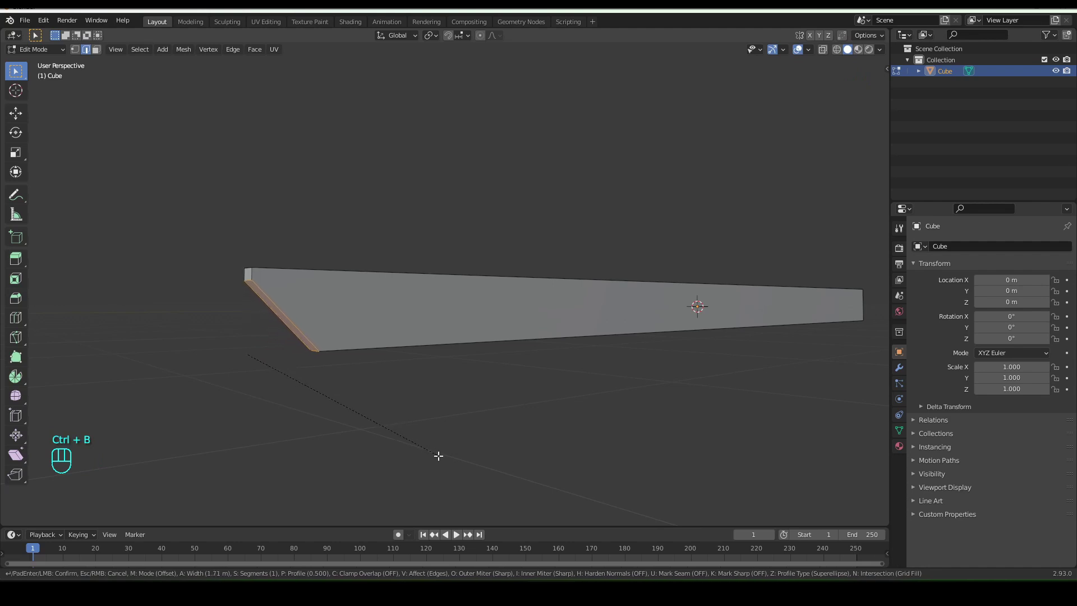
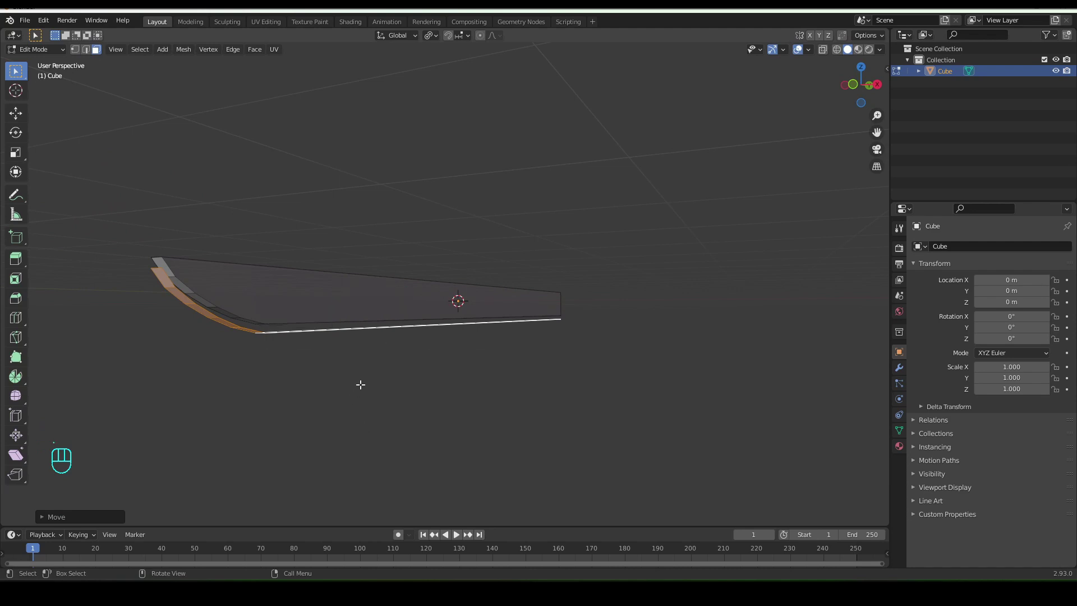
- Extrude the tip faces along normals and, in Right view, move the tip vertex to a sharp point
key("alt+e")
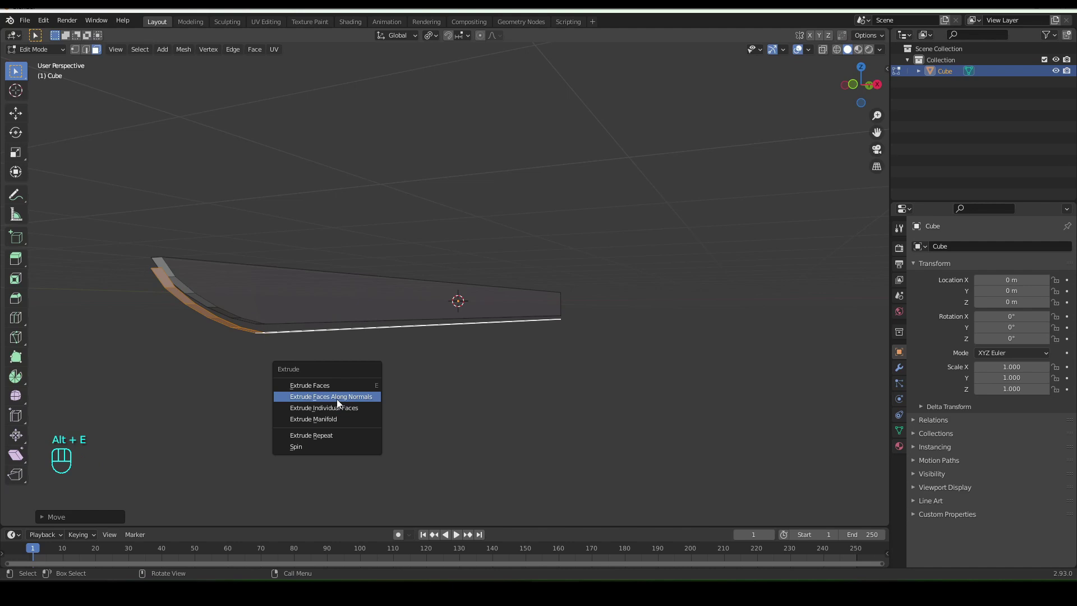
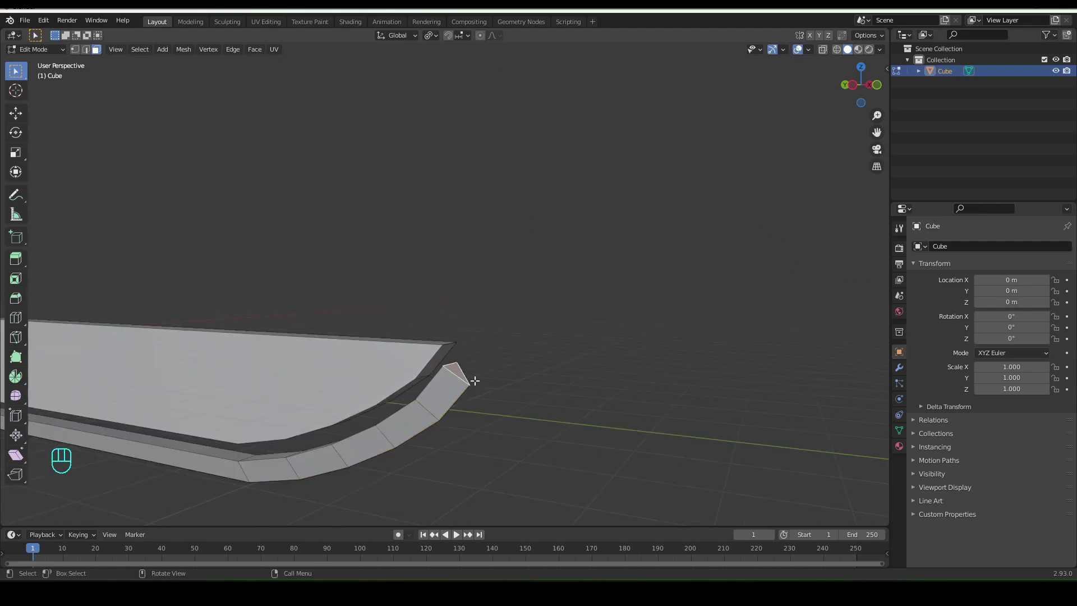
key("e")
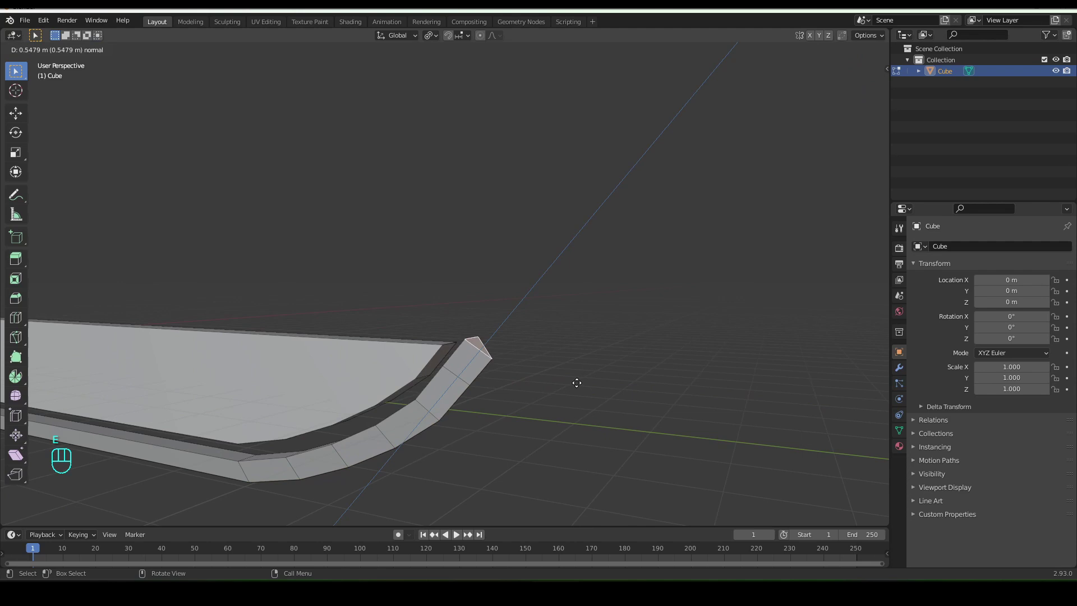
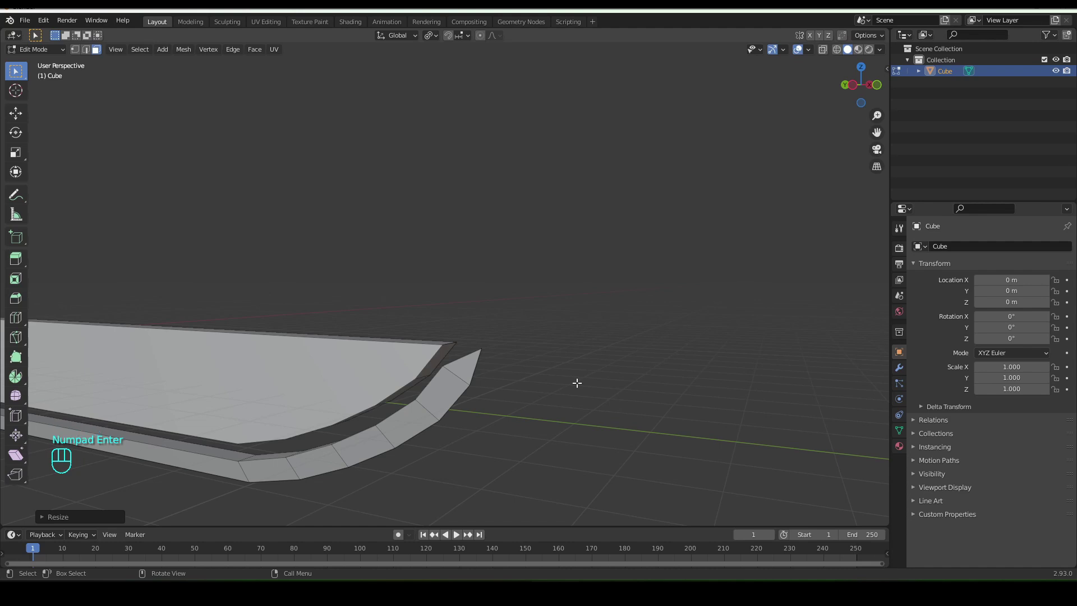
key("KP_1")
key("KP_3")
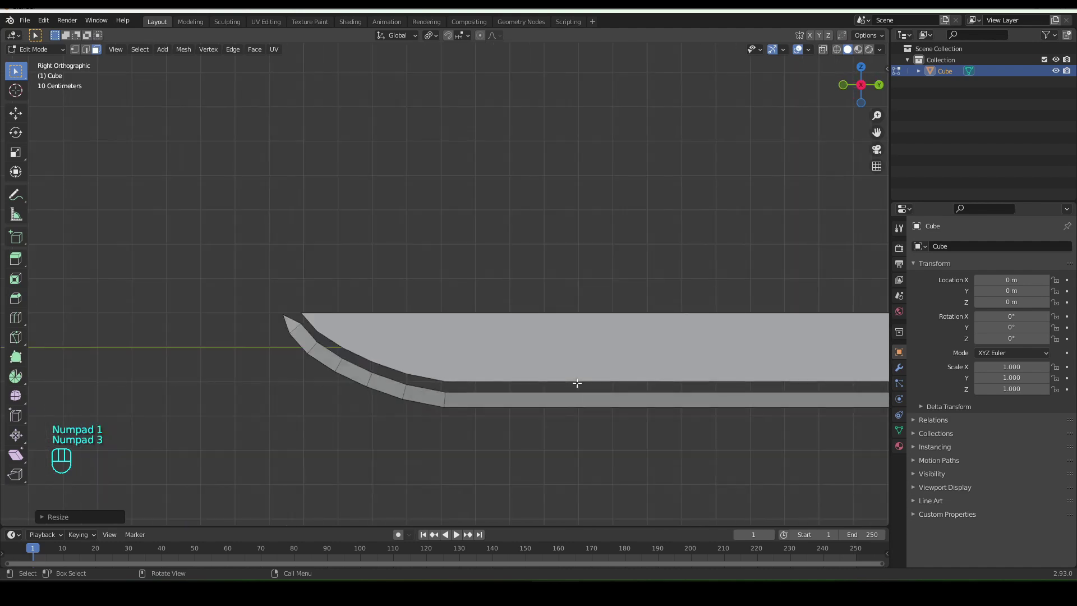
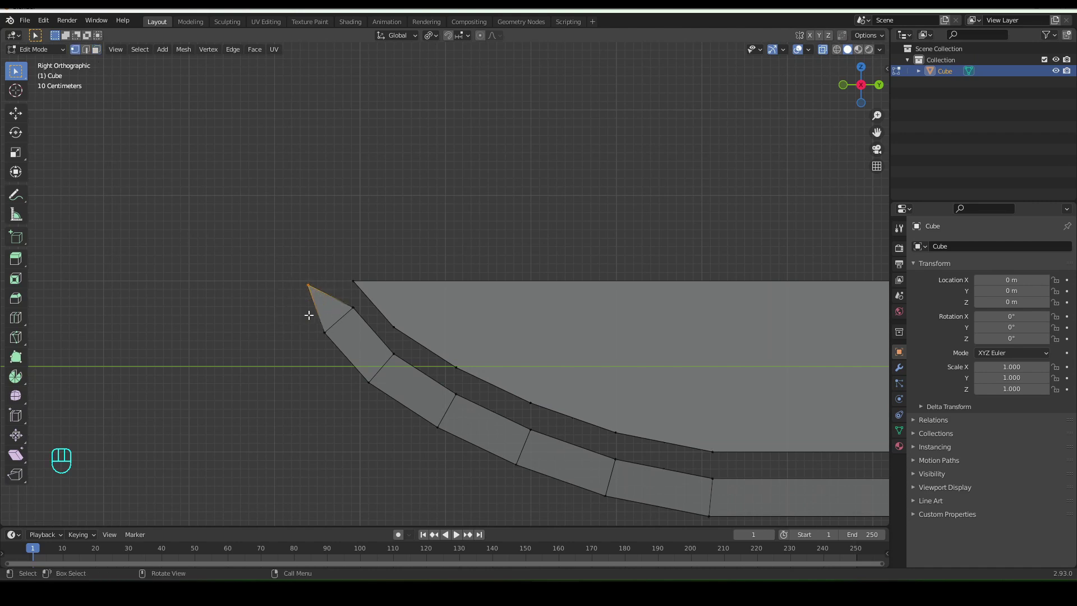
key("g")
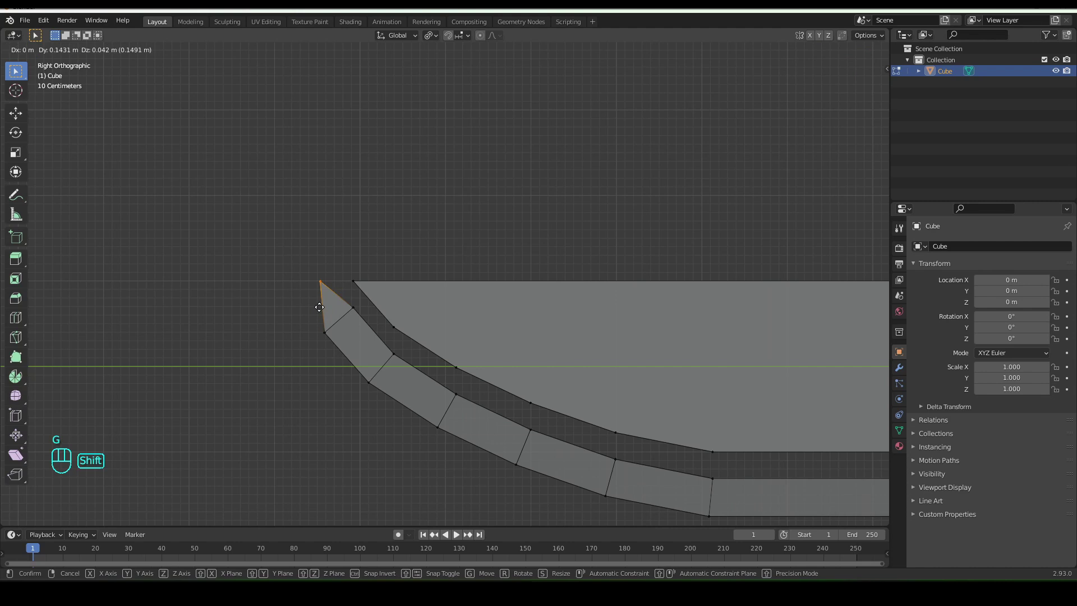
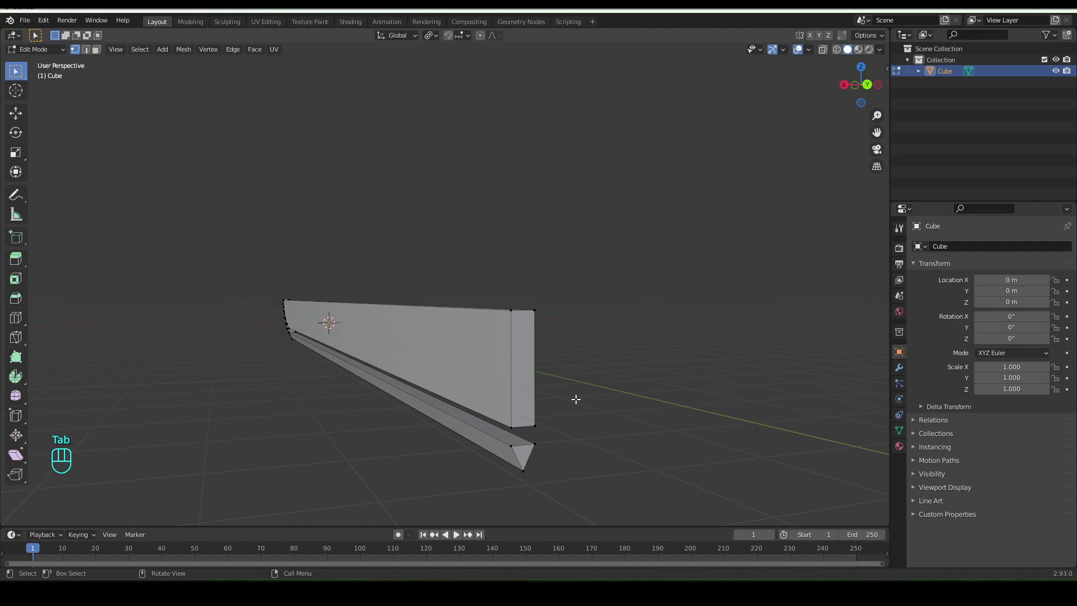
- In side view, knife-cut a new edge across the blade where the curved tip meets the straight section
key("3")
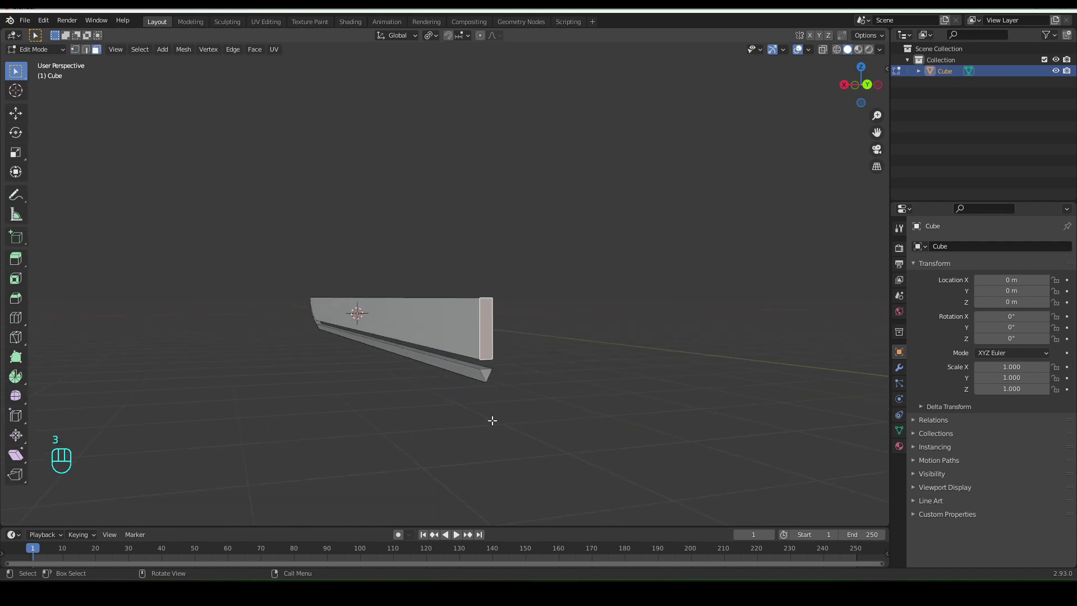
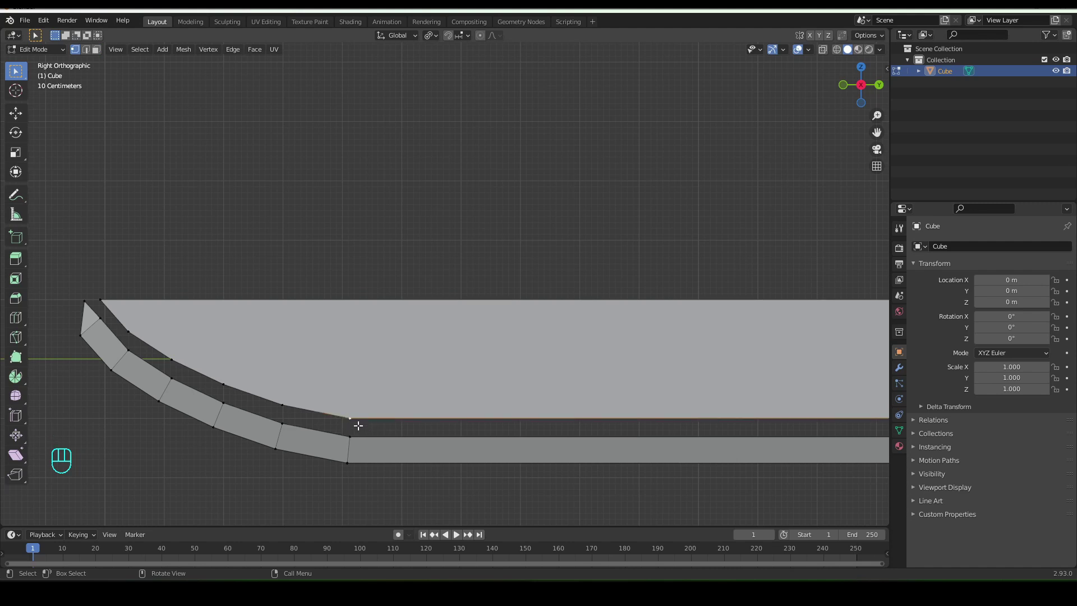
key("k")
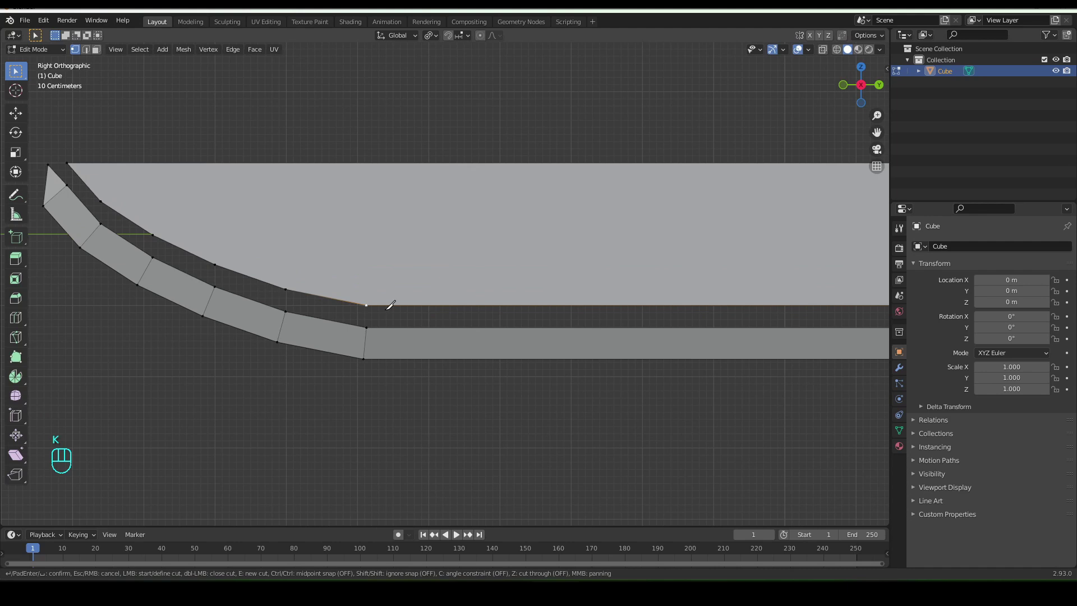
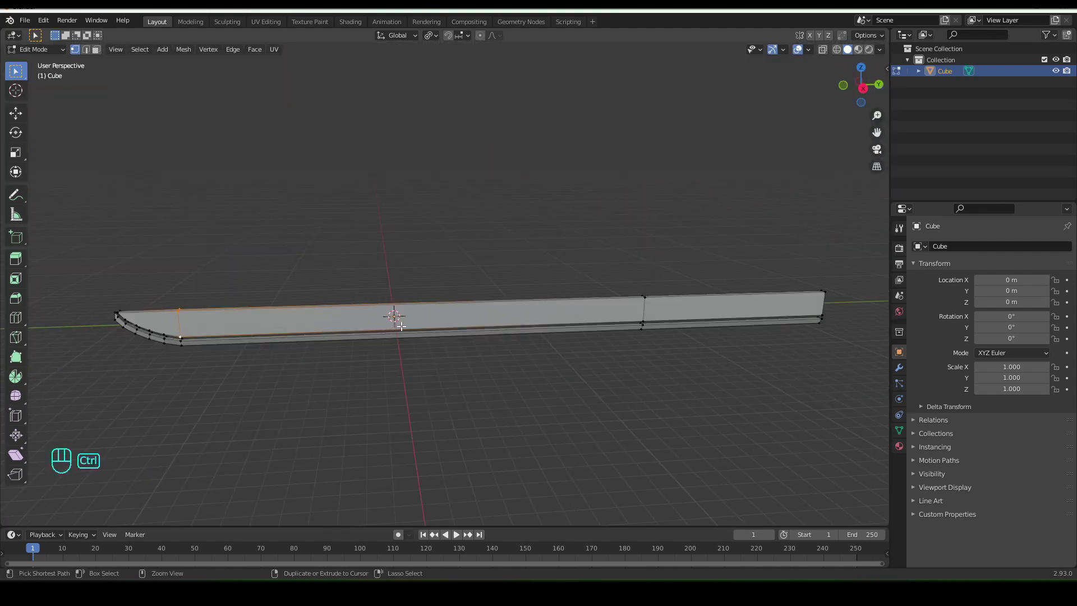
- Loop-cut the blade into 12 segments, nudge a section vertically with proportional editing, and add another cut
key("ctrl+r")
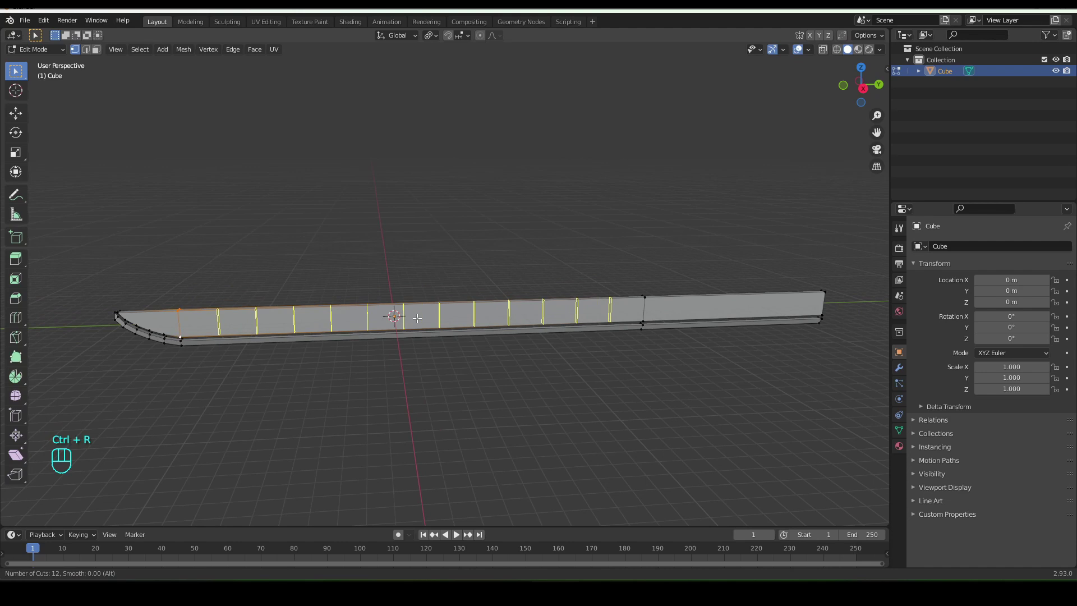
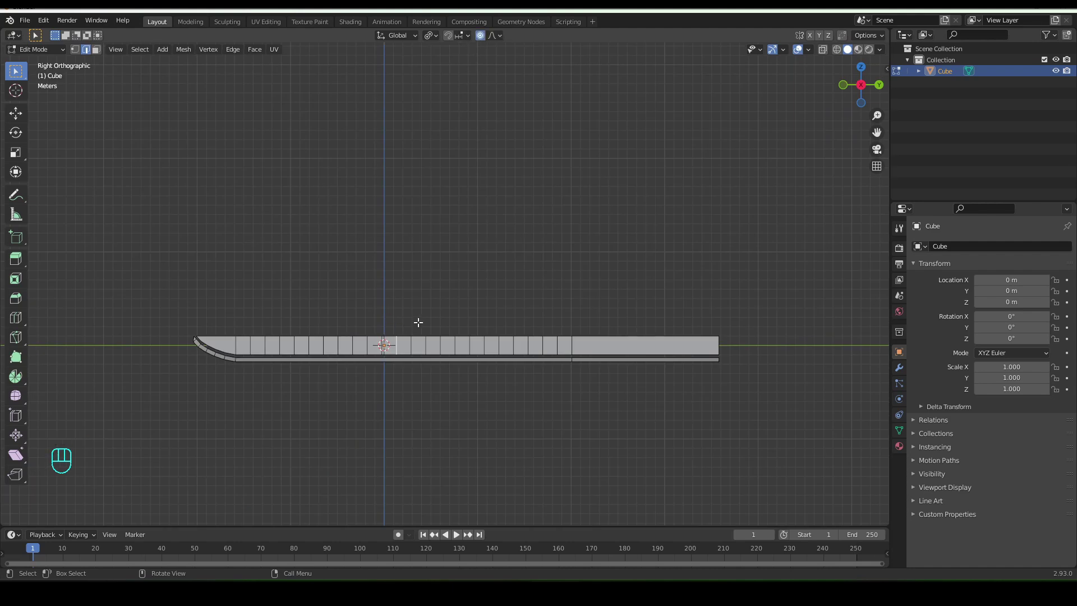
key("g")
key("z")
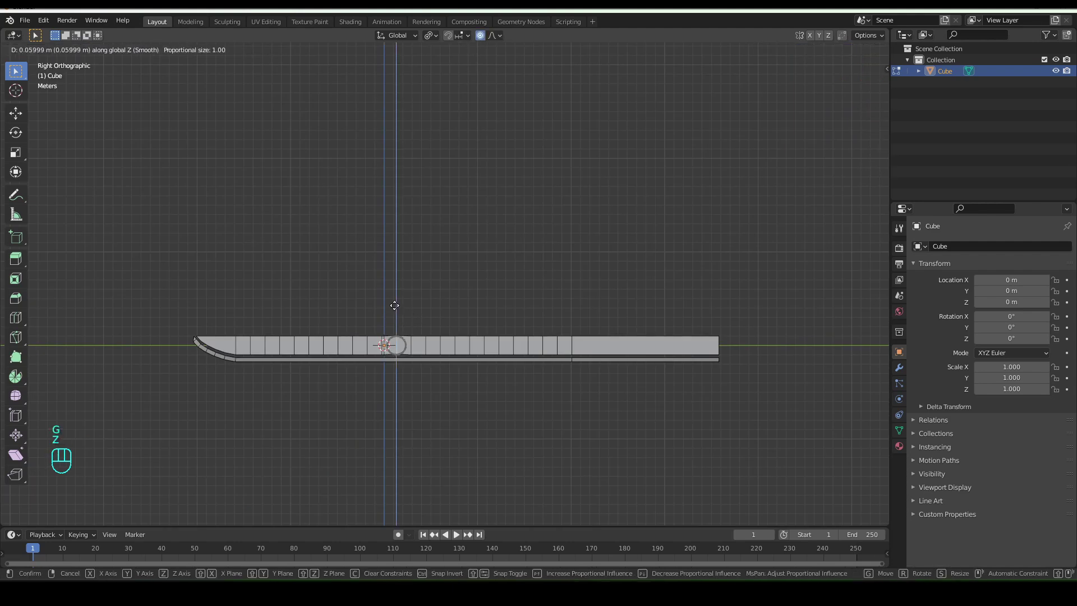
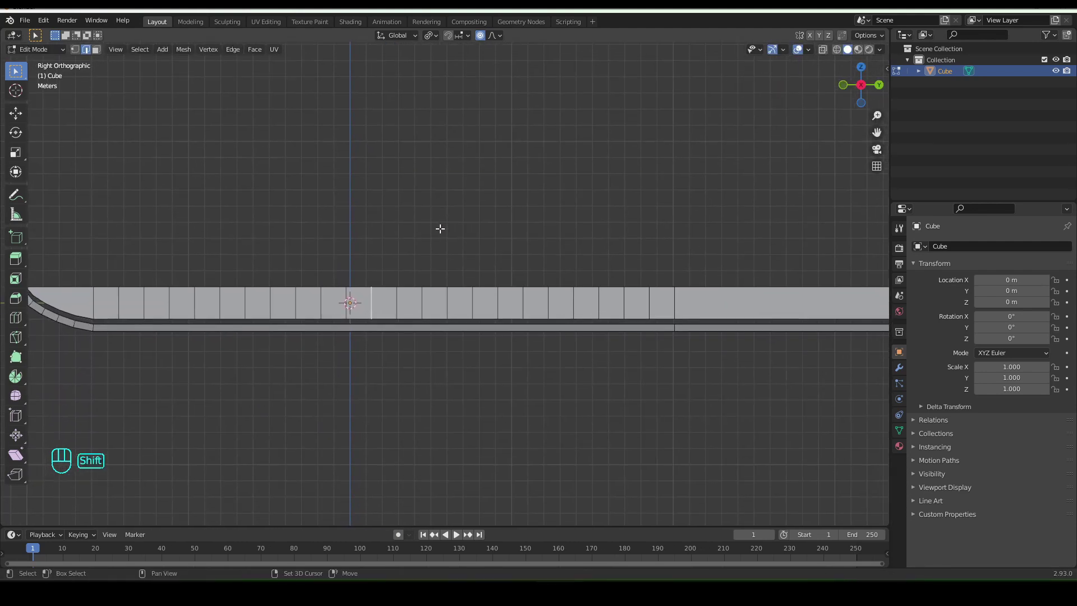
key("ctrl+r")
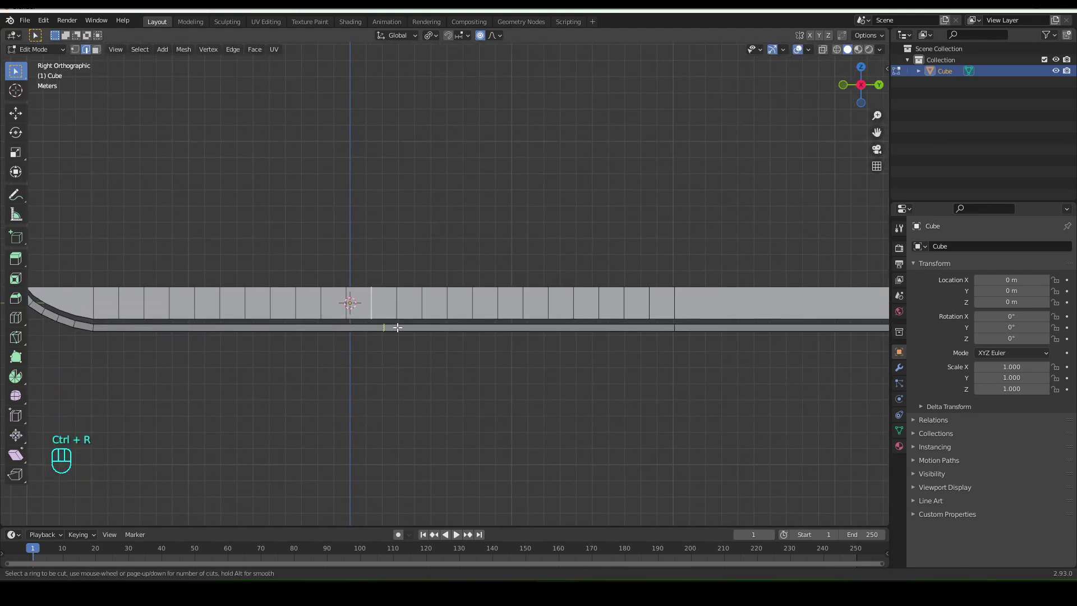
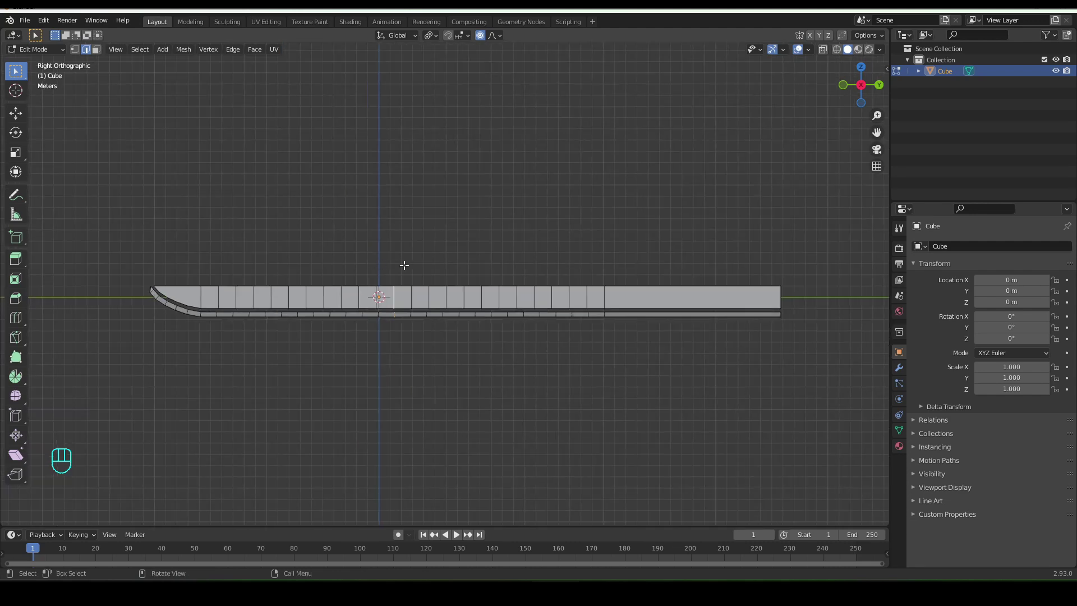
- Bend the blade downward on Z into a katana arc and add a lengthwise loop cut along its face
key("g")
key("z")
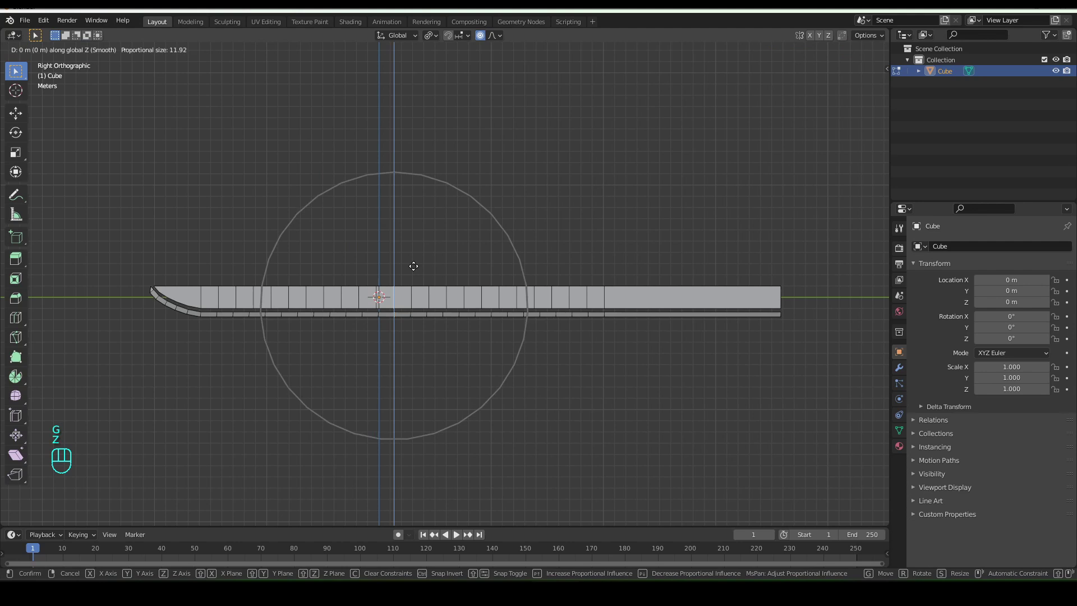
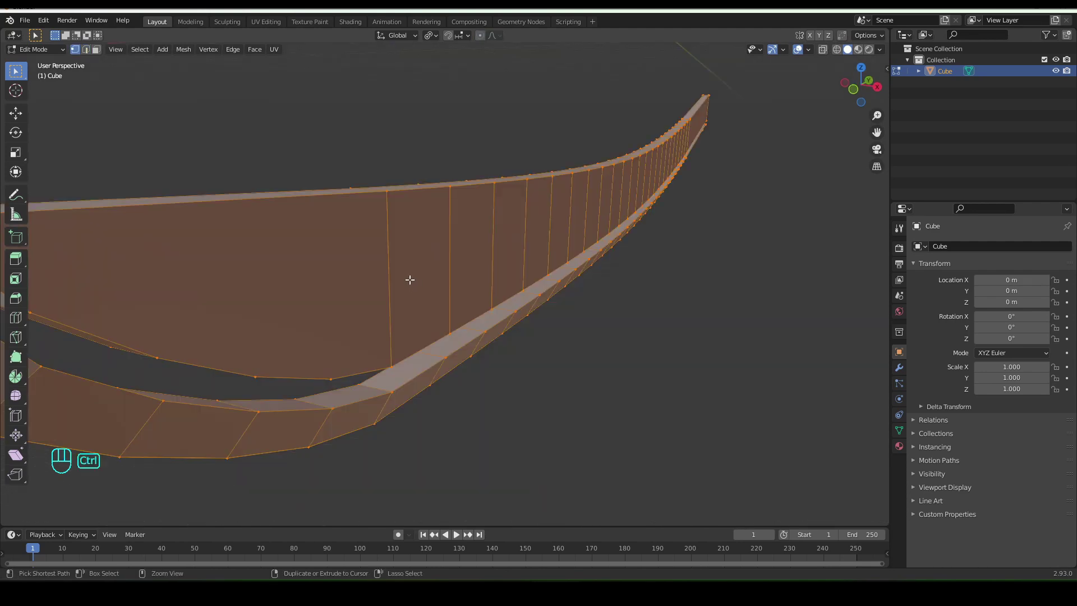
key("ctrl+r")
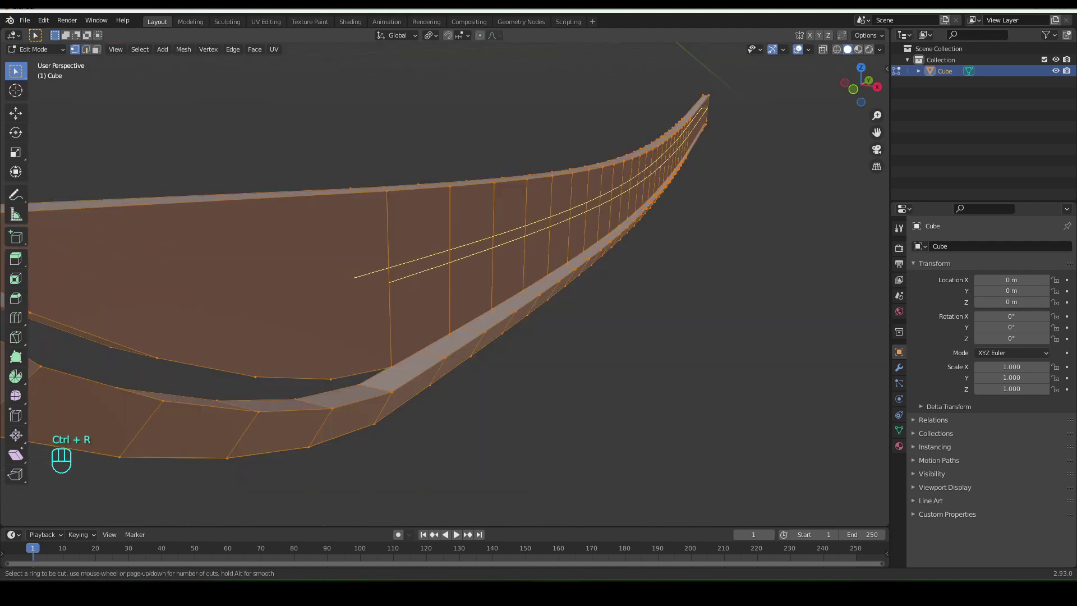
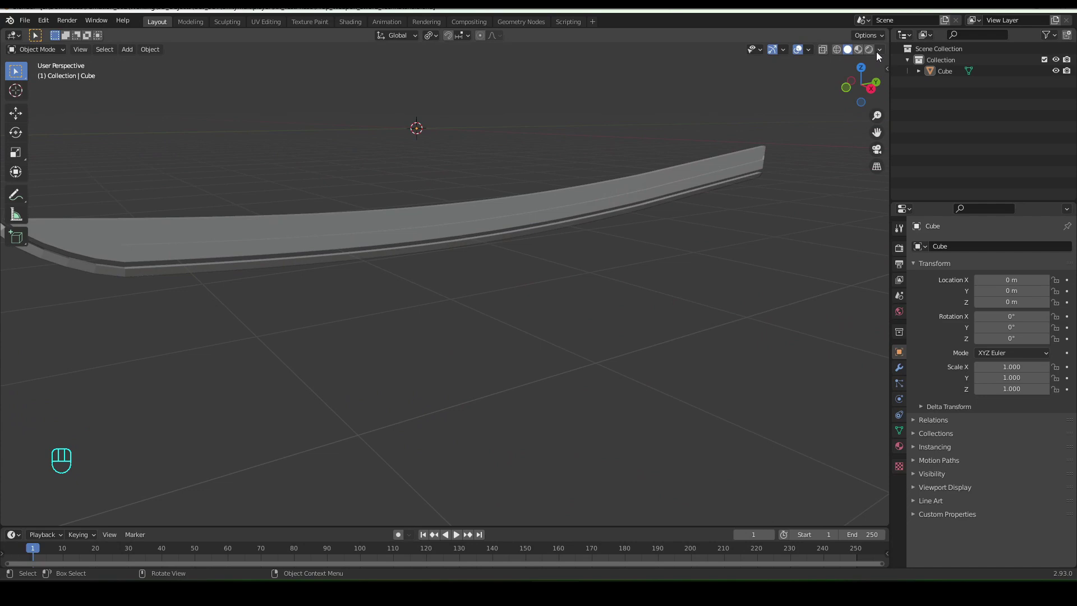
- Scale the blade's squared end face narrower along X
left_click_drag(879, 59, 645, 319)
left_click_drag(392, 303, 454, 304)
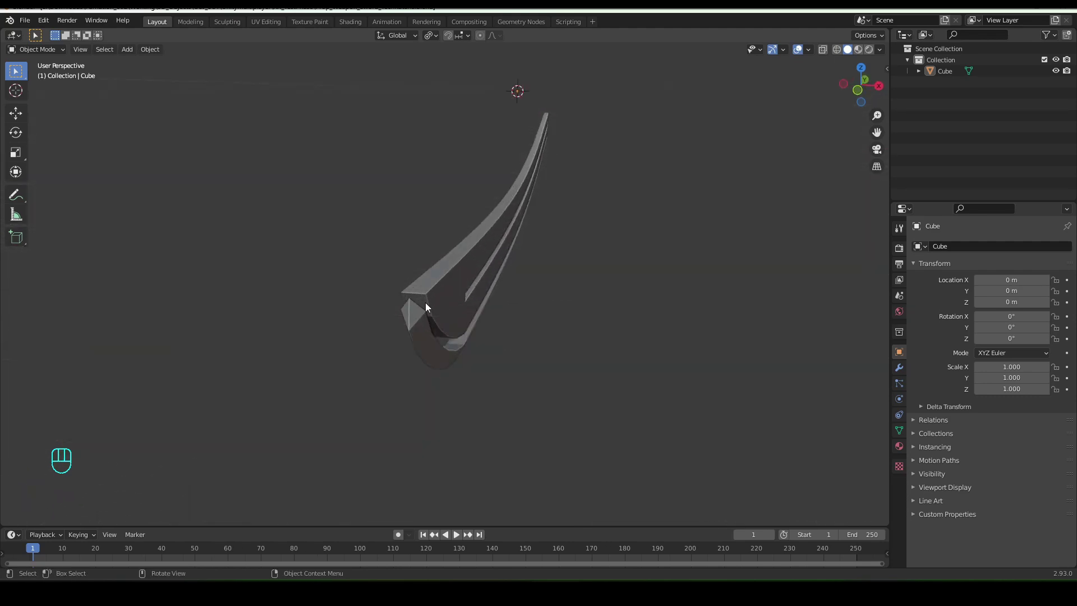
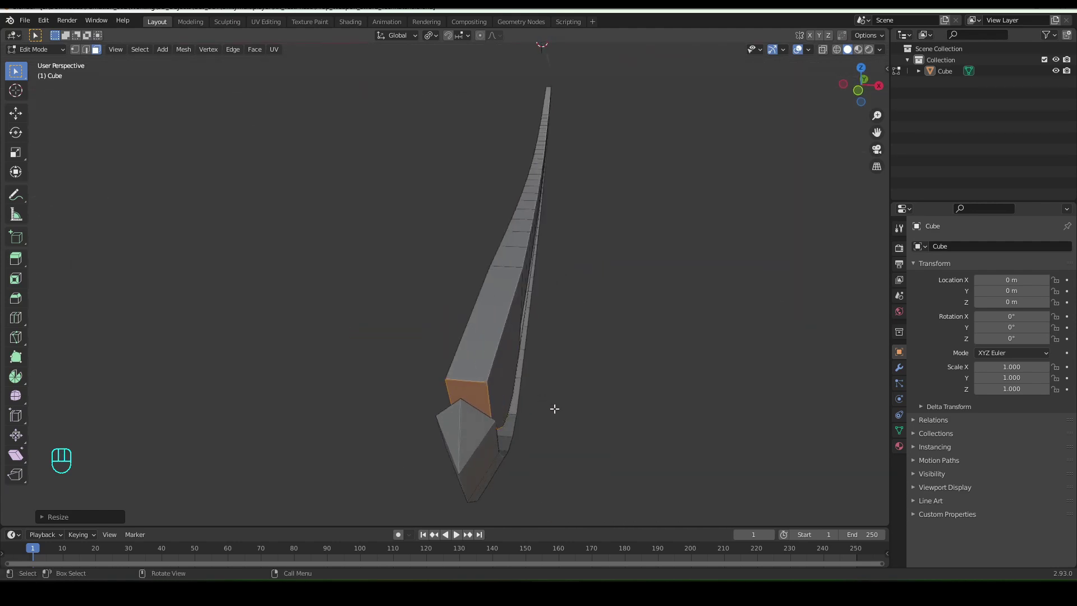
key("s")
key("x")
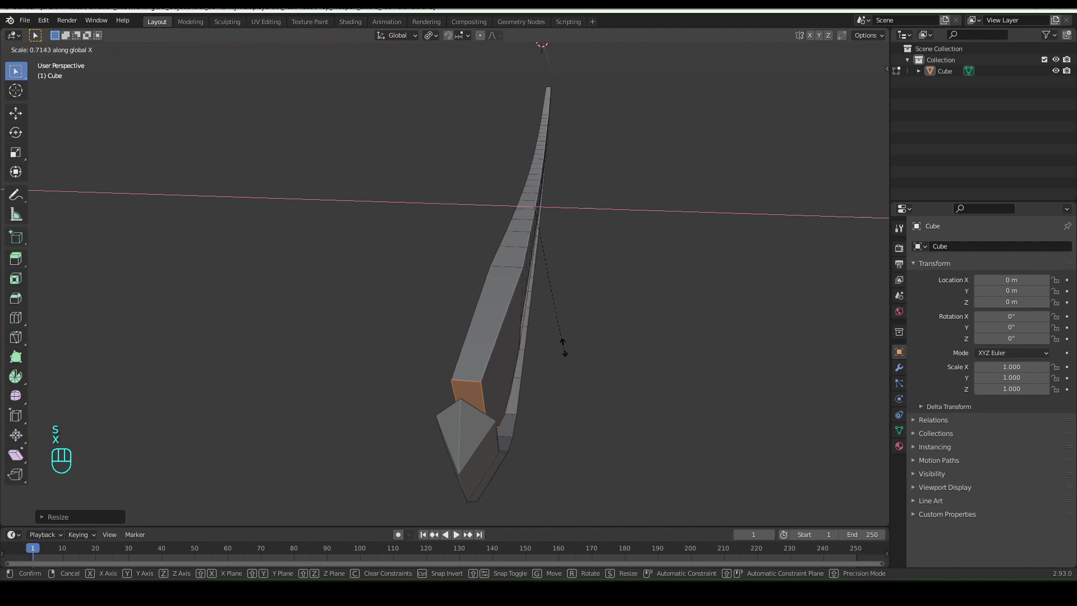
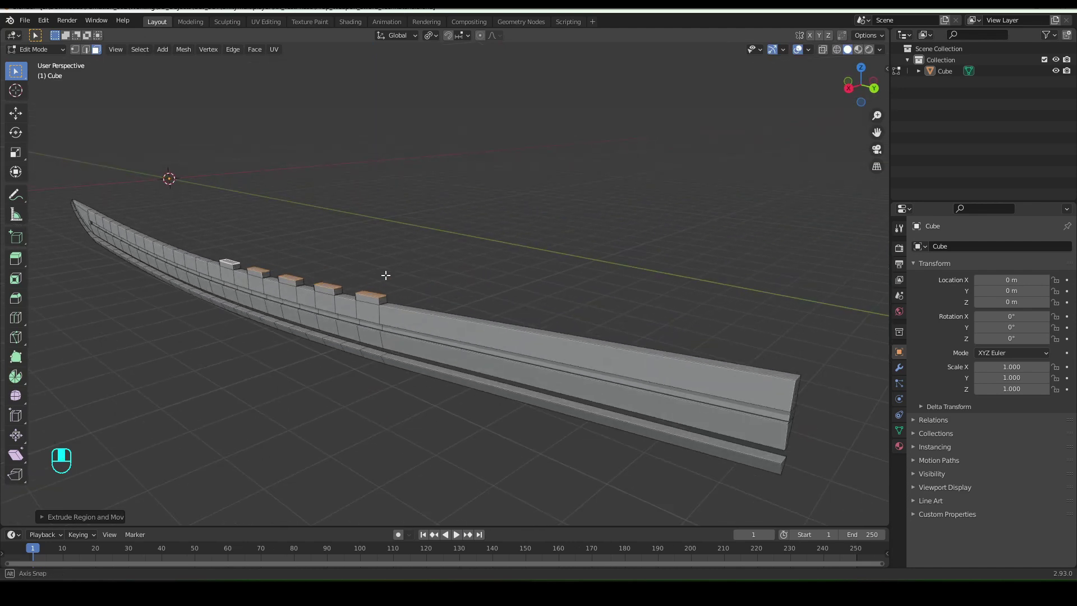
- Scale the extruded spine blocks narrower along X
key("s")
key("x")
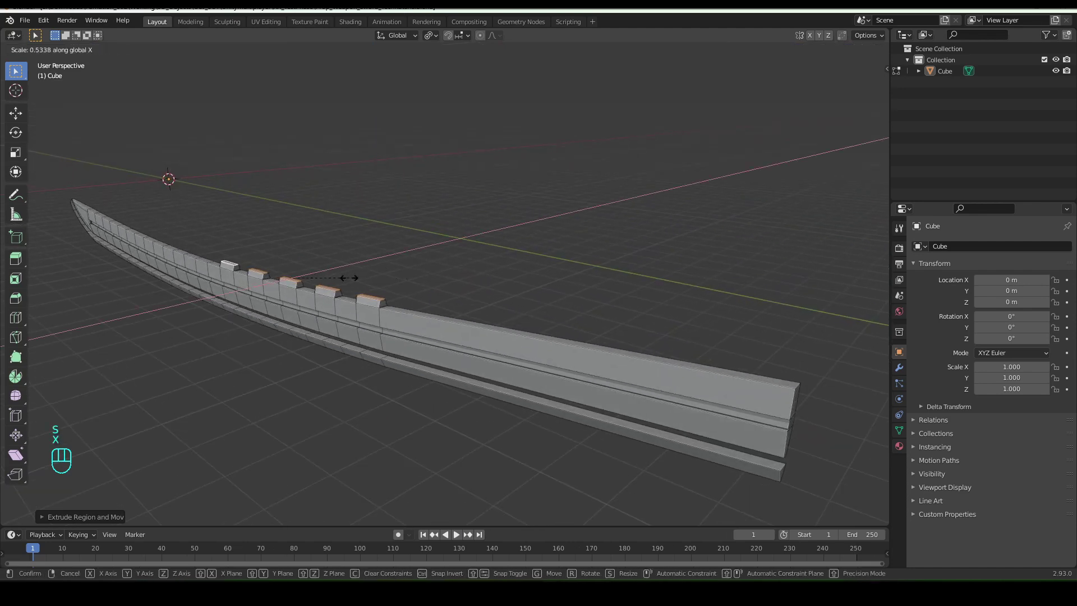
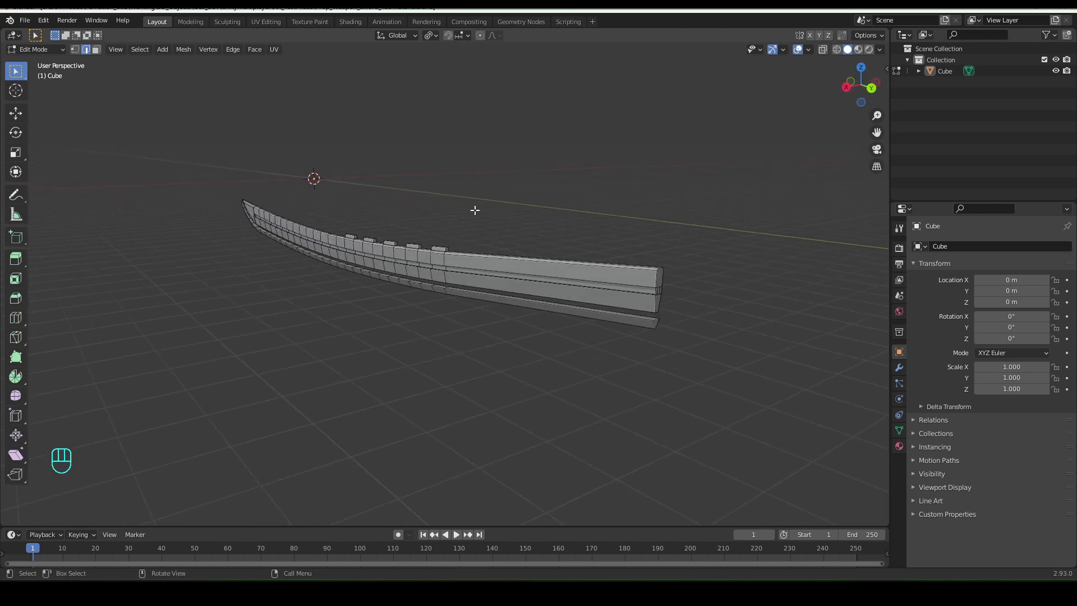
- Leave Edit Mode, save as Prop_Weapon_Sword_TechKatana.blend, and add a cube beside the blade
key("Tab")
left_click_drag(462, 220, 506, 212)
left_click_drag(485, 212, 367, 239)
key("ctrl+s")
left_click_drag(131, 49, 247, 72)
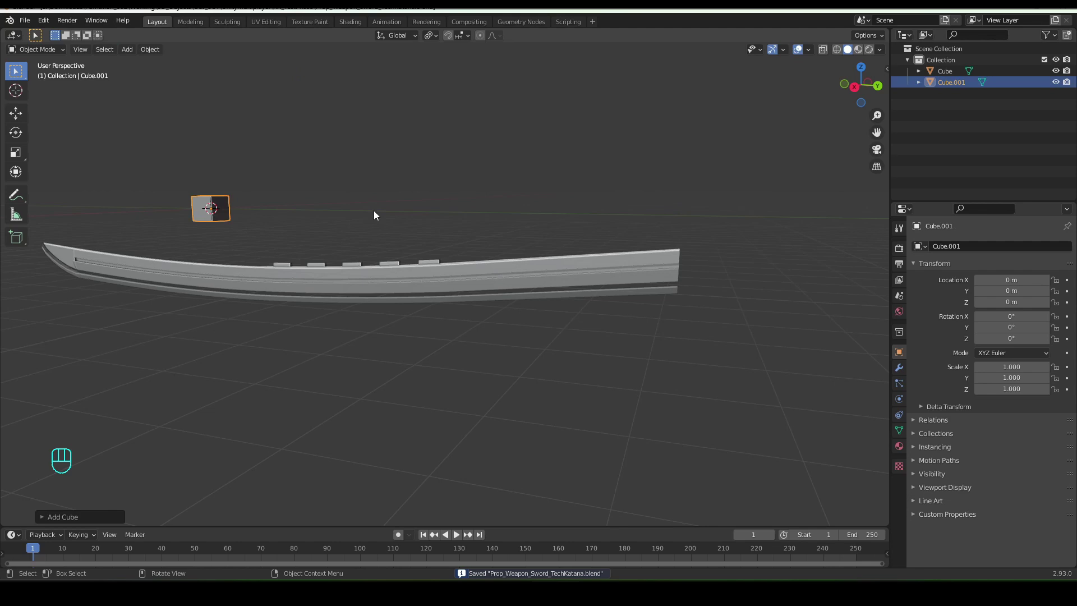
left_click_drag(371, 249, 409, 248)
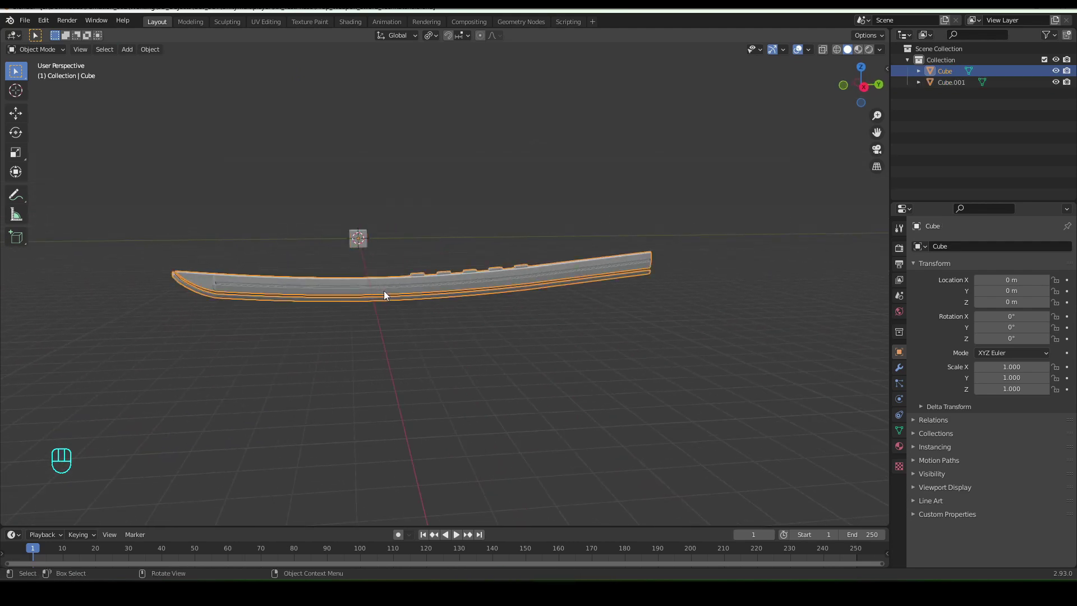
- In Right view, move the blade so its base end approaches the cube at the origin
key("KP_3")
key("h")
key("ctrl+z")
key("g")
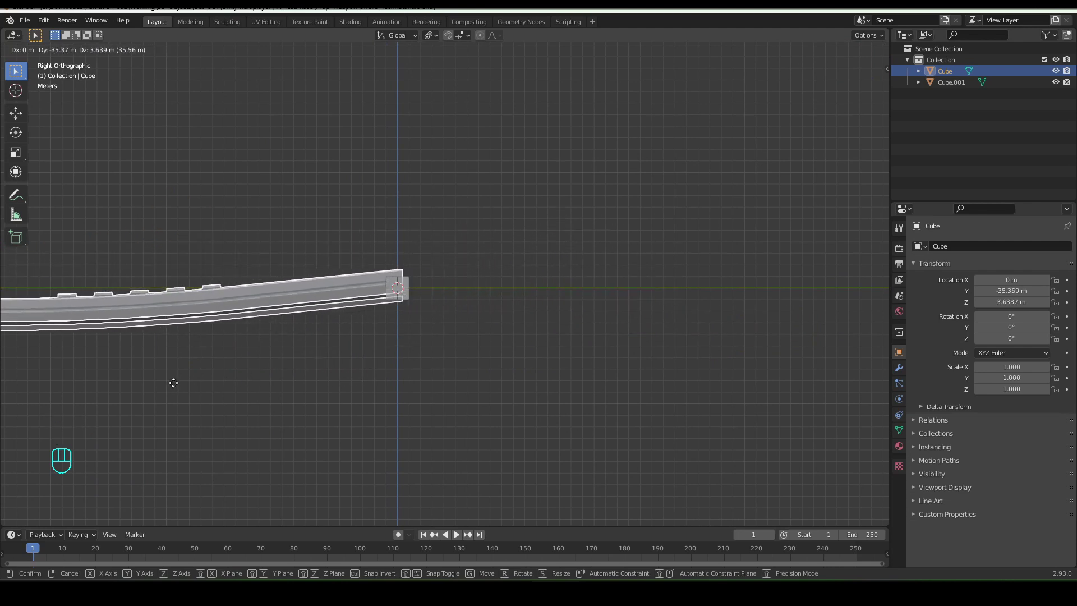
left_click(172, 390)
left_click_drag(320, 314, 355, 289)
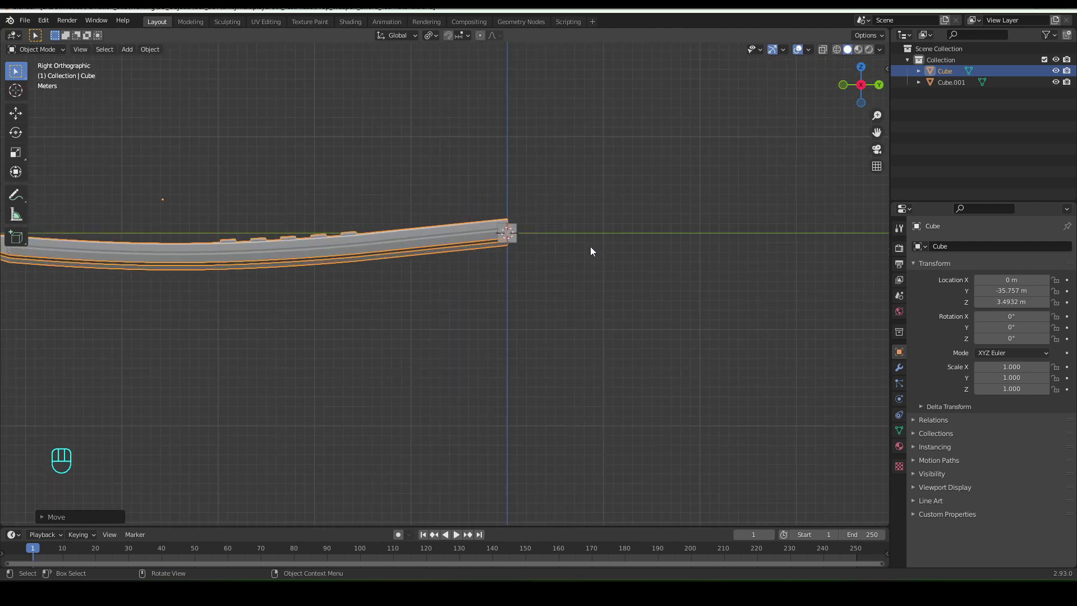
- Tilt the blade about 5.5 degrees on X to lie nearly level and seat its end on the cube
key("r")
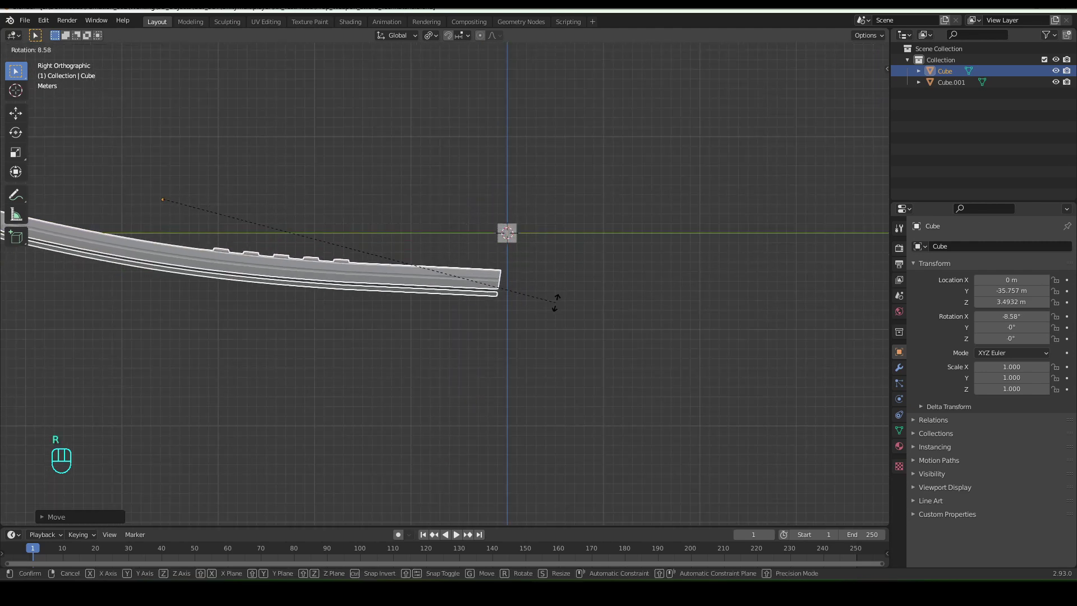
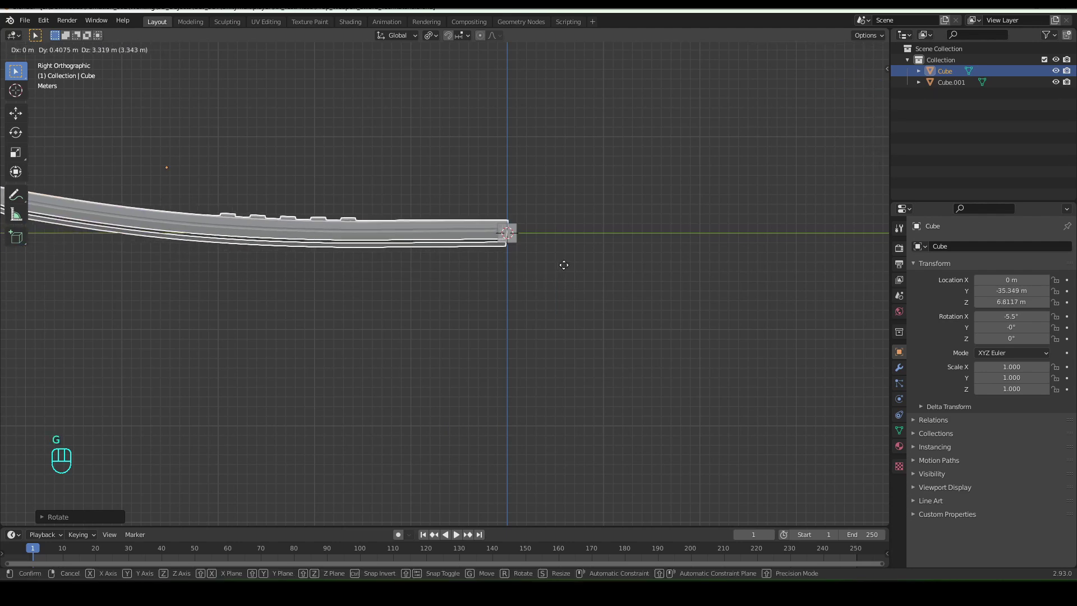
left_click_drag(437, 310, 518, 333)
left_click_drag(534, 281, 305, 307)
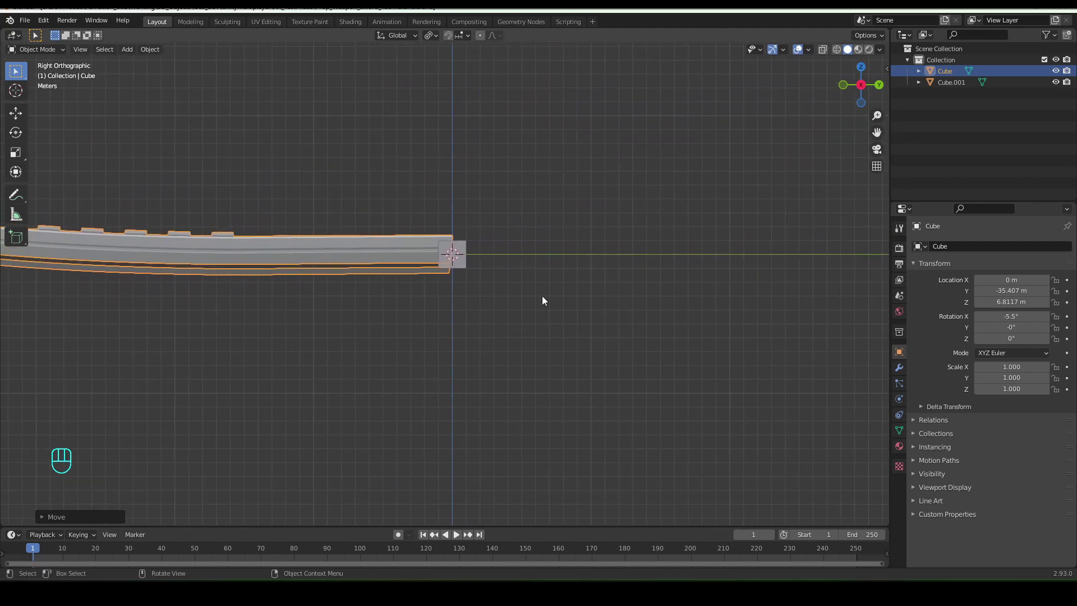
- Scale up Cube.001 then thin it along Y into an upright guard plate
left_click(477, 245)
key("s")
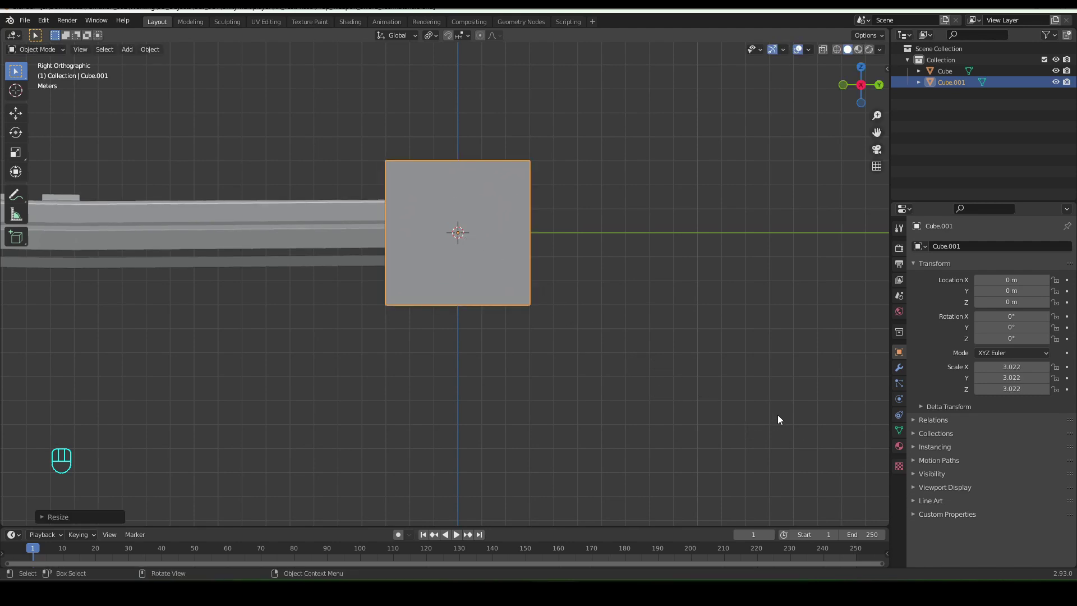
key("s")
key("y")
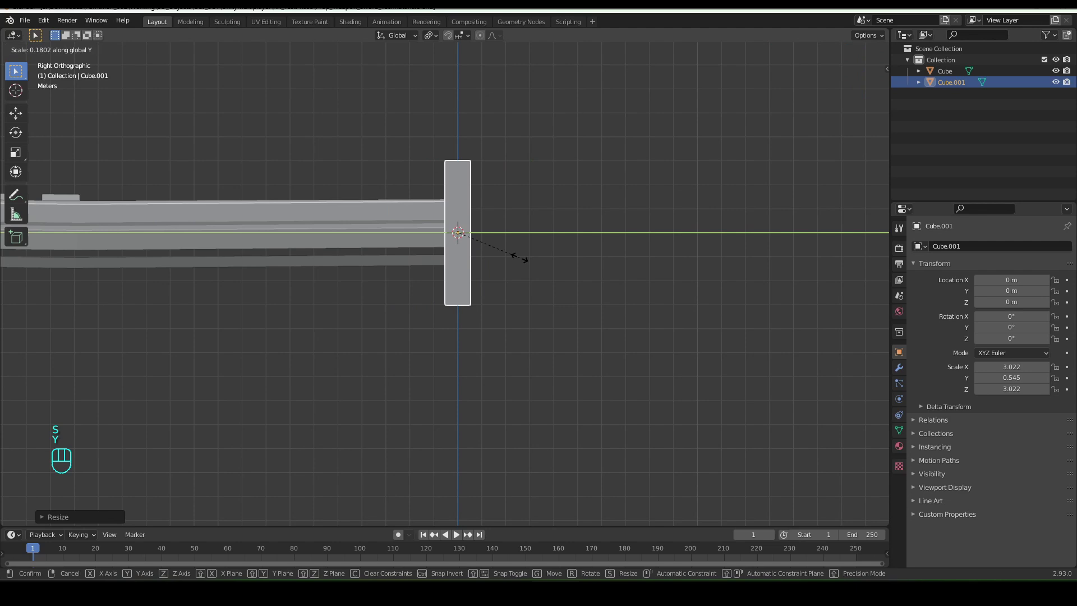
key("s")
key("y")
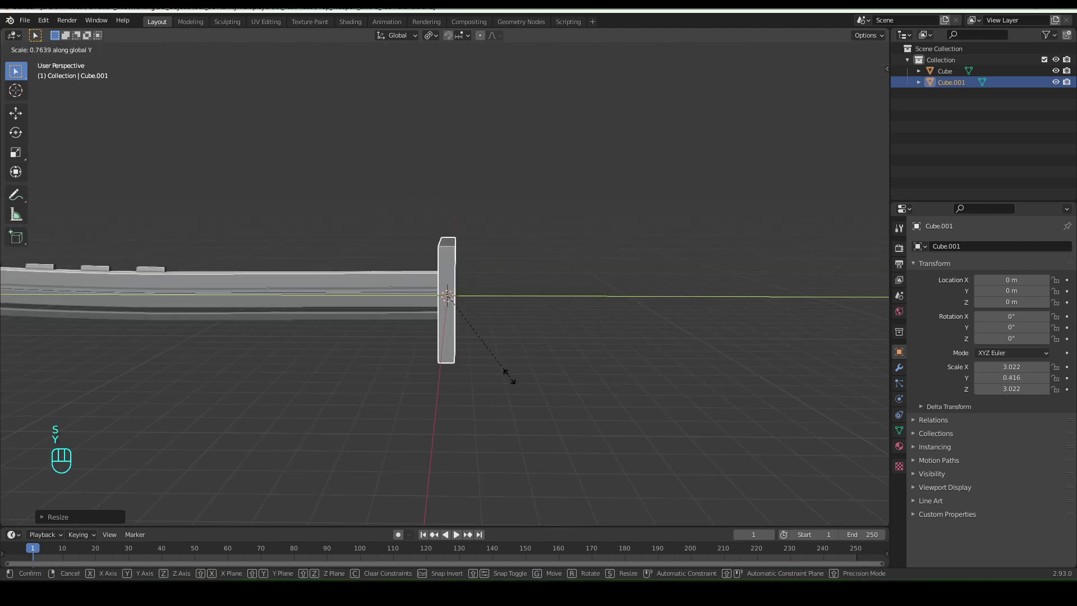
left_click_drag(501, 373, 407, 353)
- Loop-cut the blade near the guard and push the end faces outward into a raised collar
left_click(451, 255)
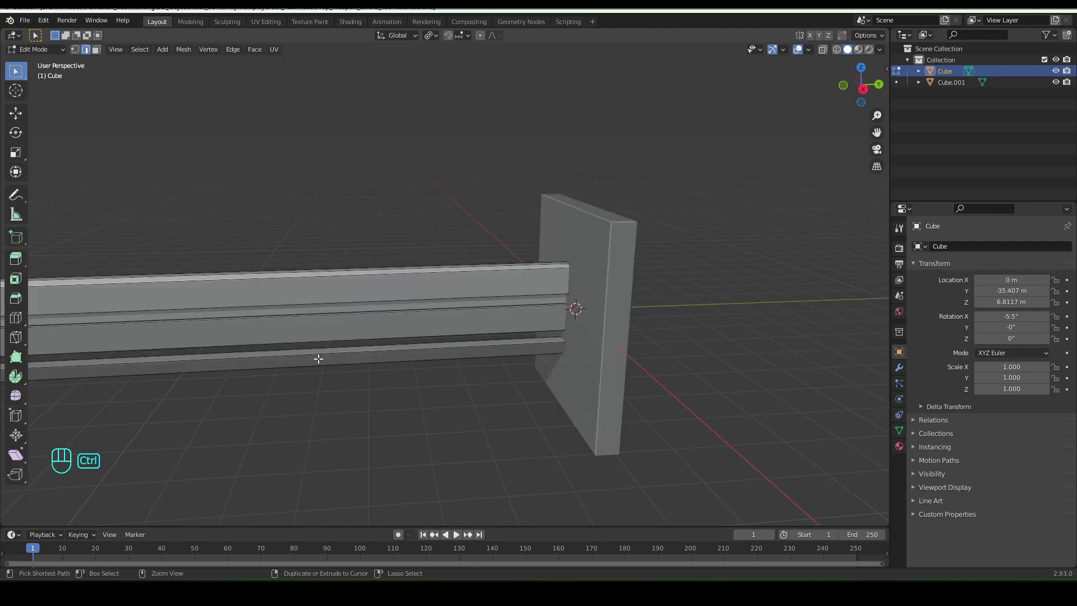
key("ctrl+r")
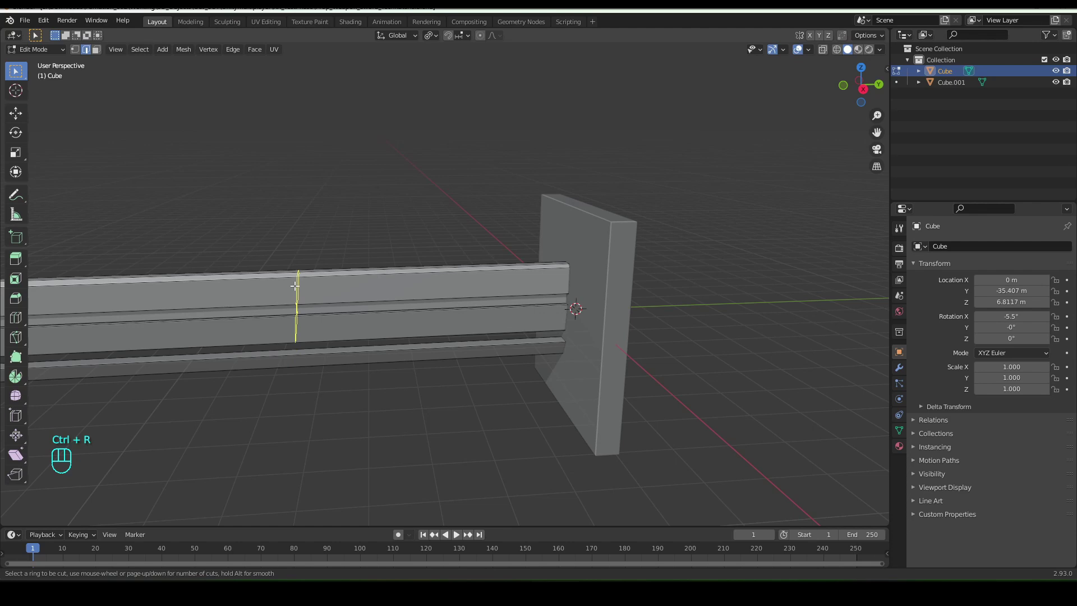
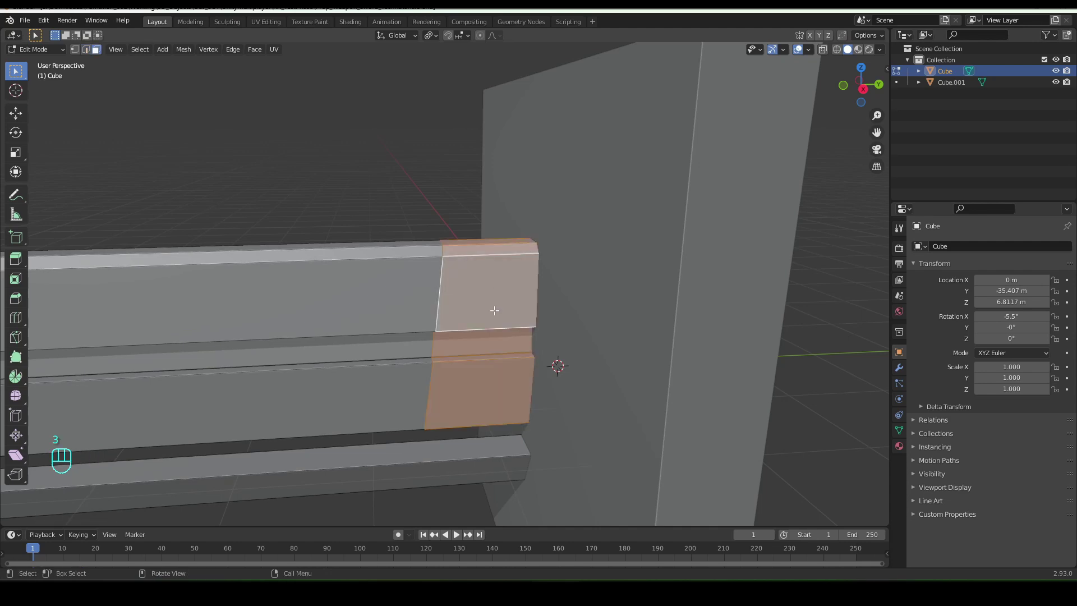
key("alt+e")
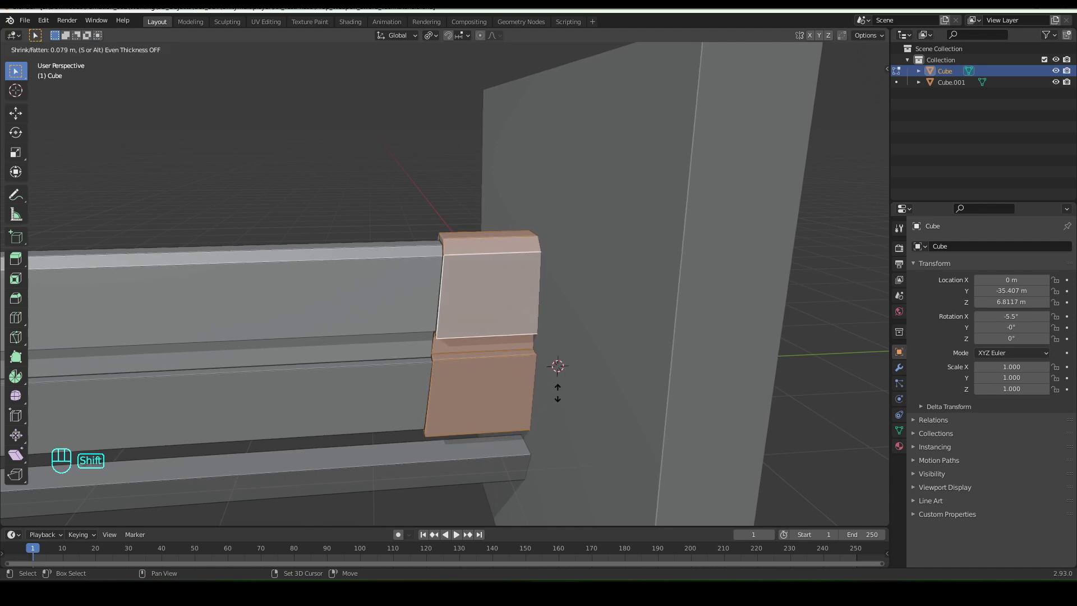
key("3")
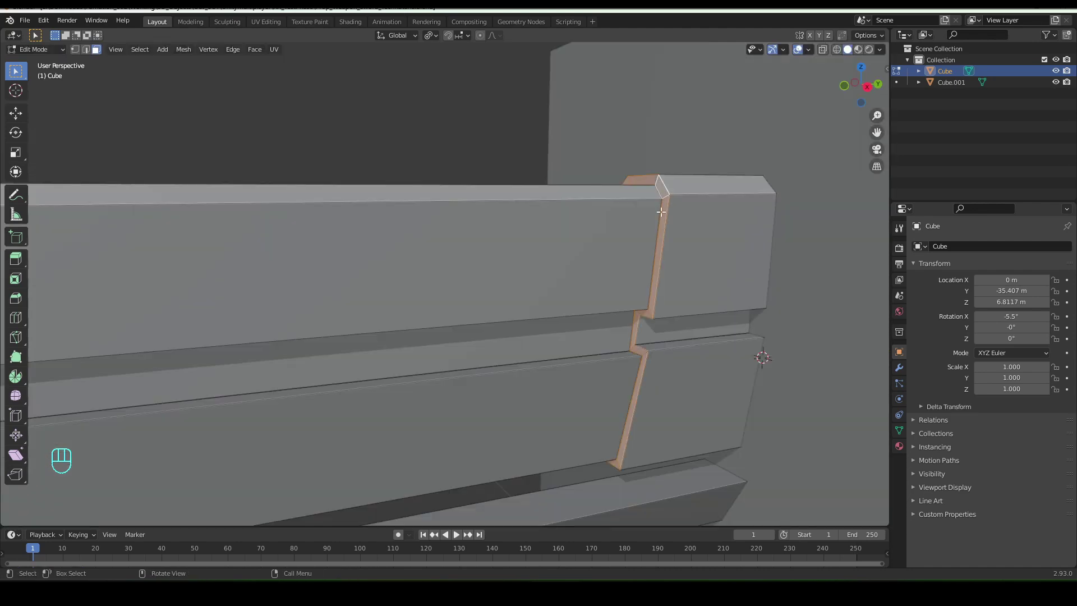
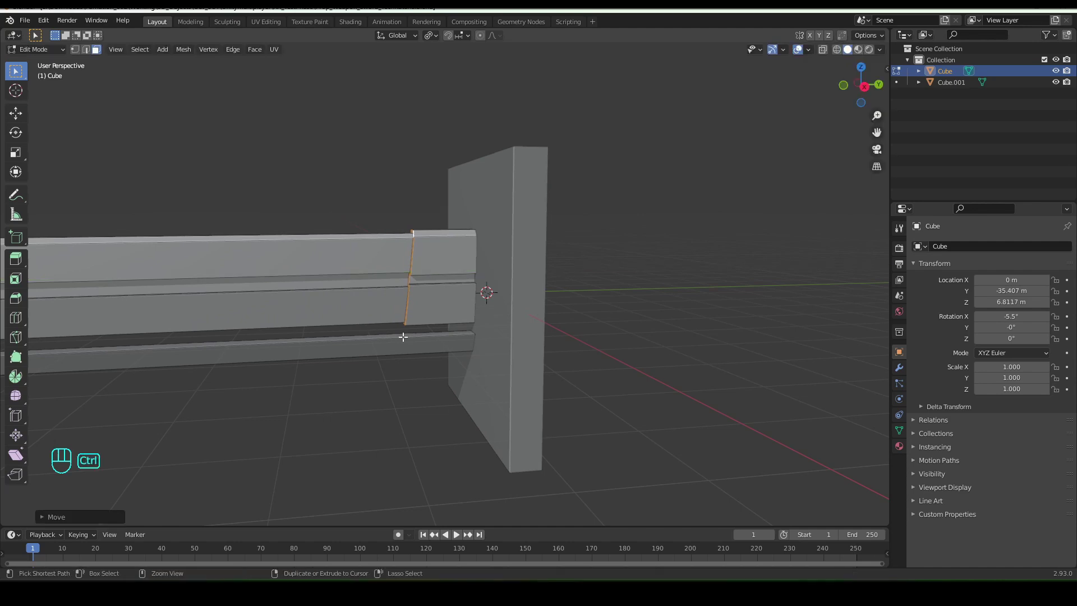
key("ctrl+KP_Add")
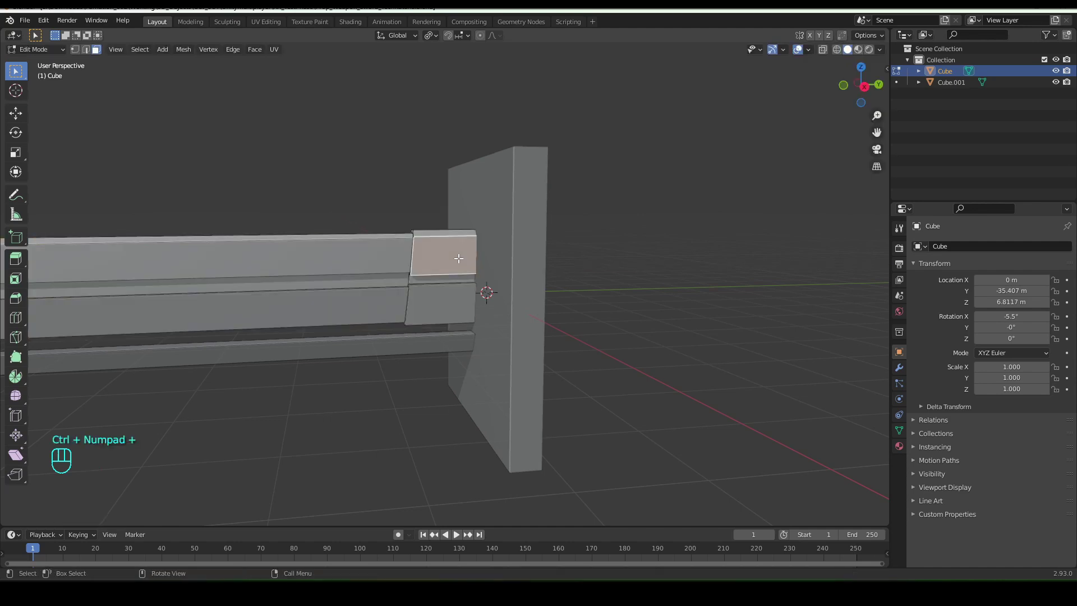
key("ctrl+KP_Add")
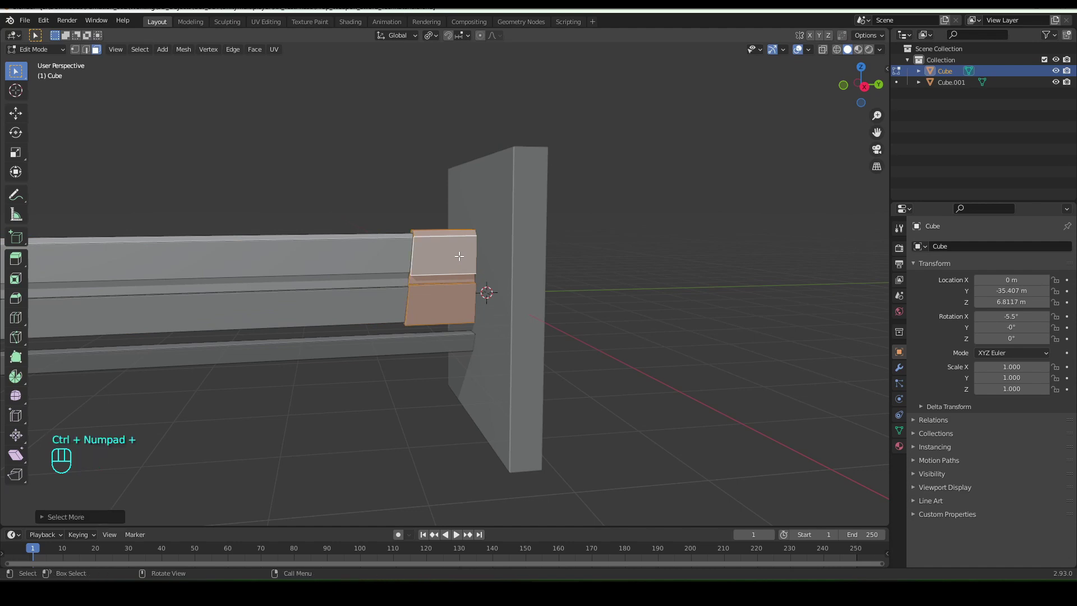
- Assign the collar a new tan material with Metallic 0.809 and preview it in the viewport
left_click(900, 448)
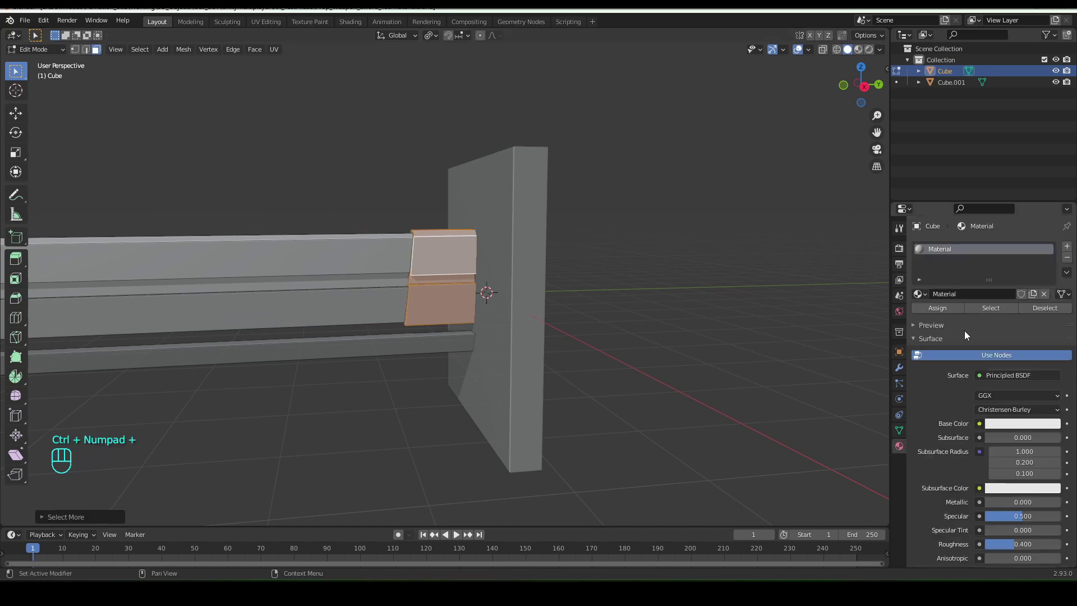
left_click(1070, 250)
left_click(994, 322)
left_click_drag(953, 266, 952, 261)
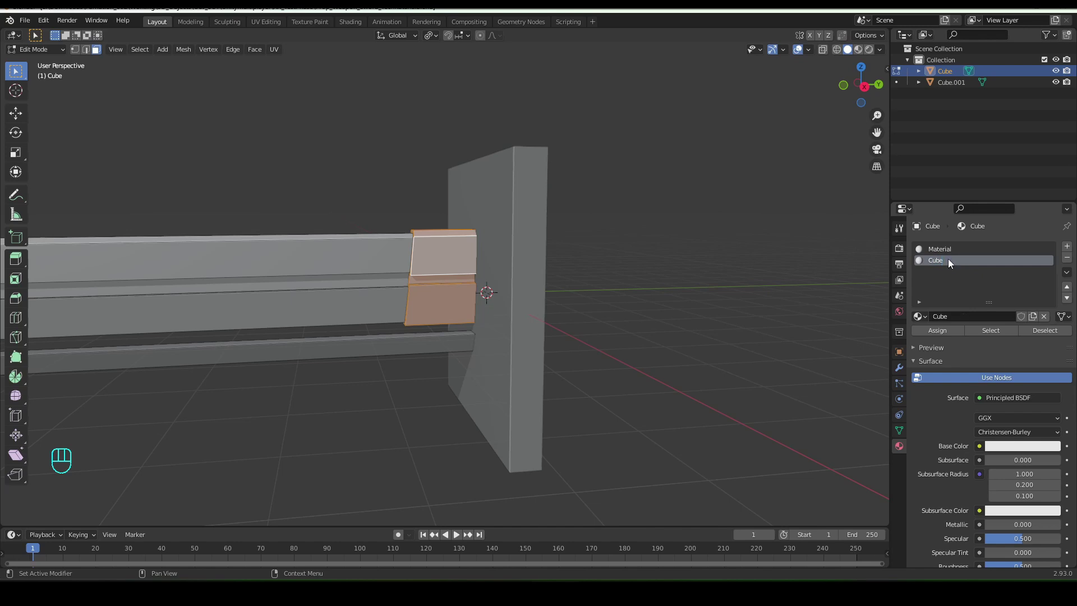
left_click(927, 334)
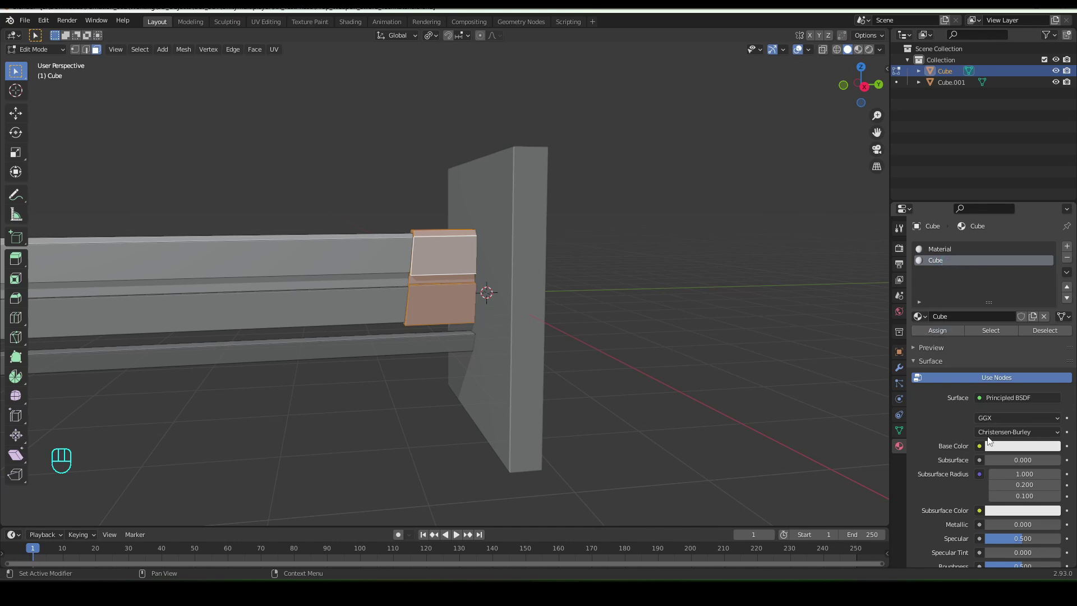
left_click_drag(1002, 449, 1000, 406)
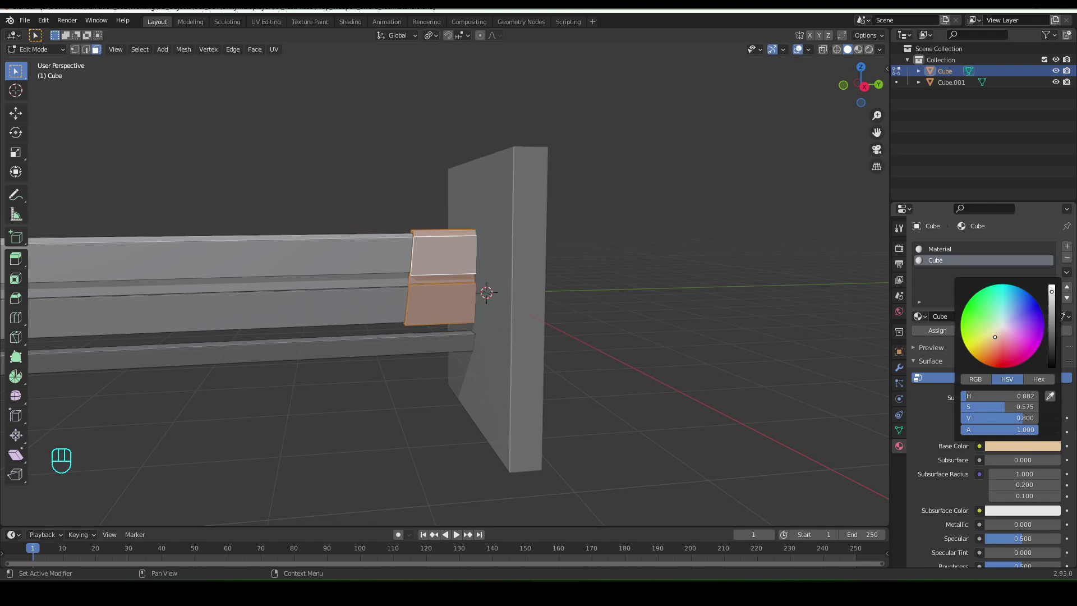
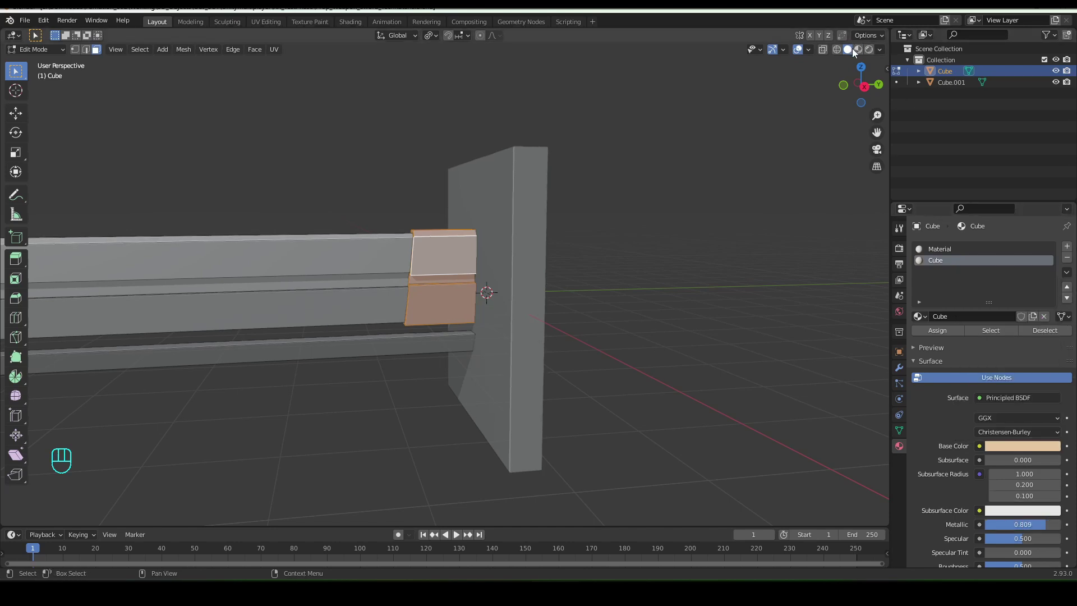
double_click(862, 53)
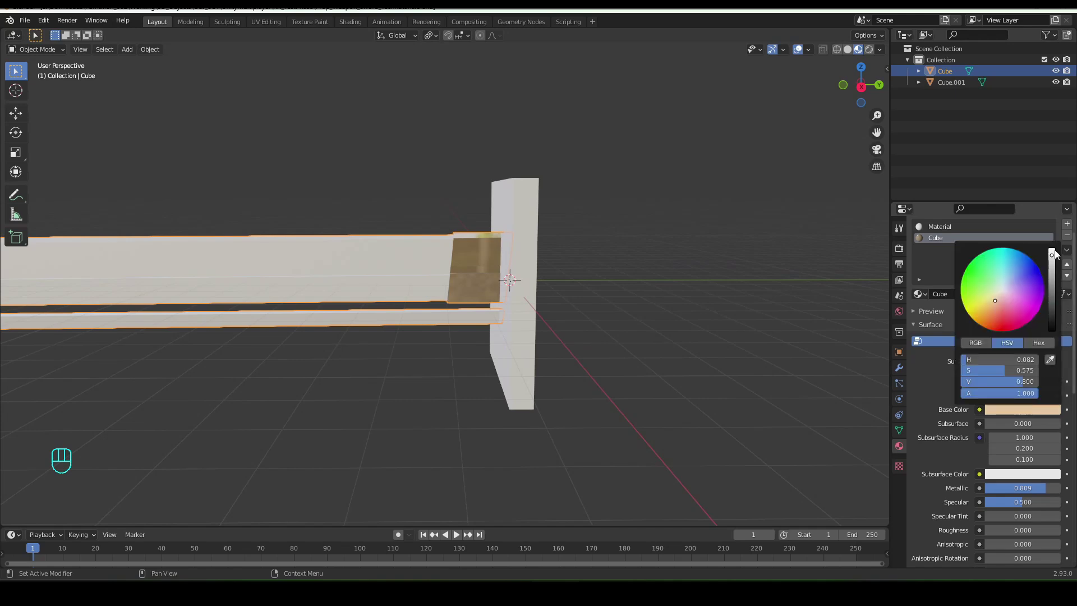
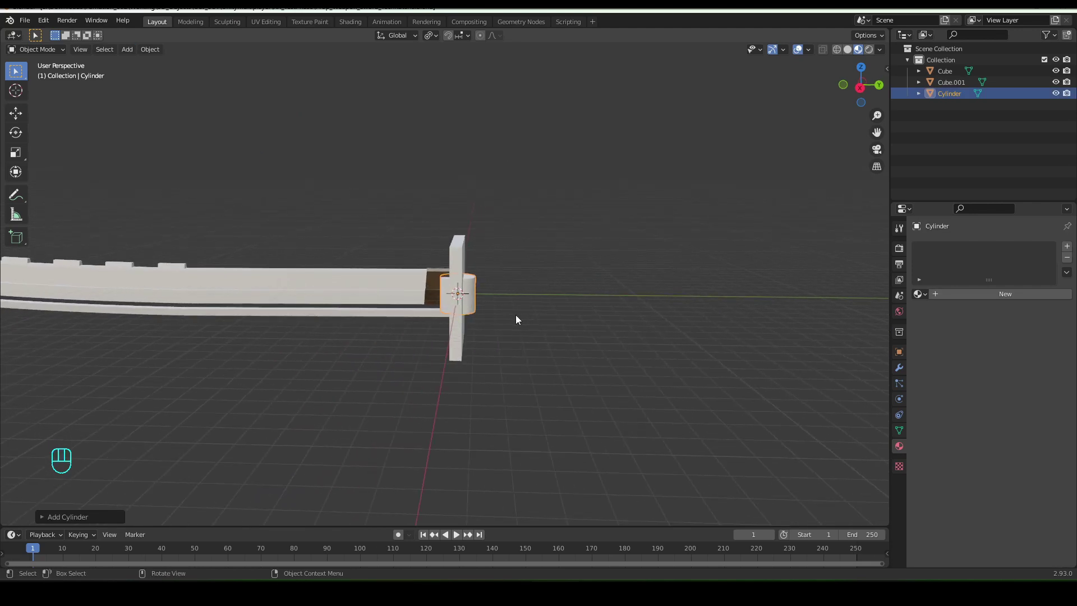
- Rotate the new cylinder about X to align with the blade and shrink it to handle thickness
key("r")
key("x")
key("KP_9")
key("KP_0")
key("Return")
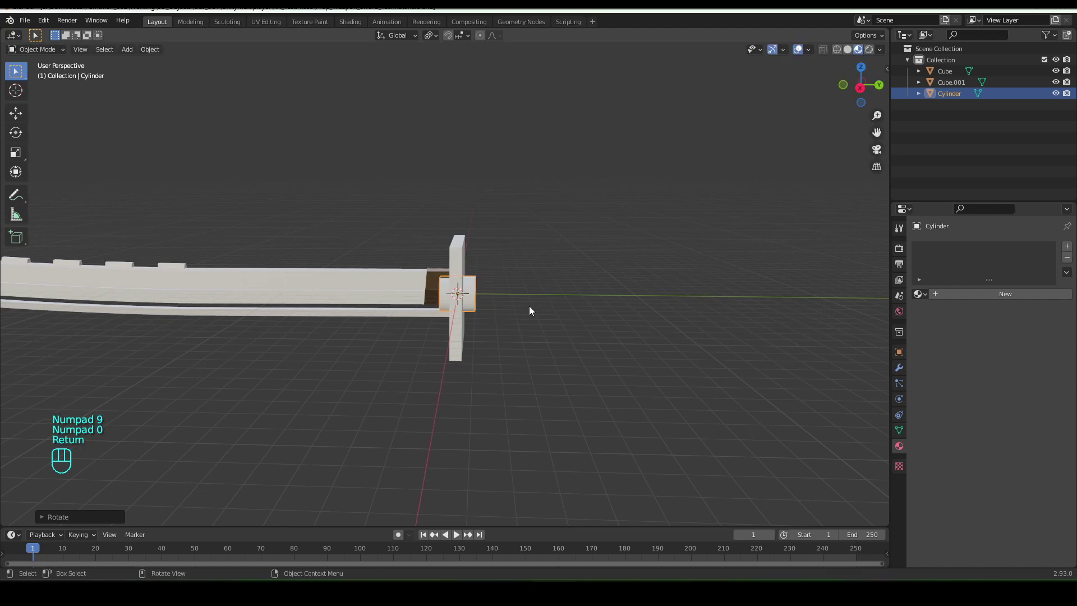
left_click_drag(499, 304, 453, 302)
key("s")
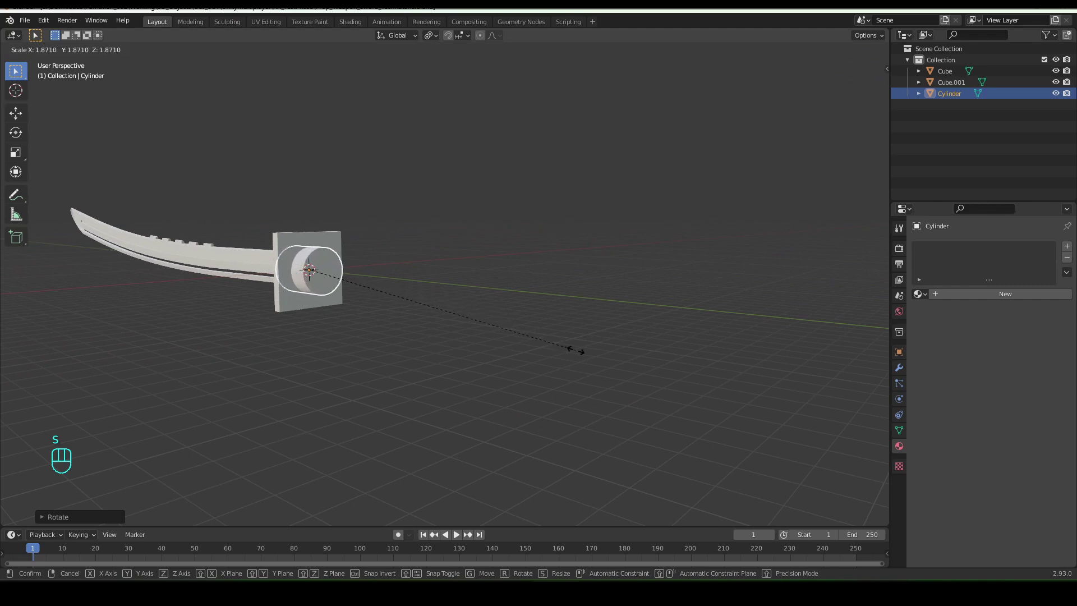
left_click_drag(578, 354, 522, 349)
left_click_drag(522, 349, 486, 352)
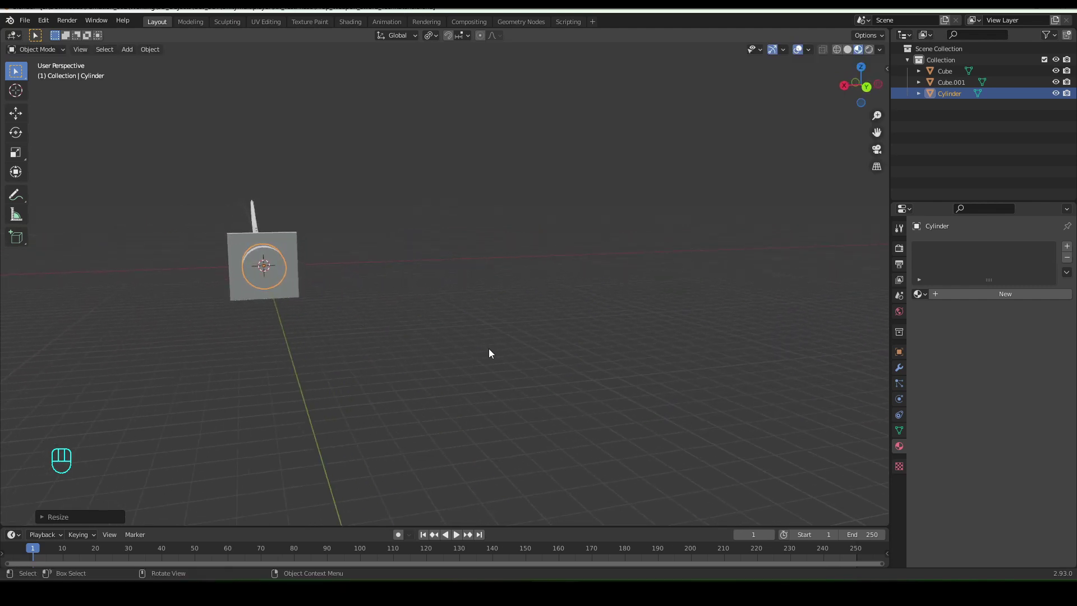
- Stretch the cylinder along X and move it along Y to sit just behind the guard
key("s")
key("x")
left_click_drag(426, 332, 414, 323)
left_click_drag(414, 323, 504, 325)
left_click_drag(493, 321, 458, 318)
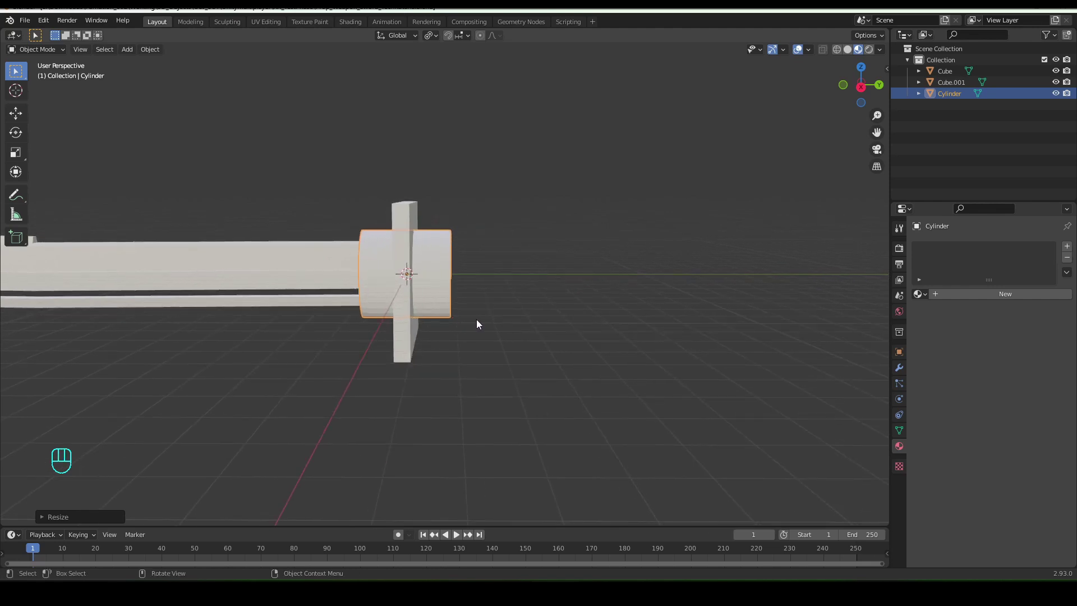
key("g")
key("x")
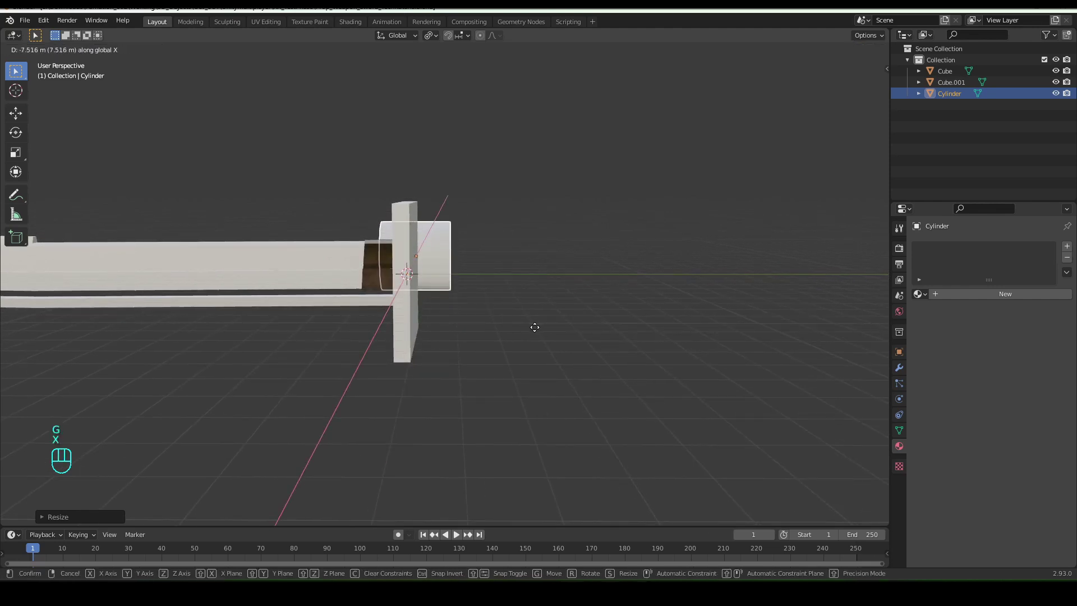
key("y")
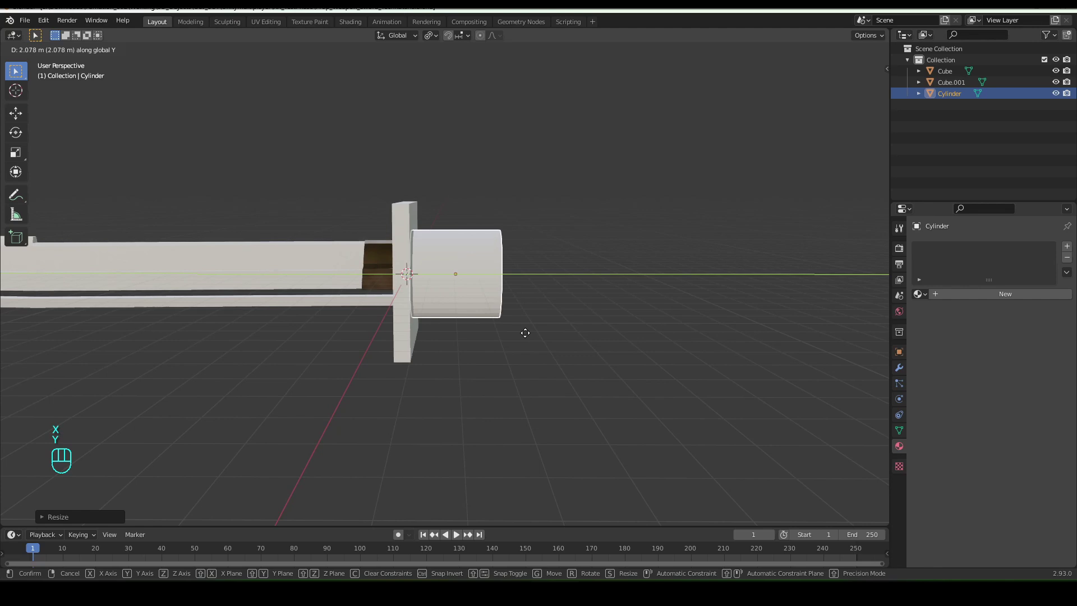
left_click(526, 336)
middle_click(467, 308)
key("s")
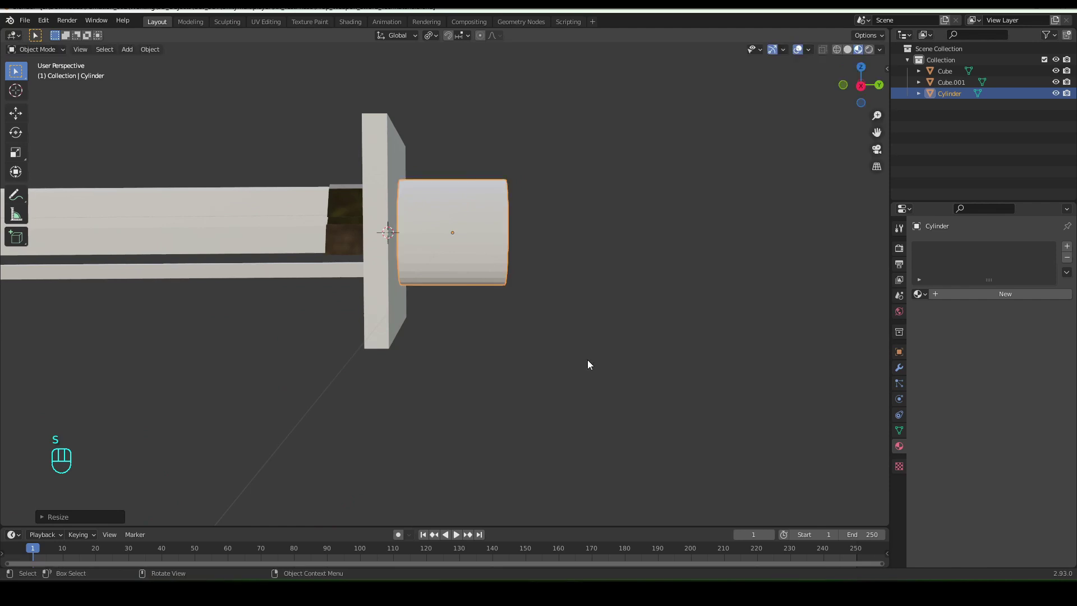
key("g")
key("y")
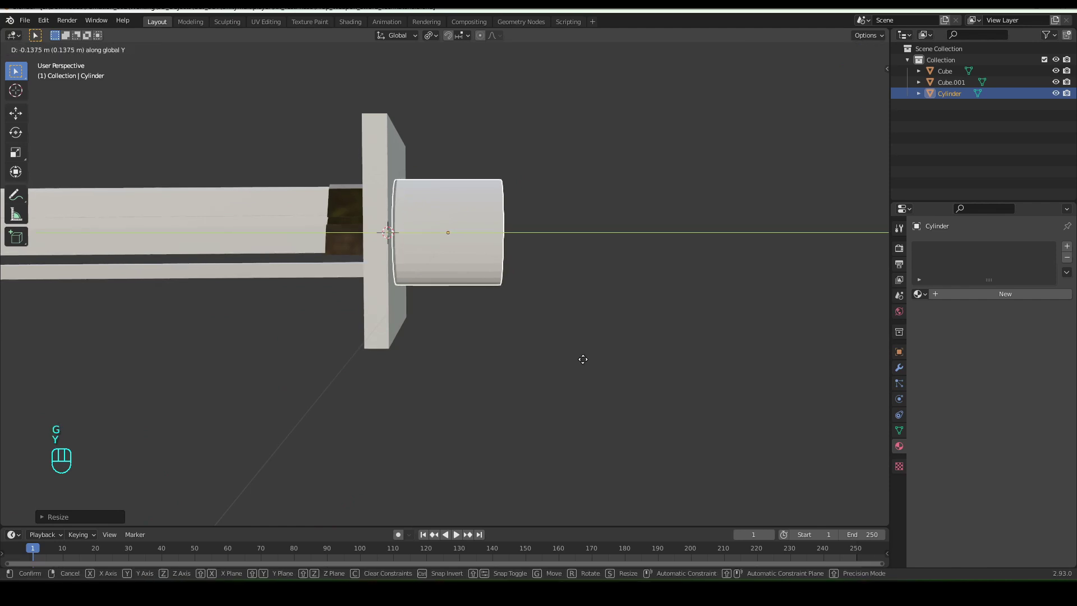
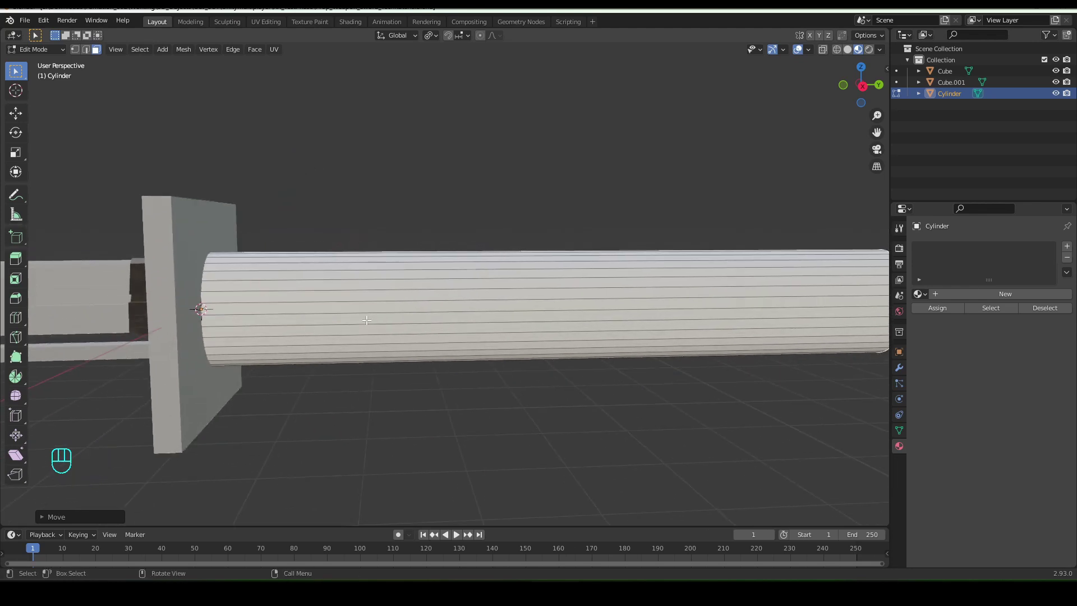
- Add 8 loop cuts along the handle and shrink/fatten alternating face rings into ribs
key("Tab")
key("Tab")
key("ctrl+r")
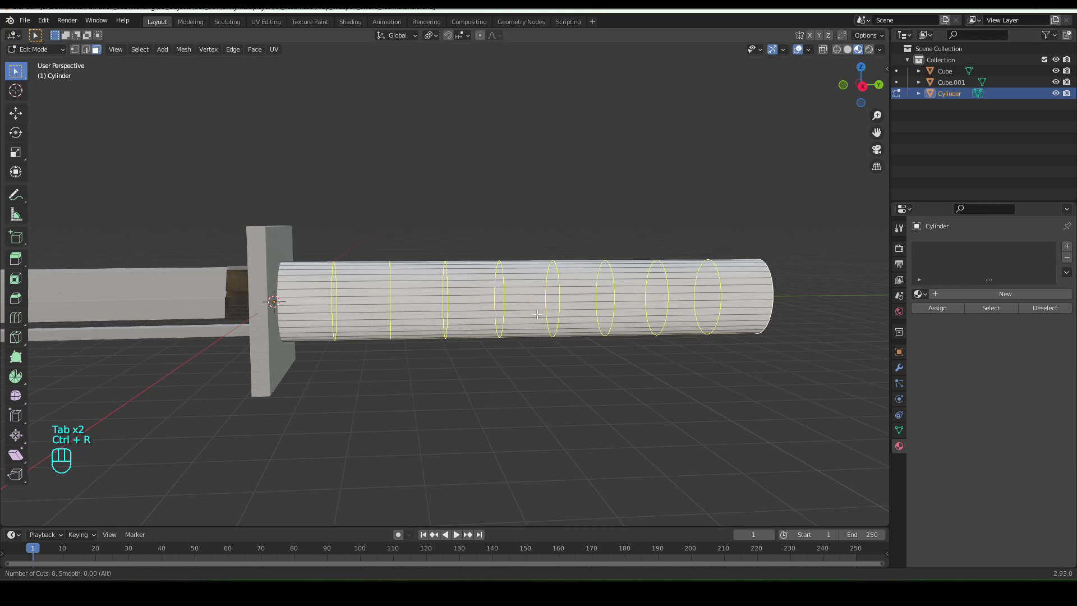
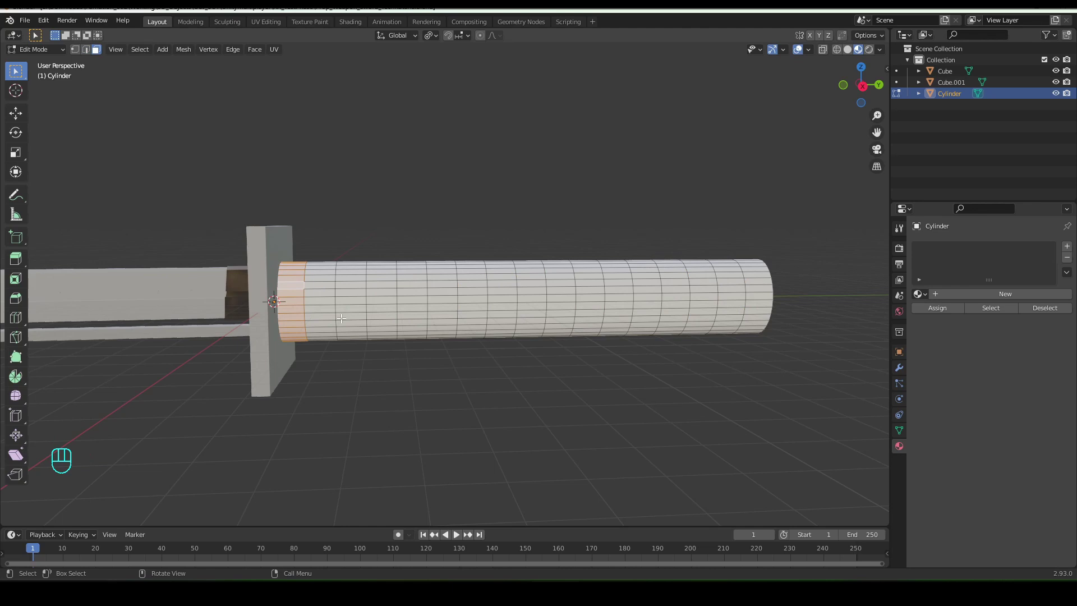
key("ctrl+shift+KP_Add")
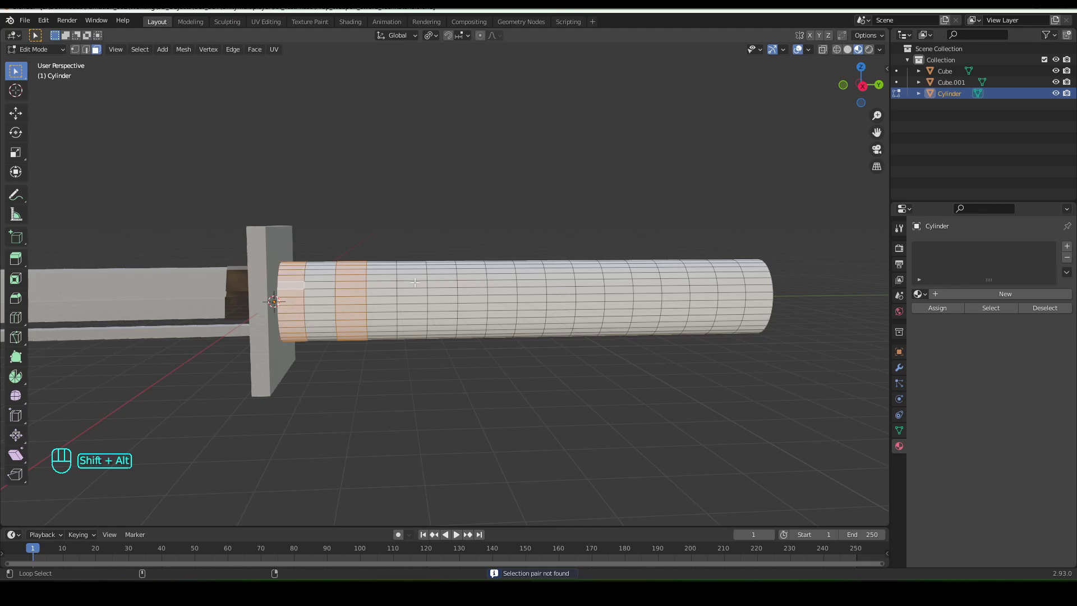
key("ctrl+shift+KP_Add")
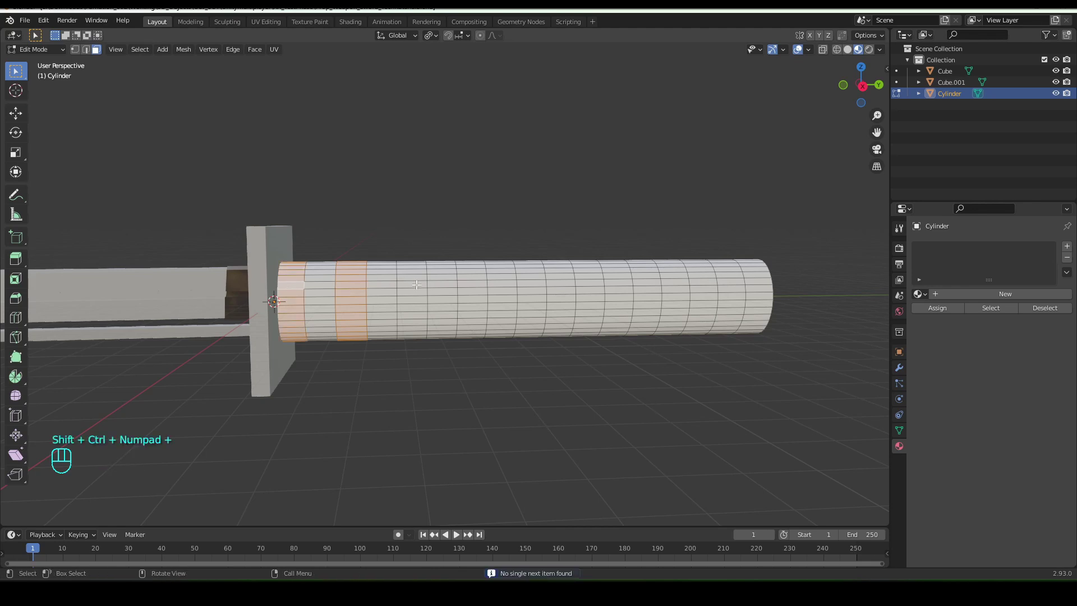
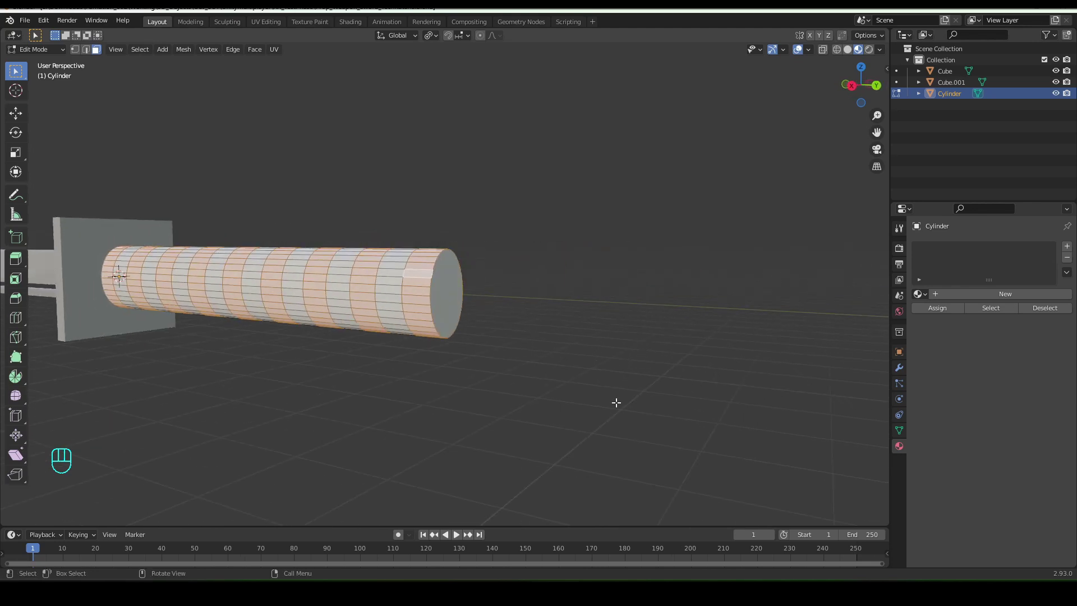
key("alt+e")
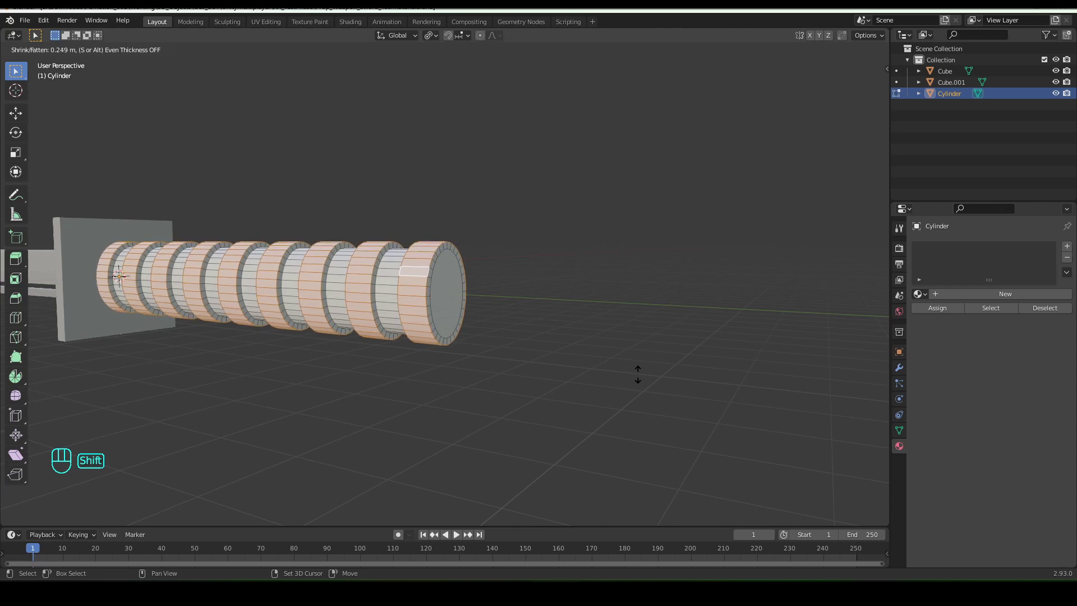
key("Tab")
middle_click(339, 359)
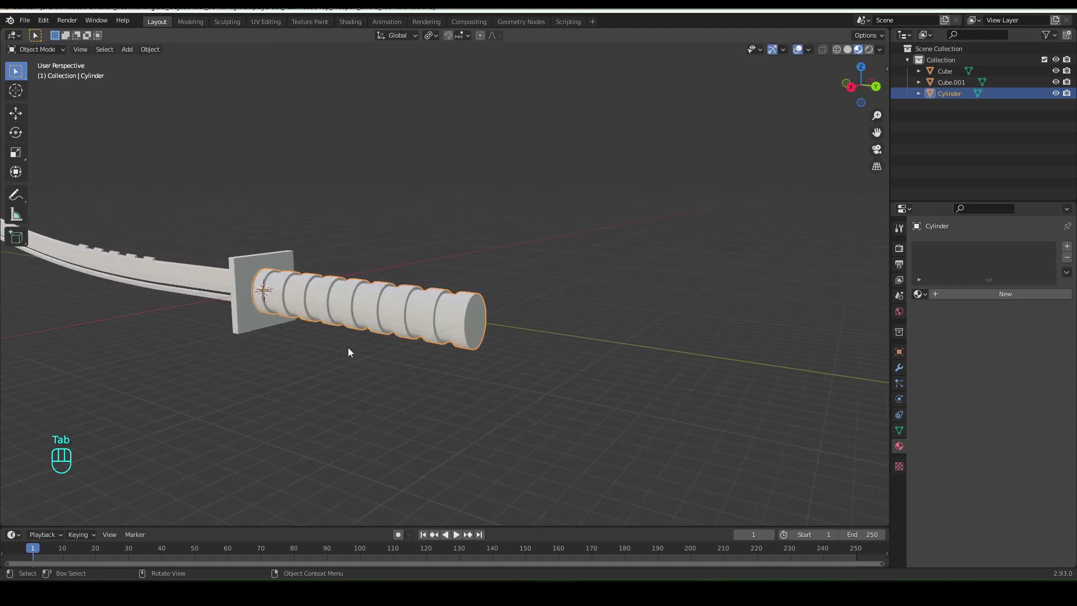
- Switch the viewport to Solid shading and return to a side view of the katana
left_click_drag(381, 346, 512, 323)
left_click_drag(466, 288, 558, 321)
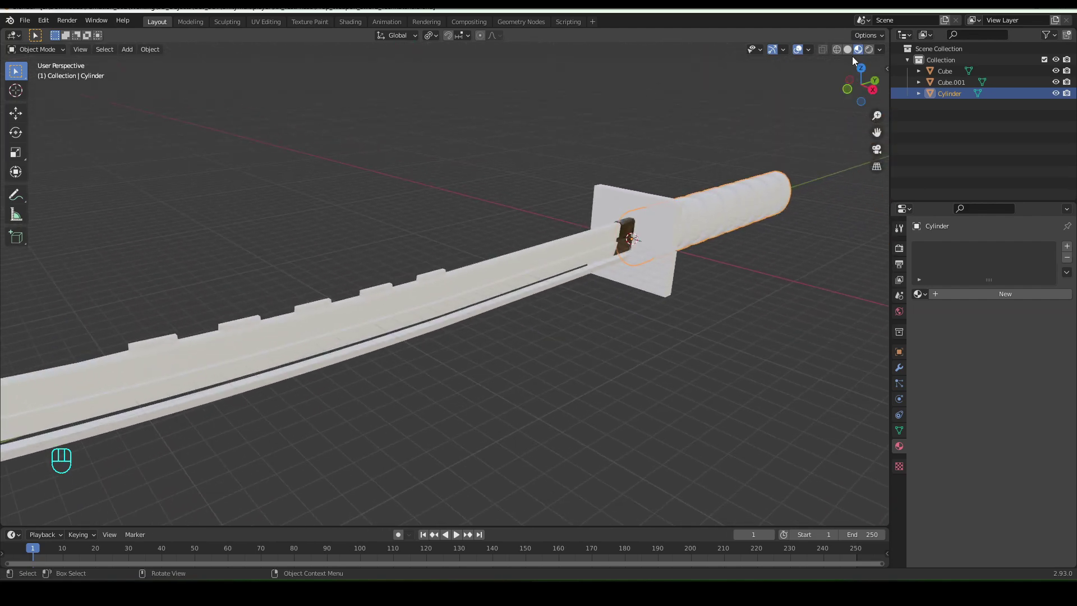
left_click(854, 57)
left_click_drag(563, 364, 418, 351)
left_click_drag(443, 347, 494, 343)
- Scale the ribbed handle down to about 0.95 so it fits against the guard
key("s")
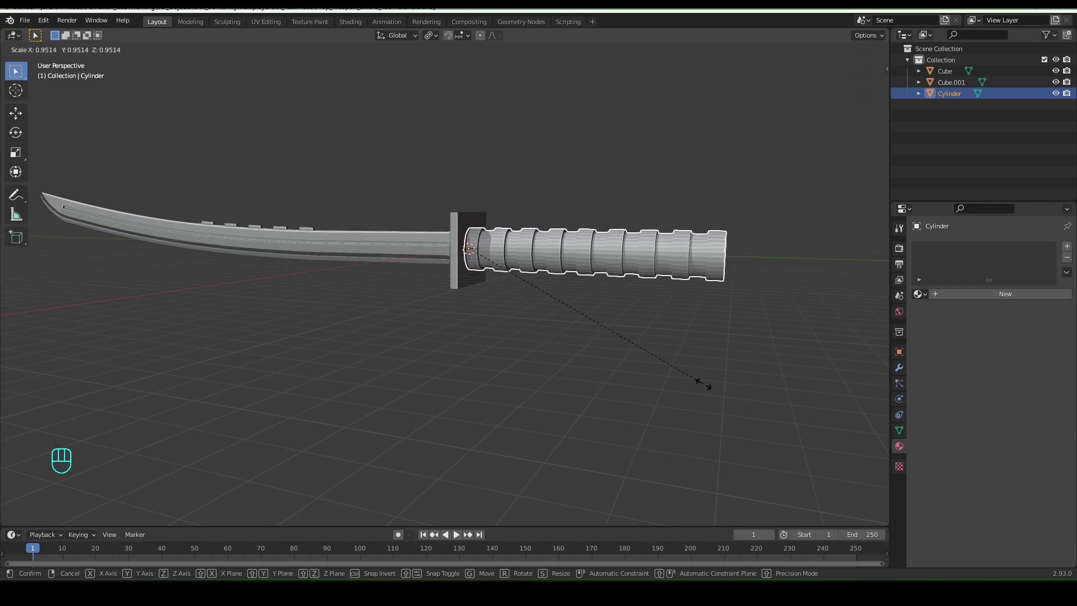
left_click_drag(705, 387, 550, 308)
left_click_drag(497, 318, 388, 423)
left_click_drag(404, 430, 432, 423)
left_click_drag(442, 386, 423, 353)
left_click(472, 297)
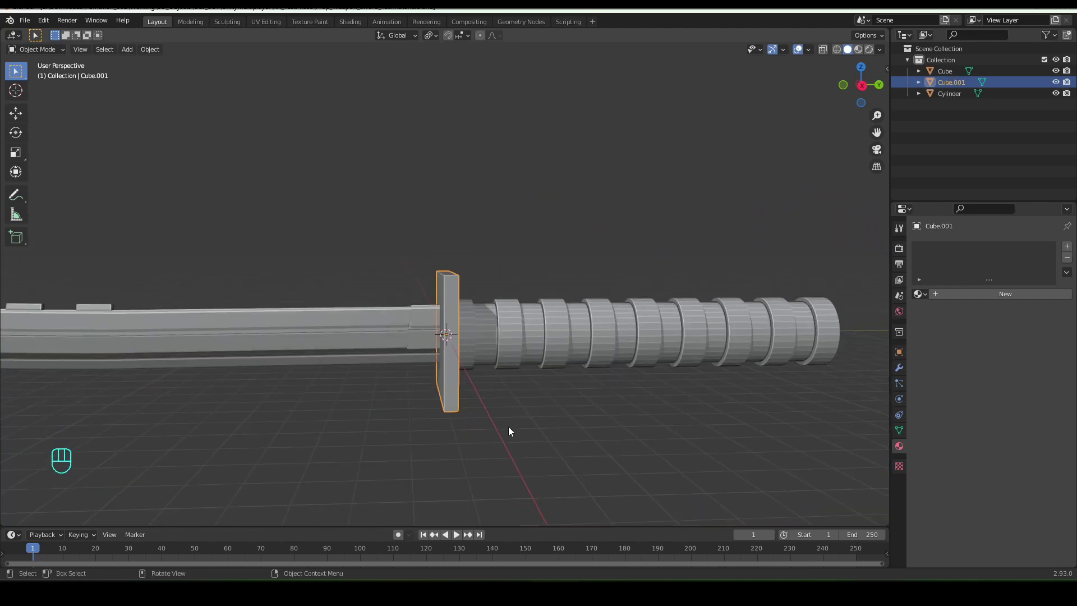
- Inset the guard's handle-side face and extrude it outward as a raised panel
left_click_drag(577, 434, 556, 424)
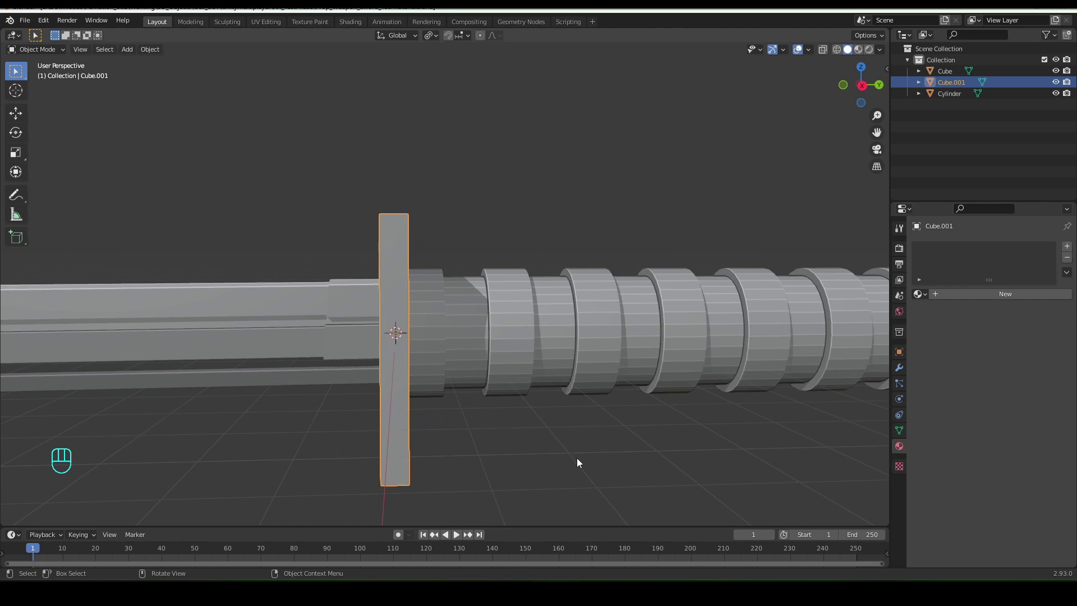
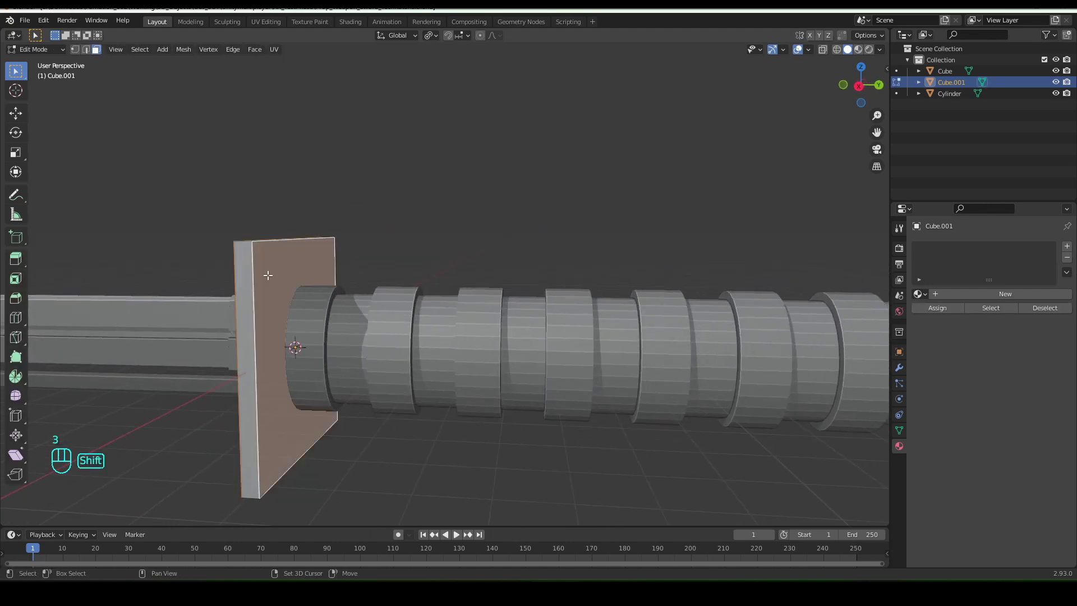
key("i")
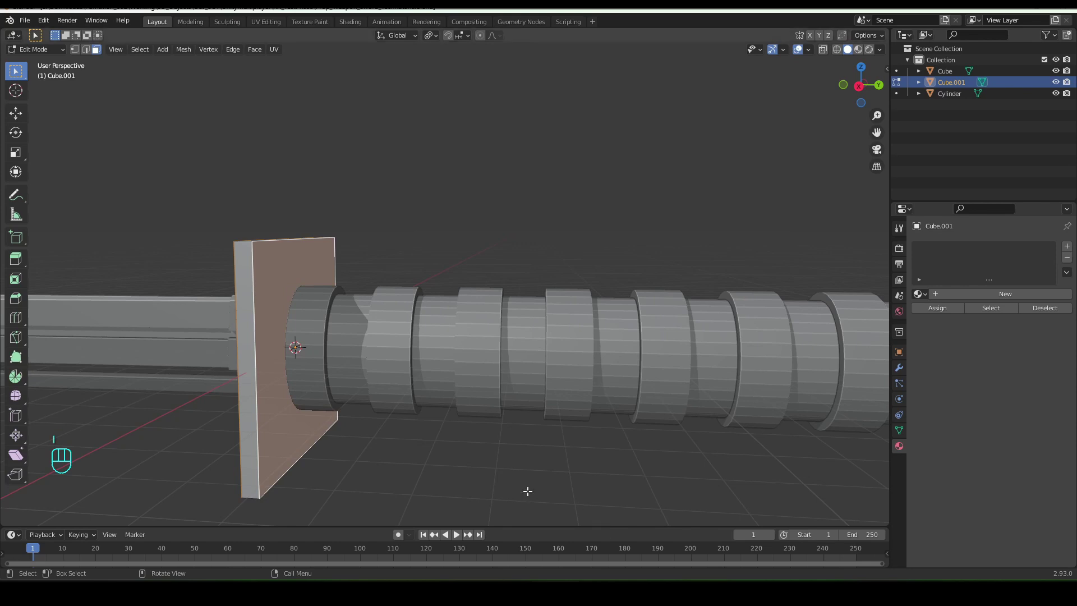
key("i")
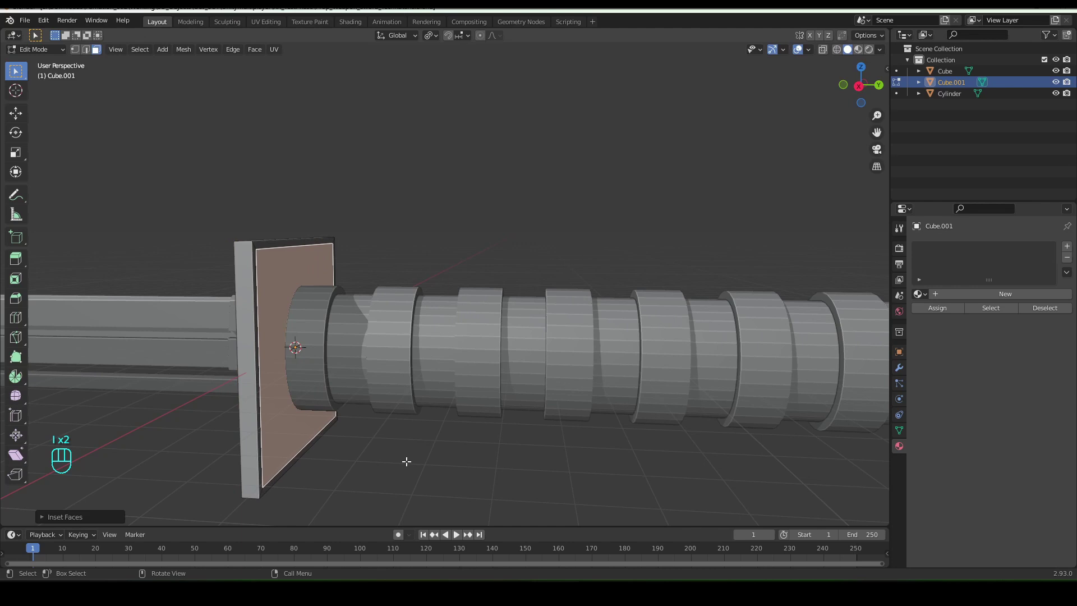
key("e")
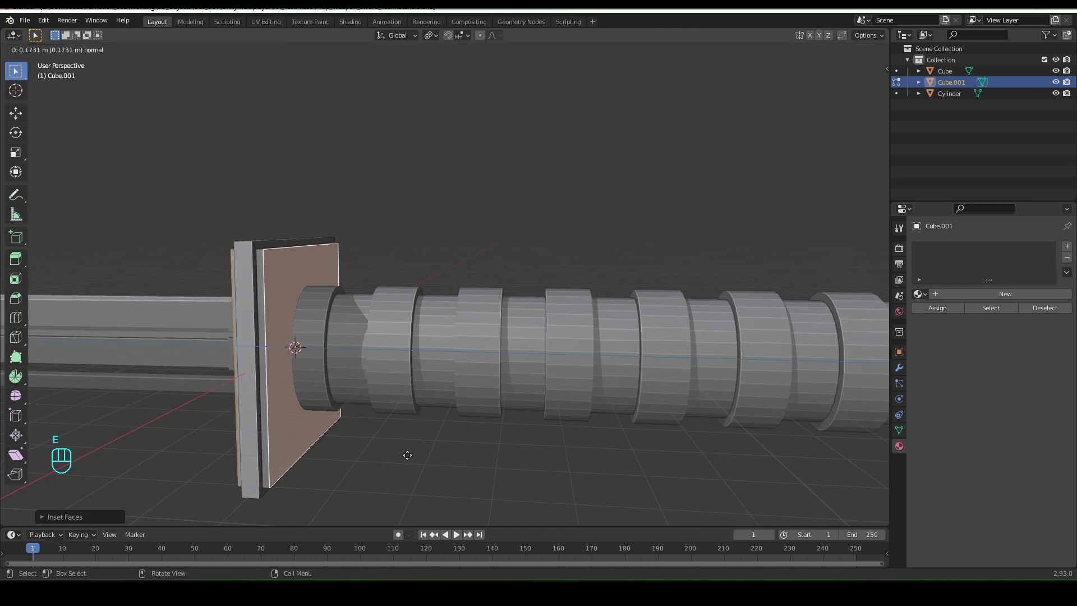
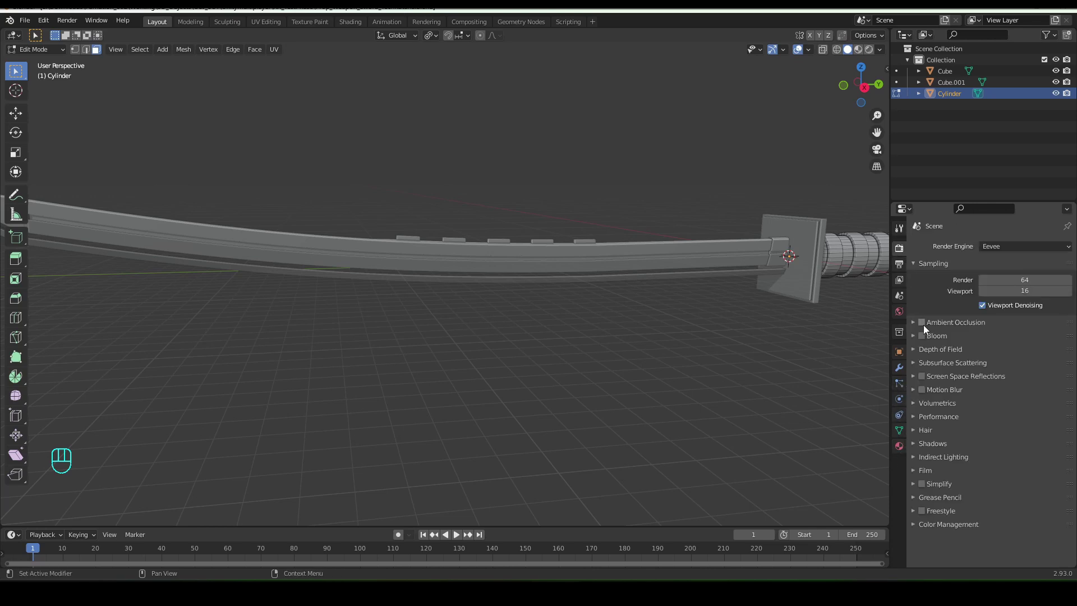
- Enable Ambient Occlusion with a larger distance, Bloom and Screen Space Reflections in Render Properties
left_click(925, 328)
left_click(926, 337)
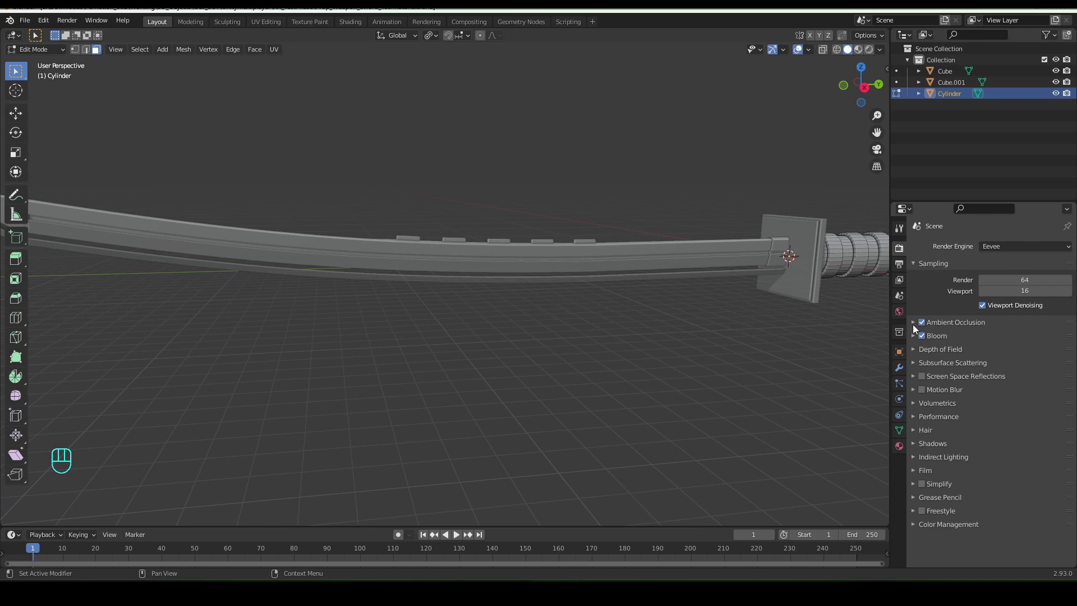
left_click(916, 328)
left_click(916, 328)
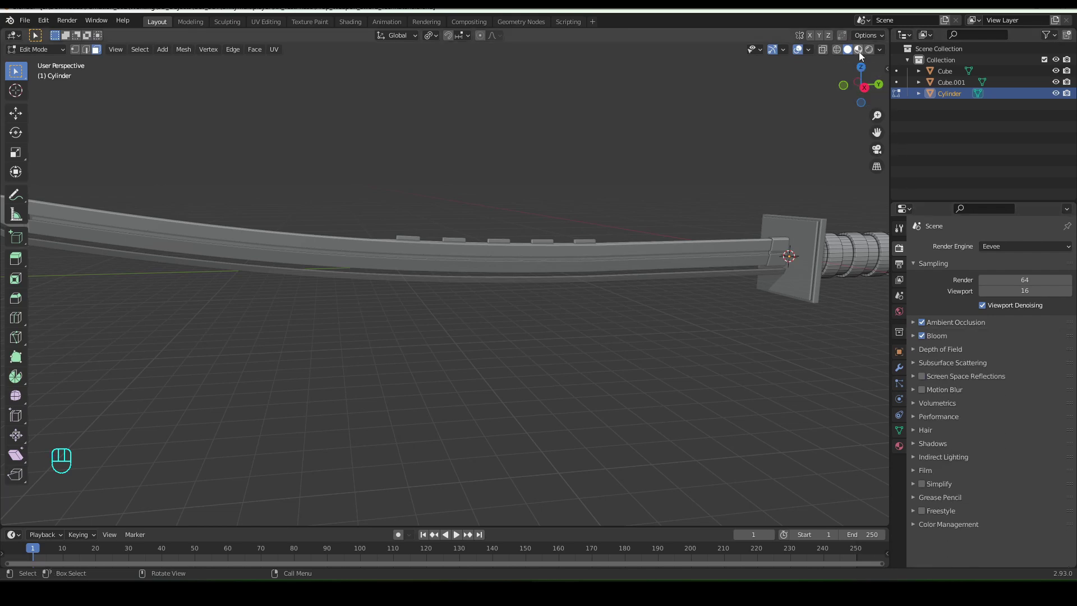
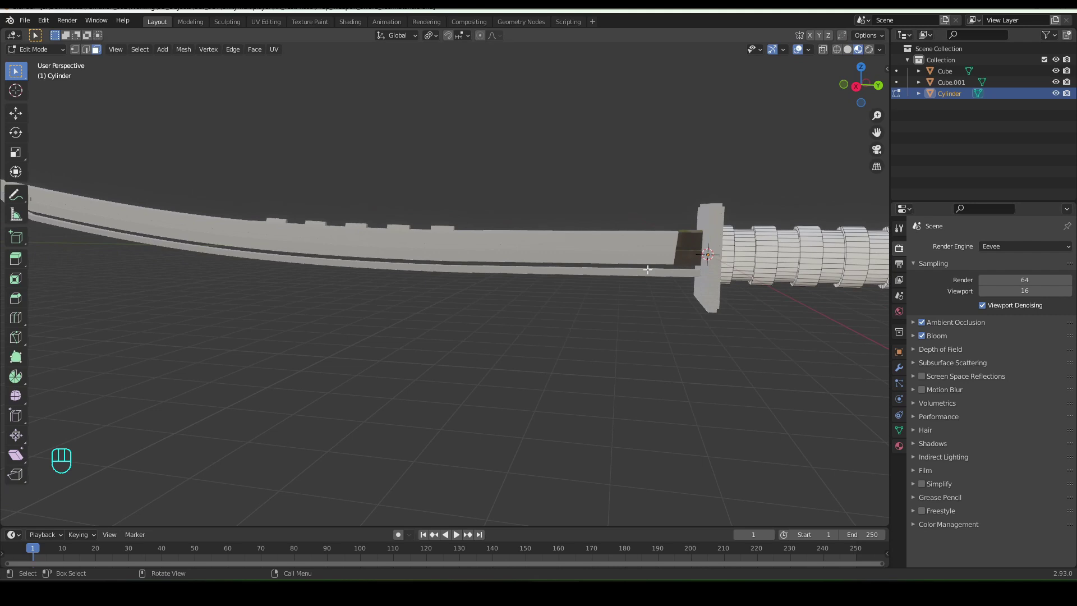
key("Tab")
left_click_drag(741, 344, 706, 342)
left_click(925, 324)
left_click(924, 325)
left_click(916, 329)
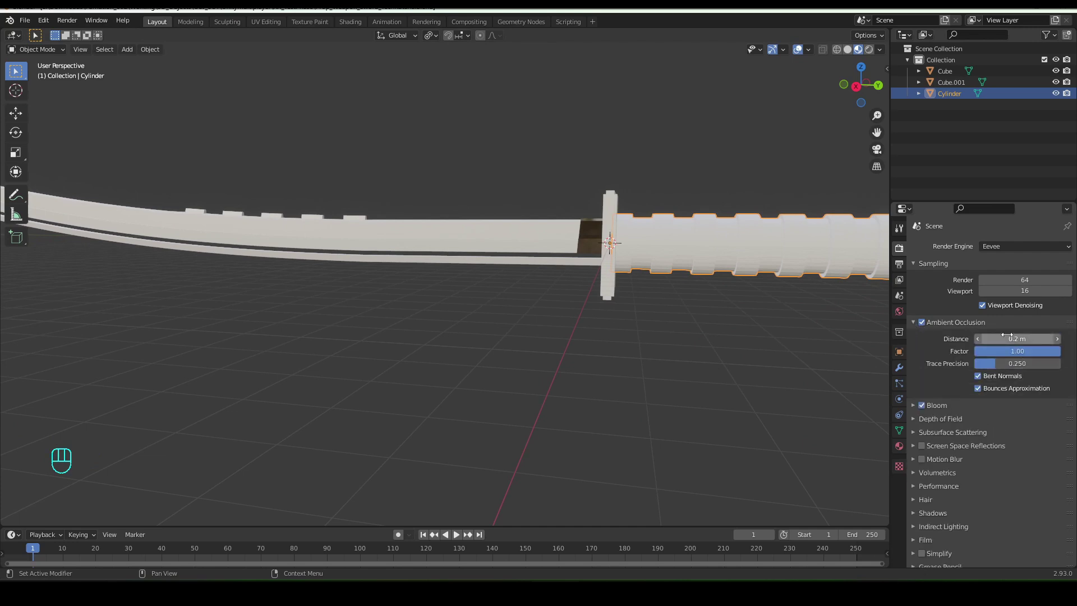
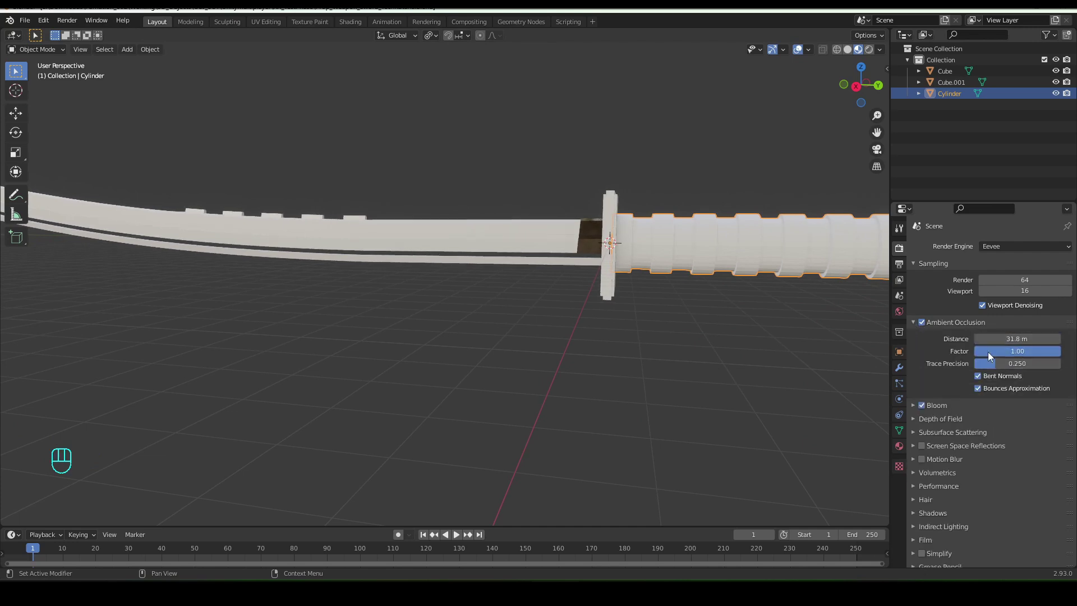
left_click(917, 324)
left_click(915, 341)
left_click(916, 342)
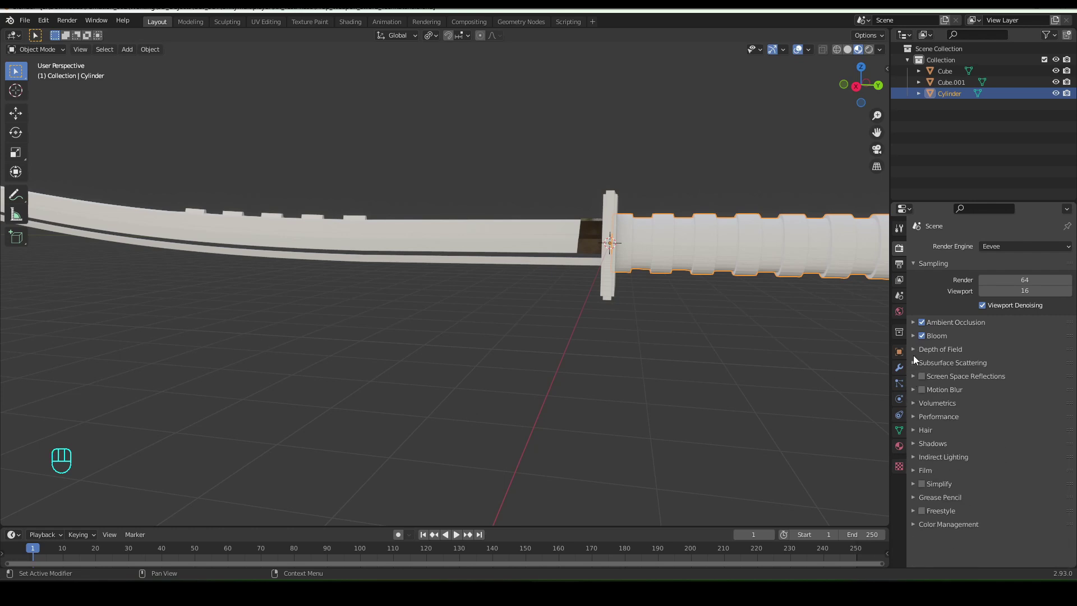
left_click(927, 382)
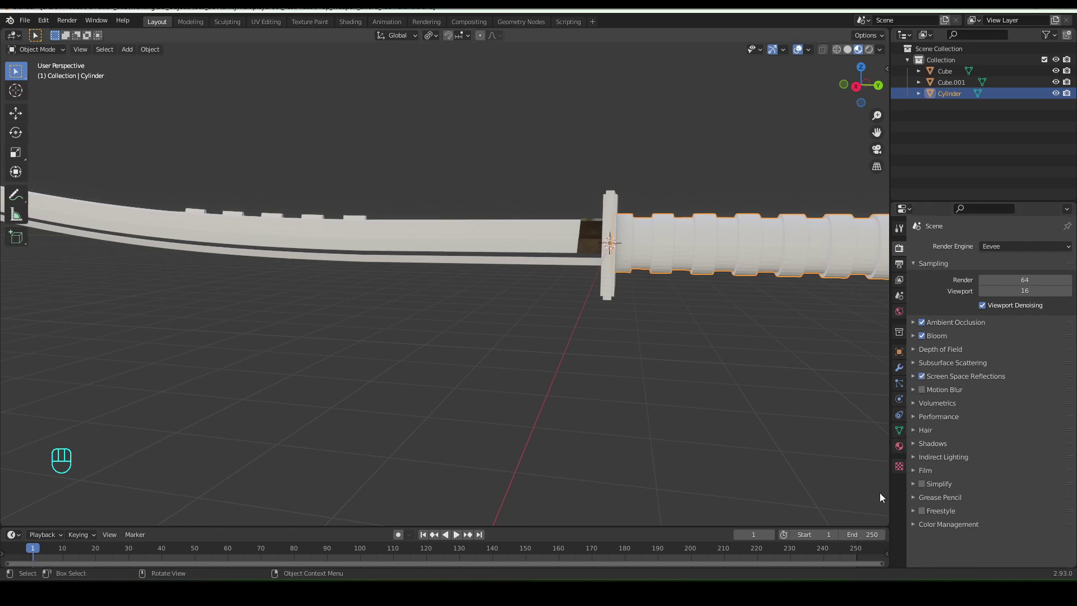
- Create a new material for the handle cylinder and rename it Grip
left_click_drag(516, 357, 570, 359)
left_click_drag(558, 323, 504, 331)
left_click(669, 314)
left_click(901, 452)
left_click(971, 300)
- Set the Grip base colour value near 0.03 and shade the handle smooth
left_click_drag(959, 255, 959, 251)
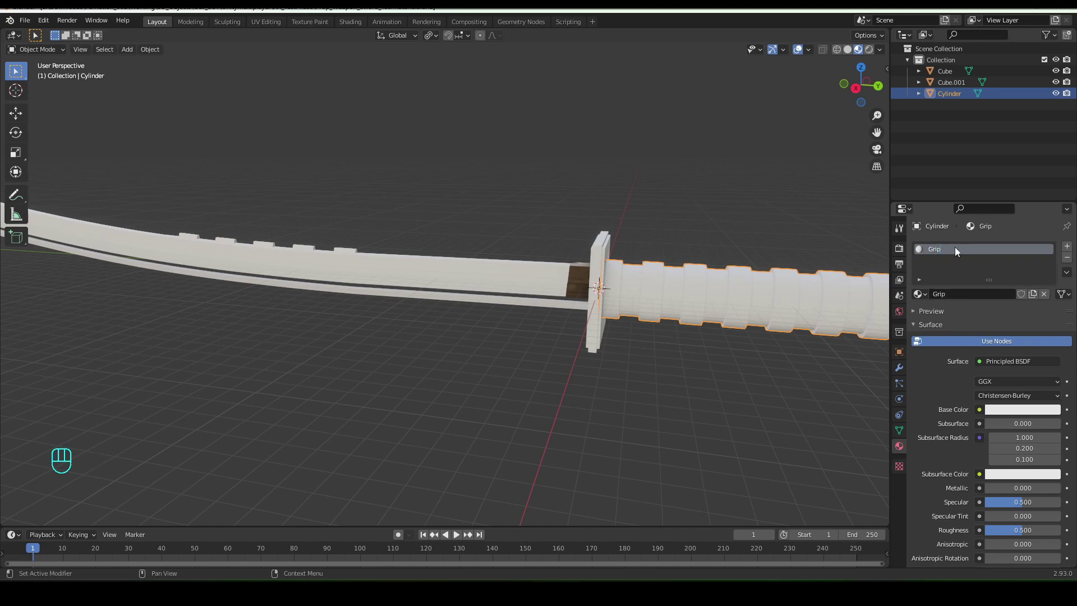
left_click(1012, 413)
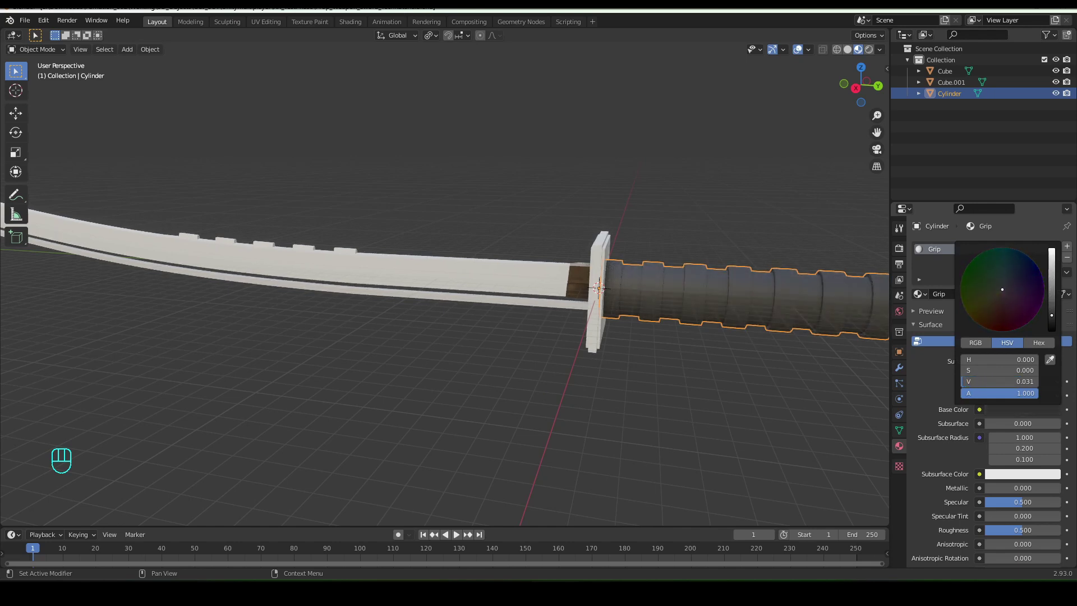
left_click_drag(751, 374, 605, 369)
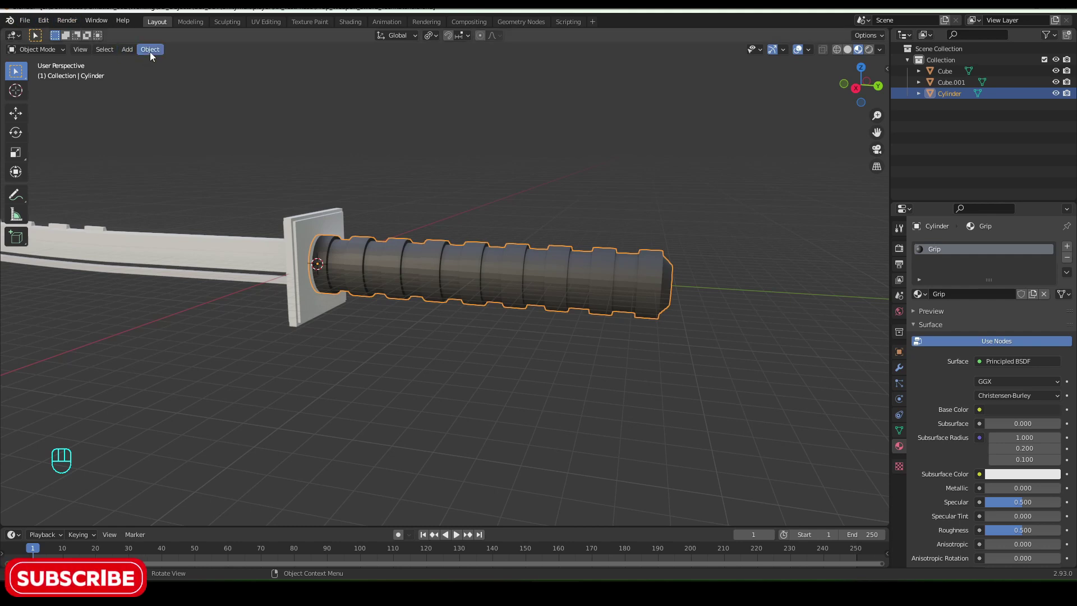
left_click_drag(153, 55, 174, 280)
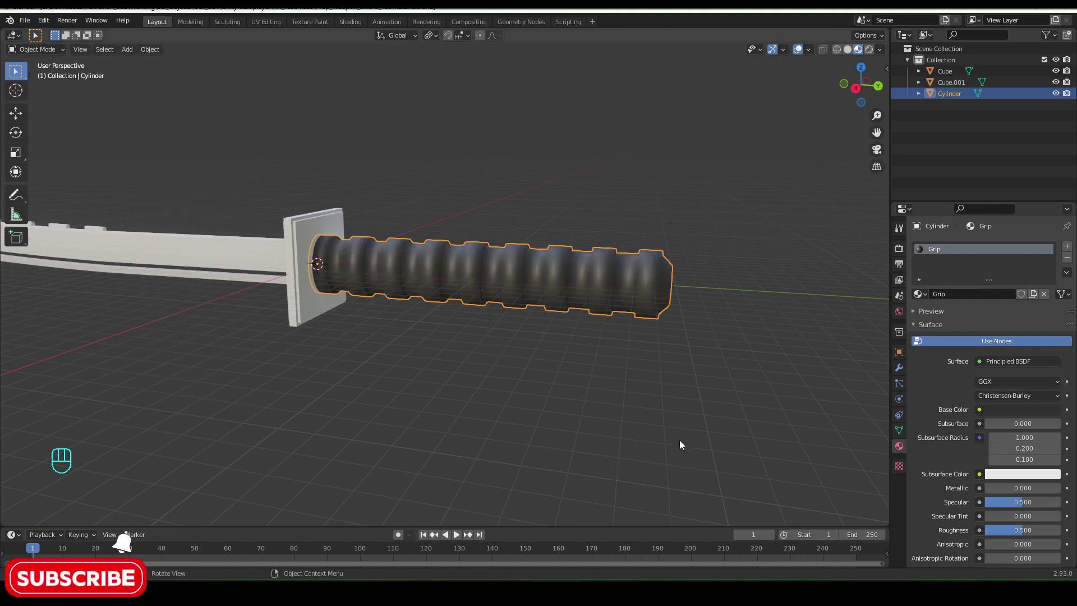
left_click(906, 432)
left_click(928, 444)
- Select the guard Cube.001 and give it a new material named Cuba
left_click_drag(980, 460, 532, 359)
left_click_drag(532, 358, 526, 357)
left_click_drag(516, 348, 620, 385)
left_click(556, 262)
left_click(903, 449)
left_click(943, 261)
left_click(966, 300)
left_click_drag(950, 249, 951, 249)
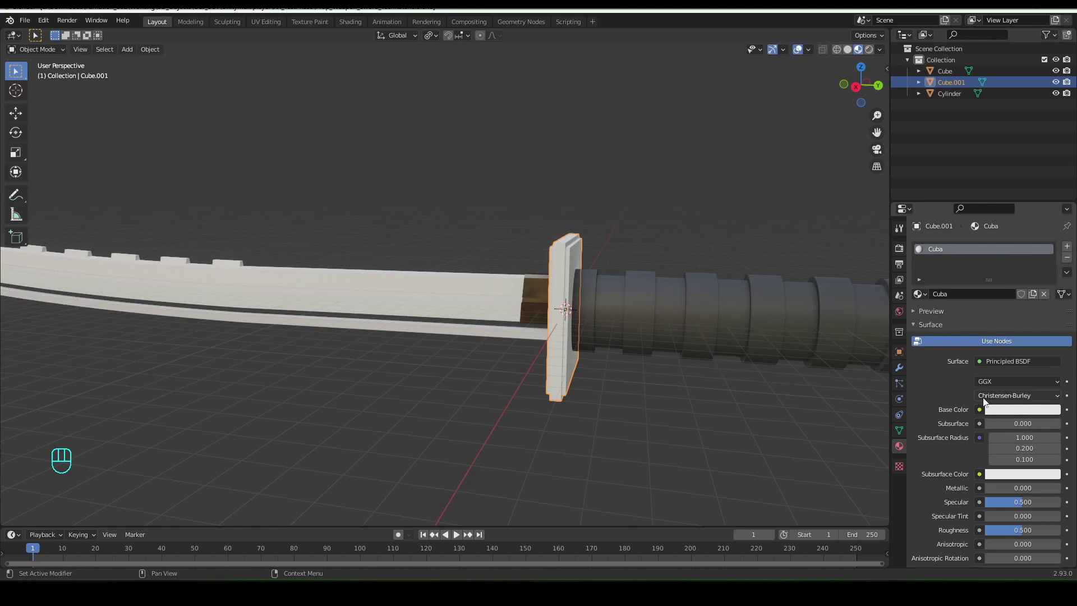
- Make the Cuba guard material dark with Metallic 0.243
left_click(996, 414)
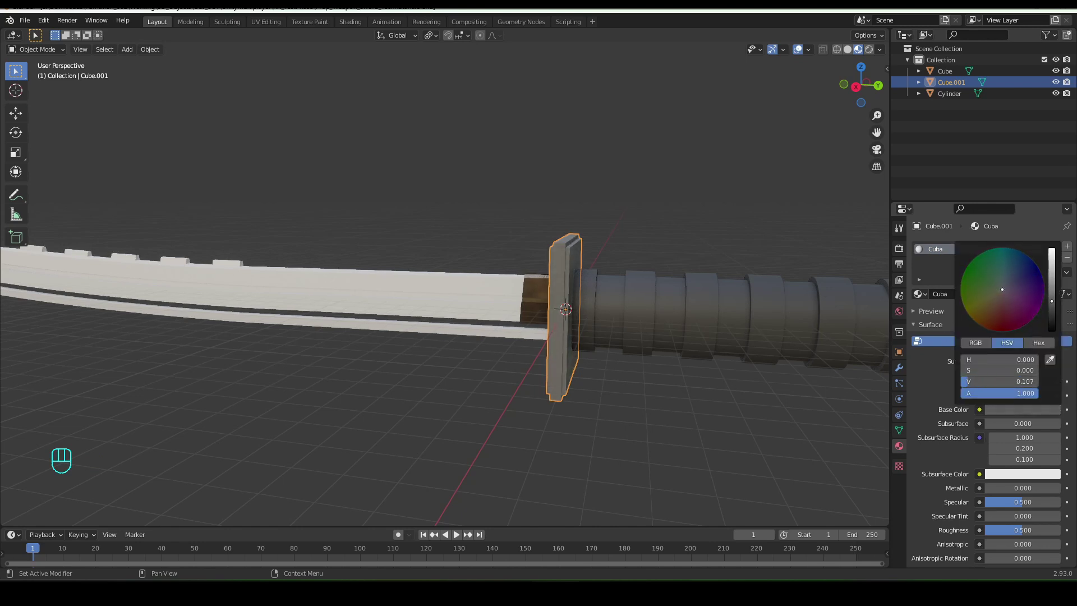
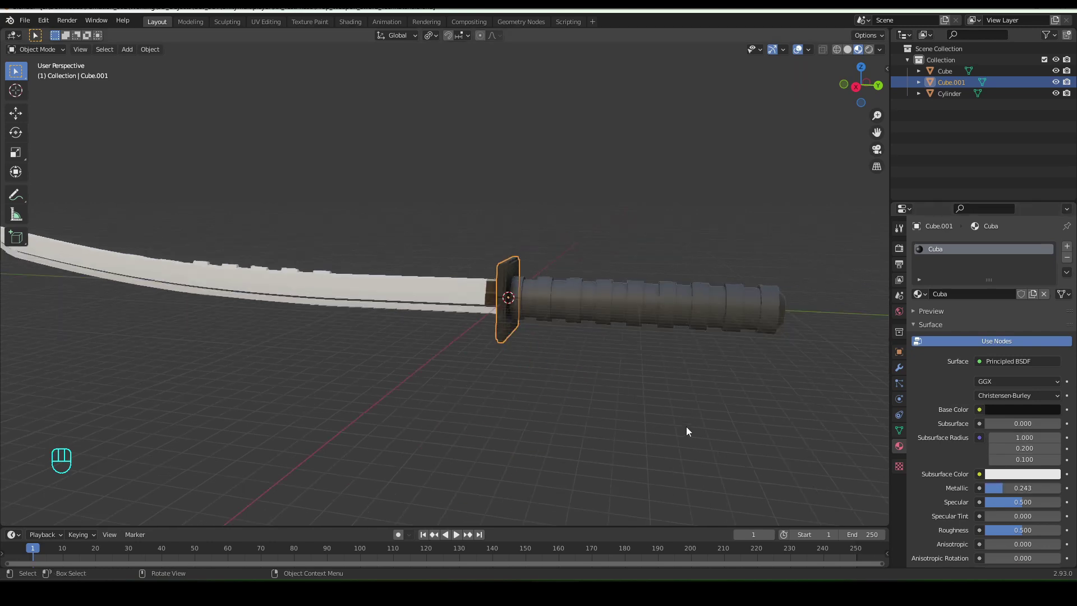
left_click_drag(602, 407, 600, 407)
left_click(496, 373)
- Select the blade and set its BladeBase material base colour almost black
left_click_drag(391, 323, 395, 306)
left_click_drag(409, 298, 391, 301)
left_click_drag(372, 294, 415, 289)
left_click_drag(488, 244, 947, 252)
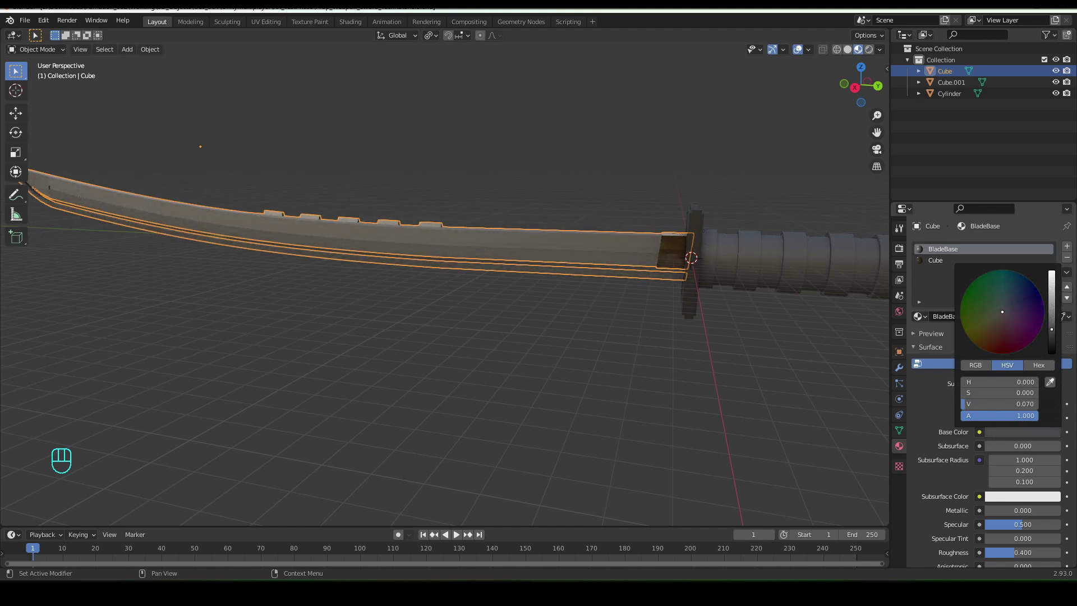
- Confirm the blade's darker colour and frame the whole blade in view
left_click(595, 352)
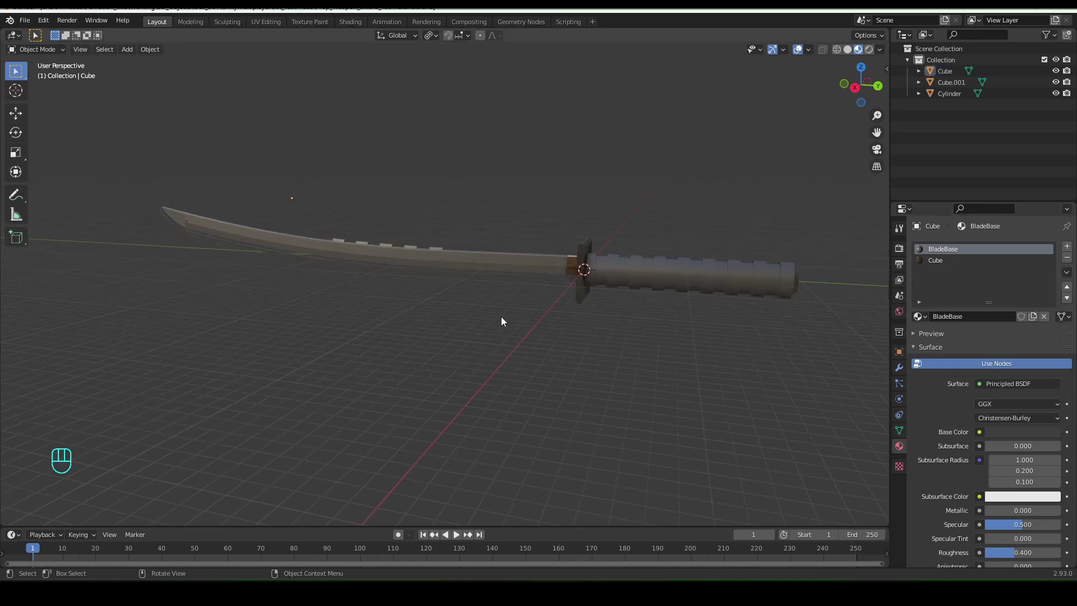
left_click_drag(491, 310, 517, 313)
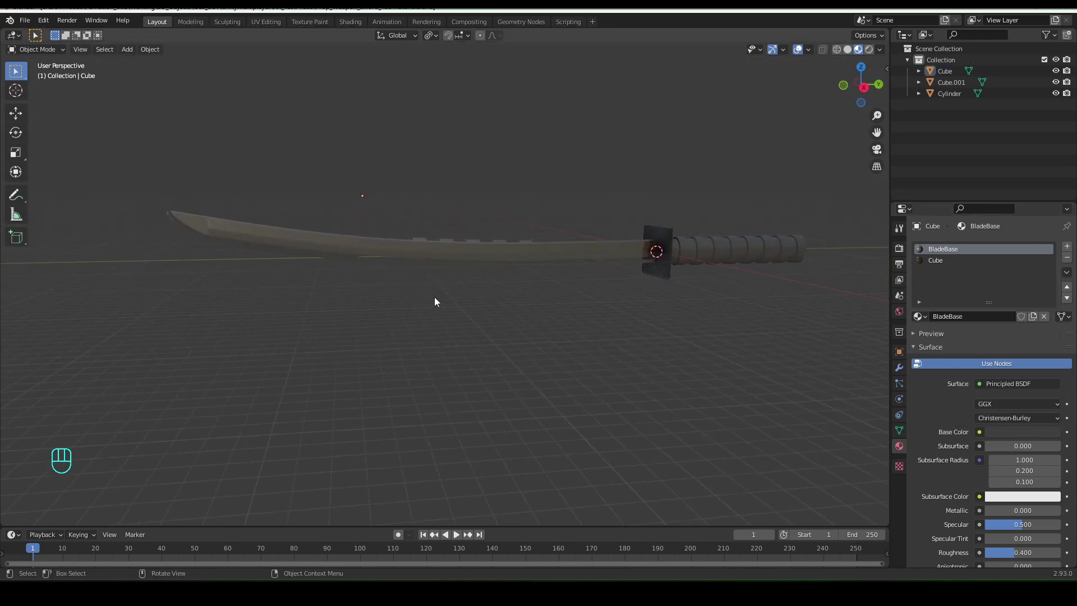
left_click_drag(444, 298, 353, 306)
- Select the blade's lower edge strip and create a new white material BladeLight2 for it
key("Tab")
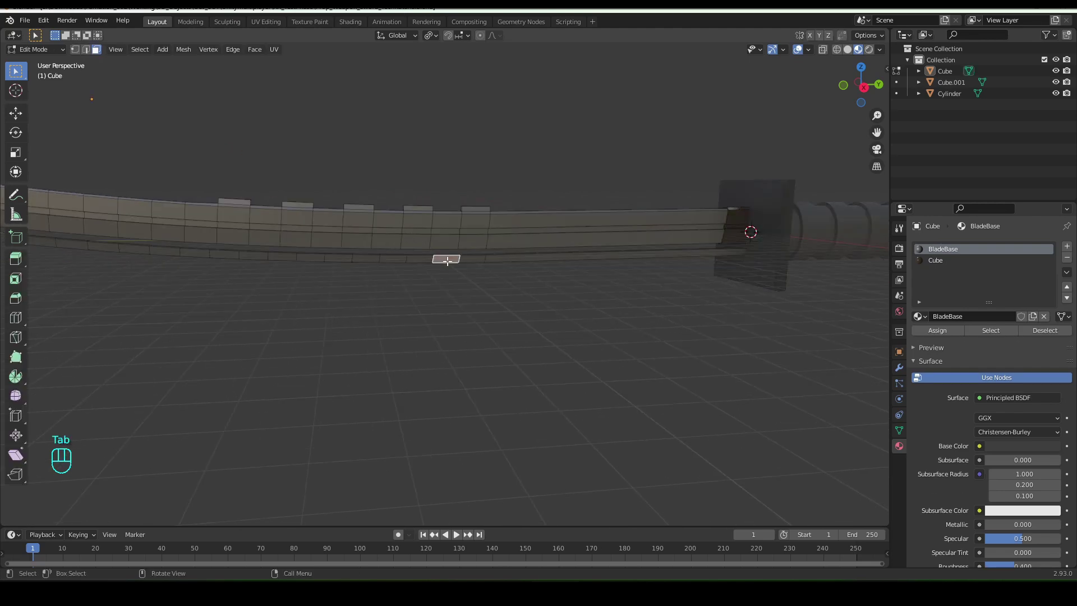
key("ctrl+l")
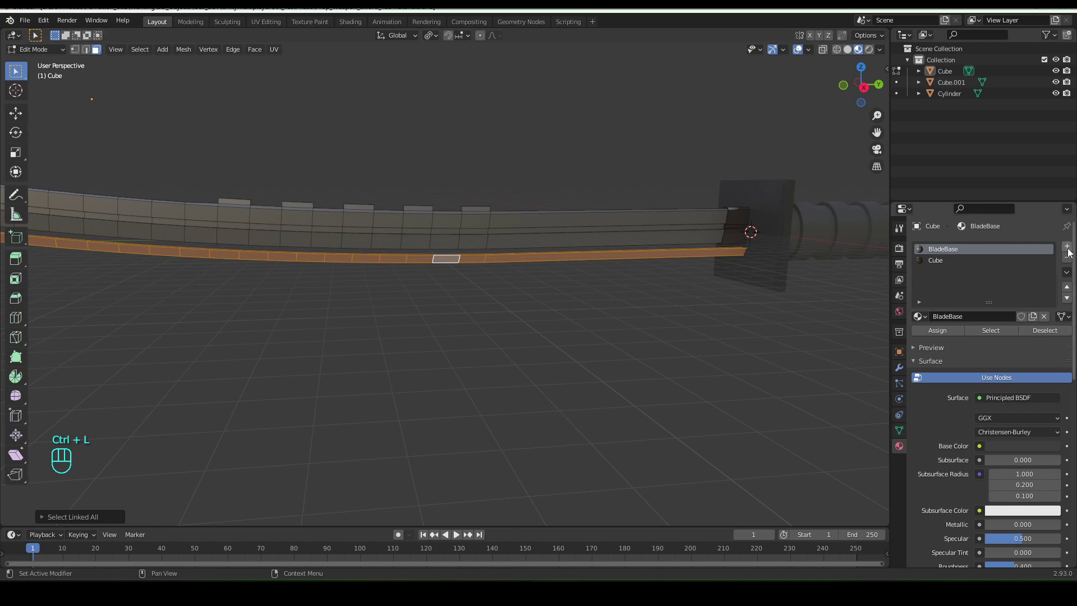
left_click(1070, 252)
left_click(990, 321)
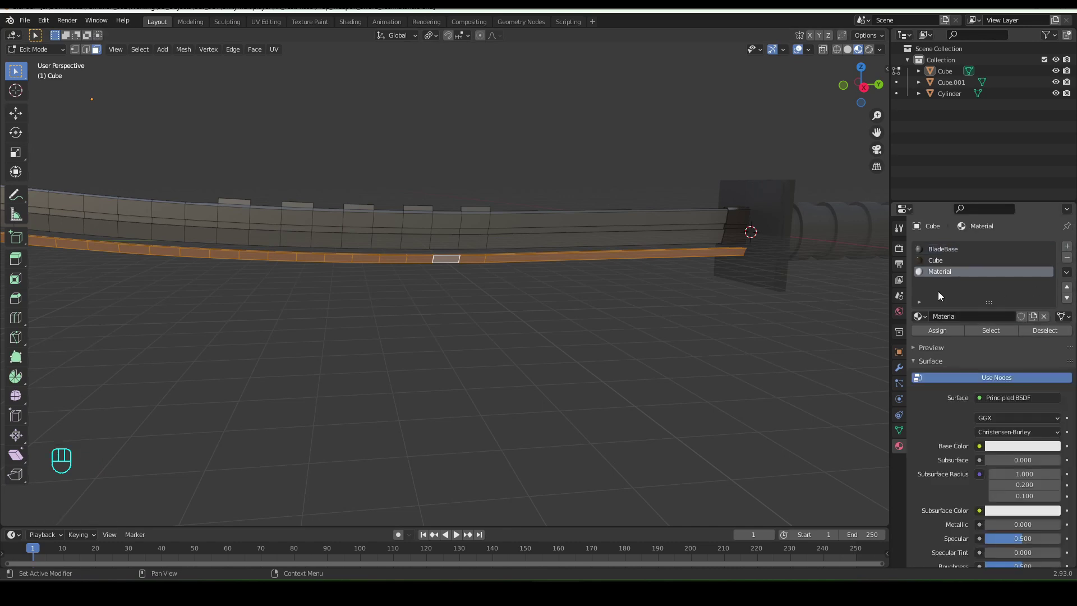
left_click_drag(936, 271, 956, 295)
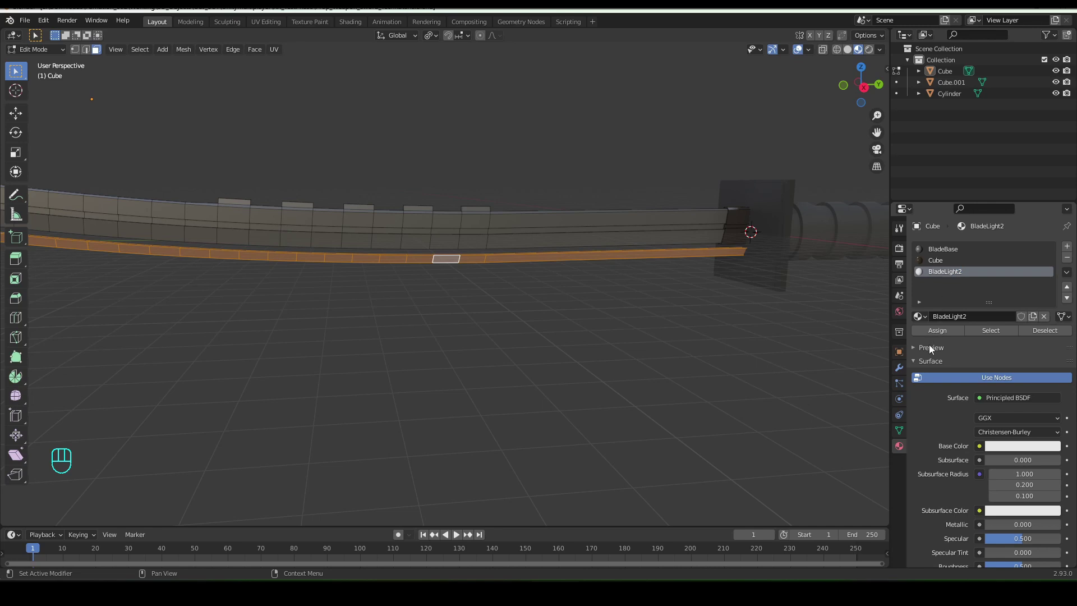
- Assign BladeLight2 to the edge faces, move its slot up, and return to Object Mode
left_click(938, 335)
left_click(1068, 290)
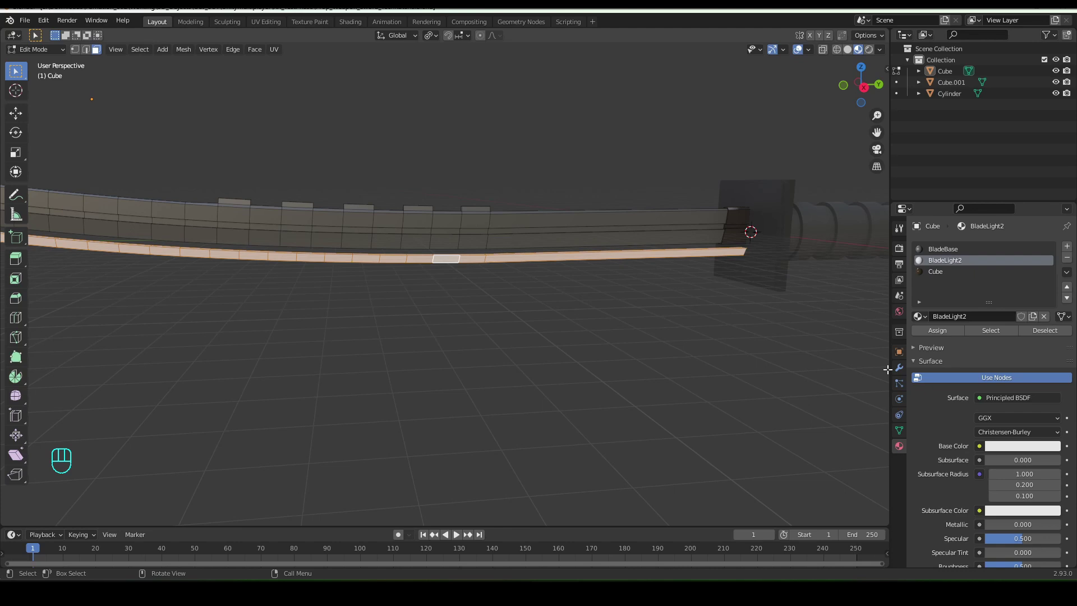
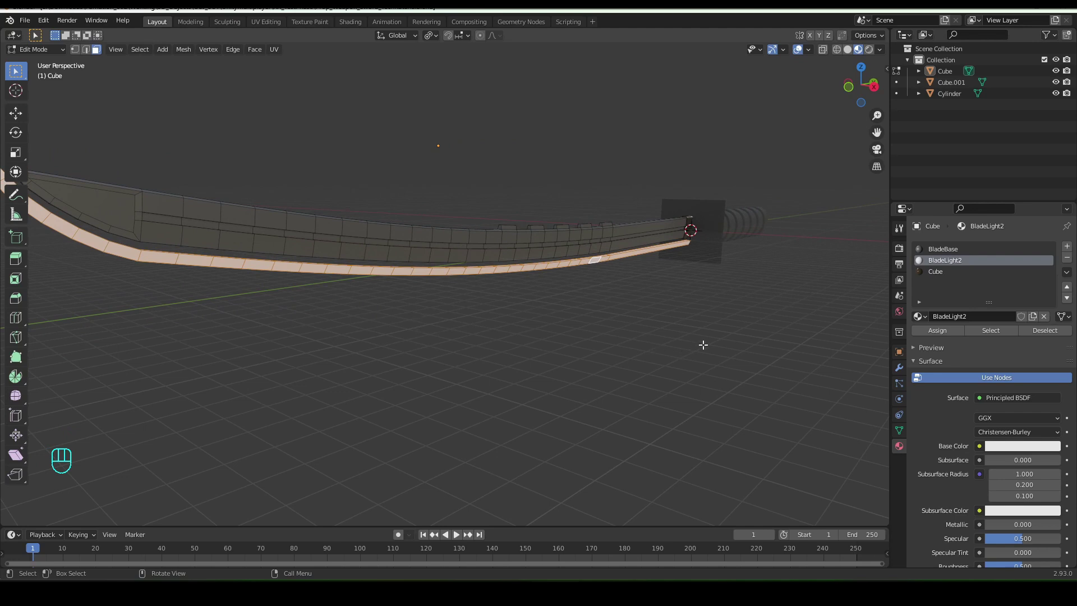
key("Tab")
left_click_drag(581, 327, 522, 317)
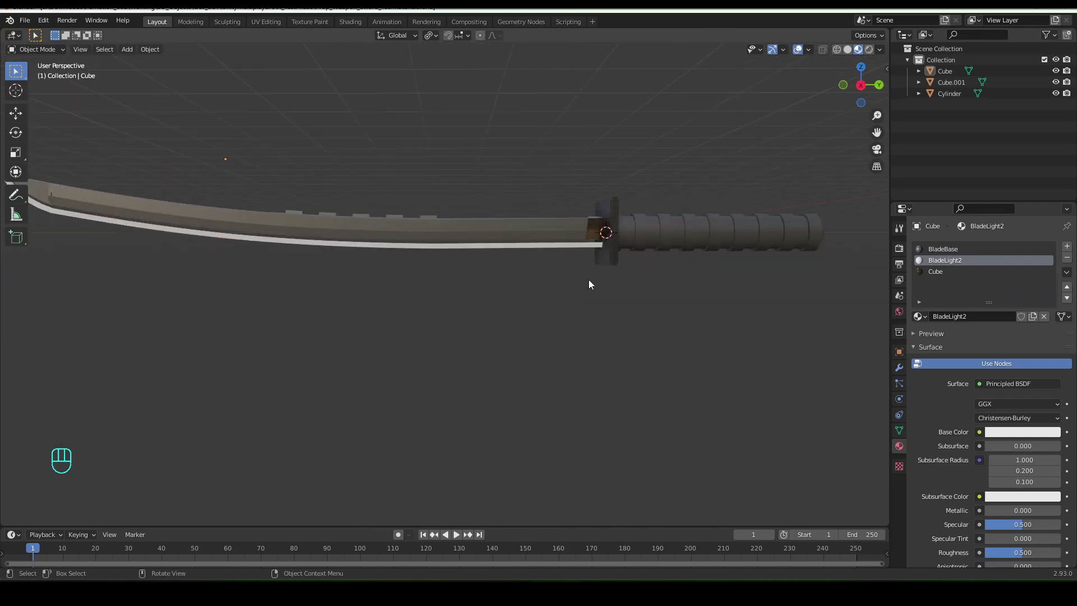
left_click_drag(558, 290, 577, 293)
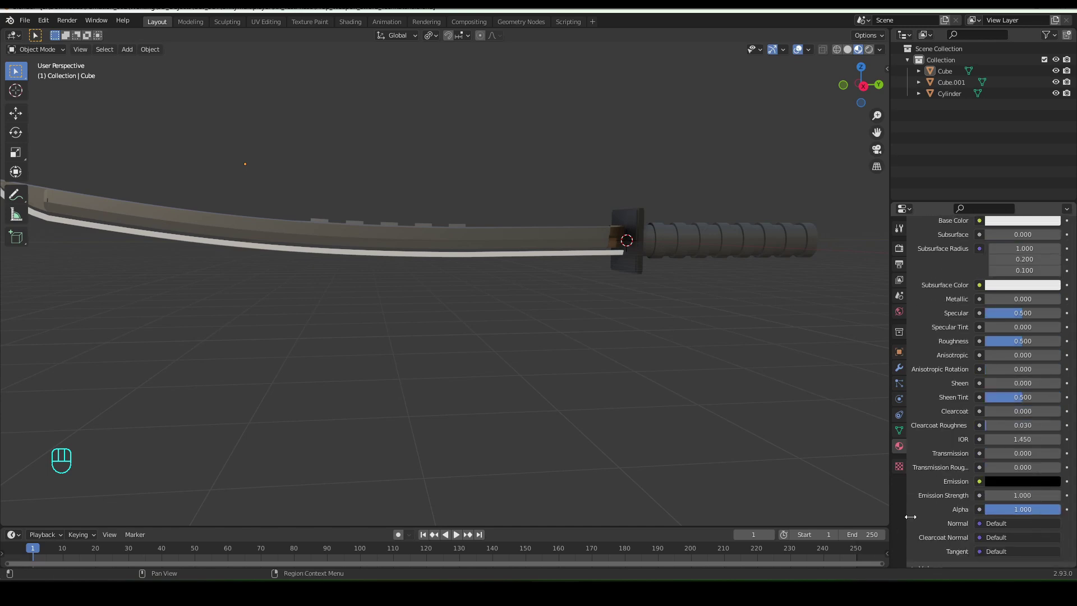
- Begin choosing the emission colour of the BladeLight2 edge material
left_click(1021, 484)
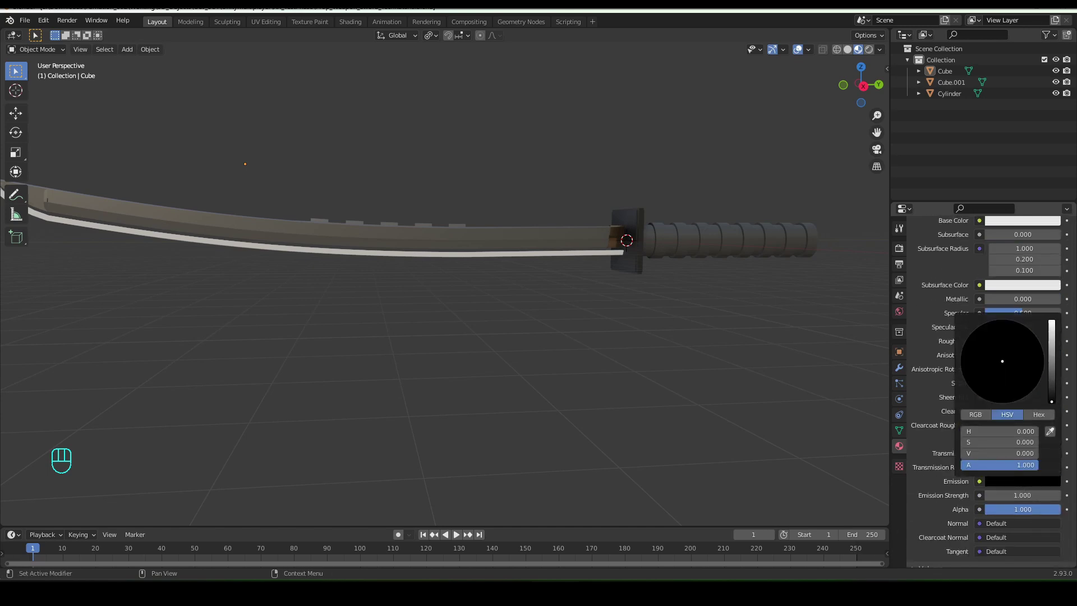
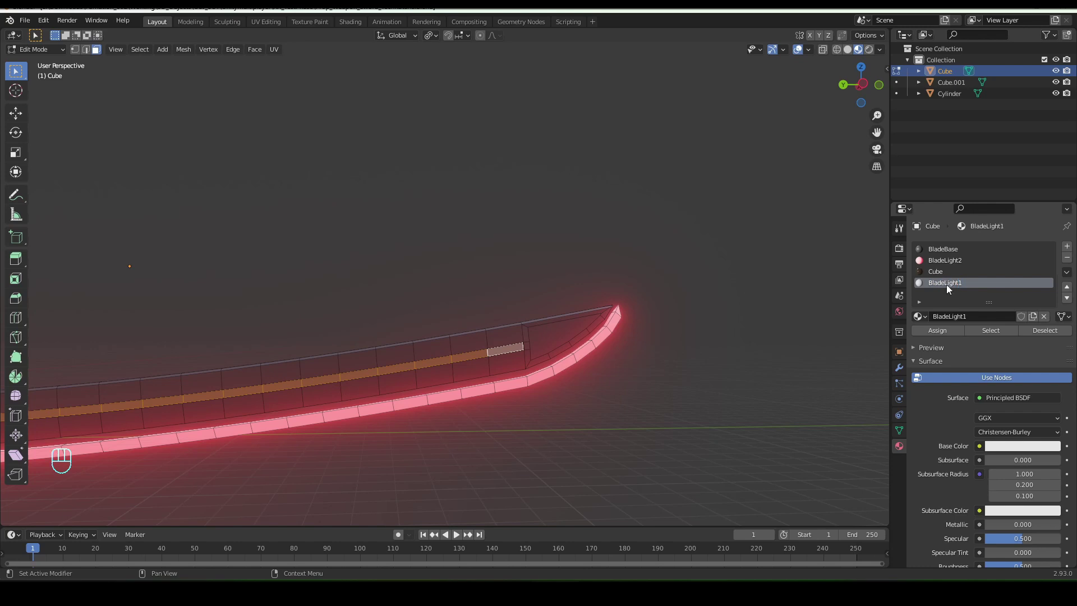
- Assign BladeLight1 to the inner stripe faces and move its slot higher in the material list
left_click(945, 333)
left_click(1071, 290)
left_click(1074, 294)
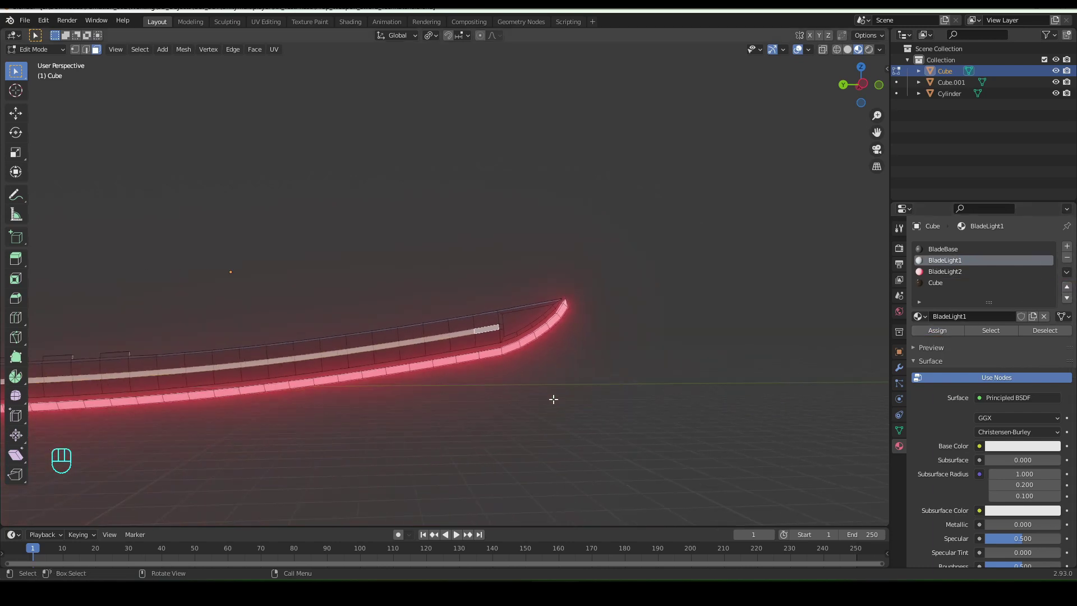
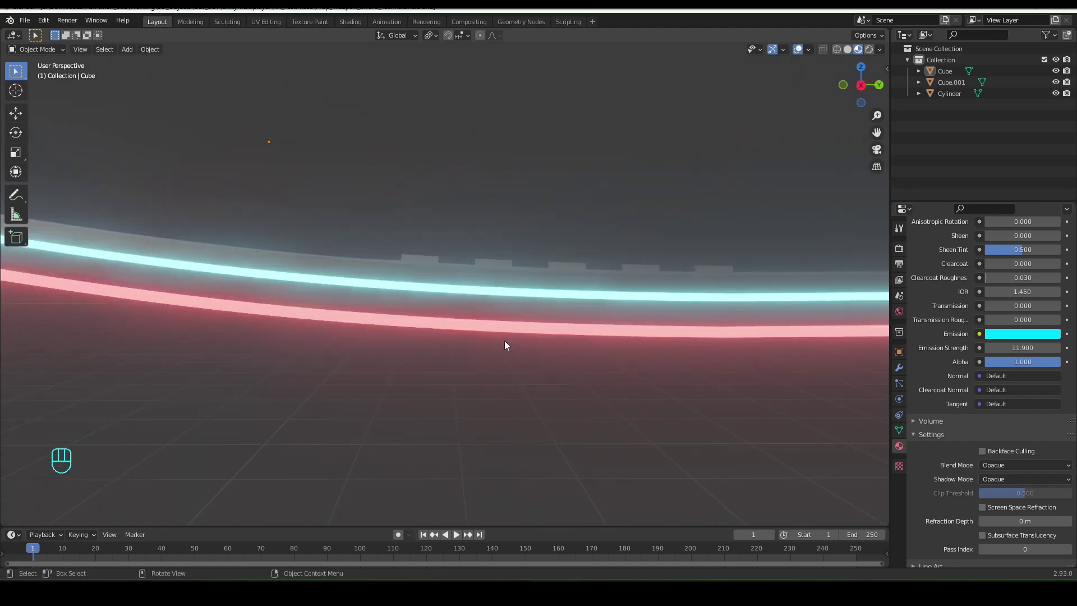
- Apply all transforms to every katana part and save the file
left_click_drag(432, 362, 388, 367)
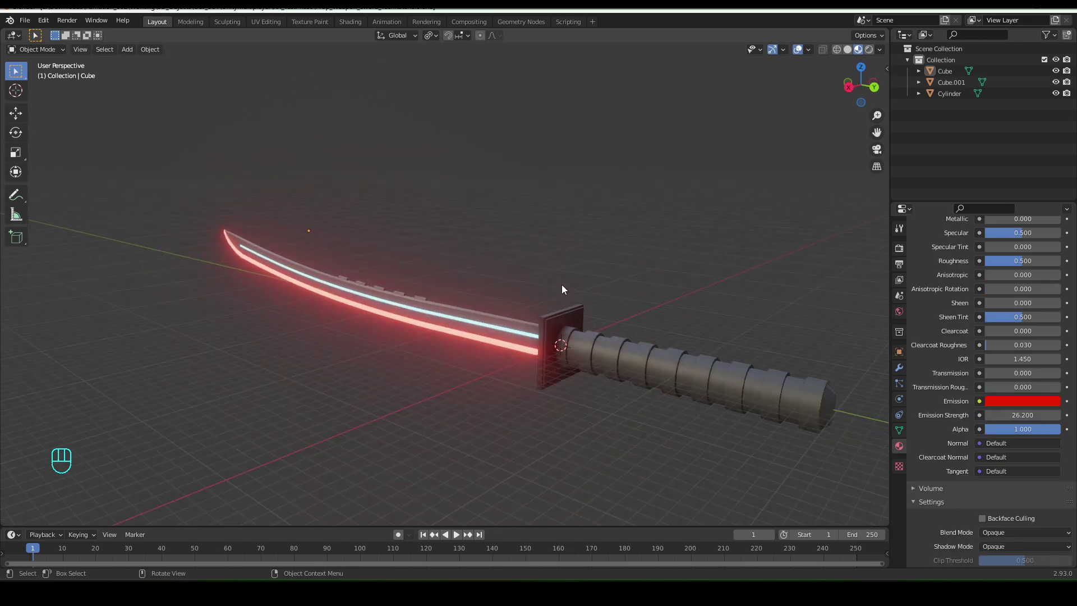
key("a")
key("ctrl+a")
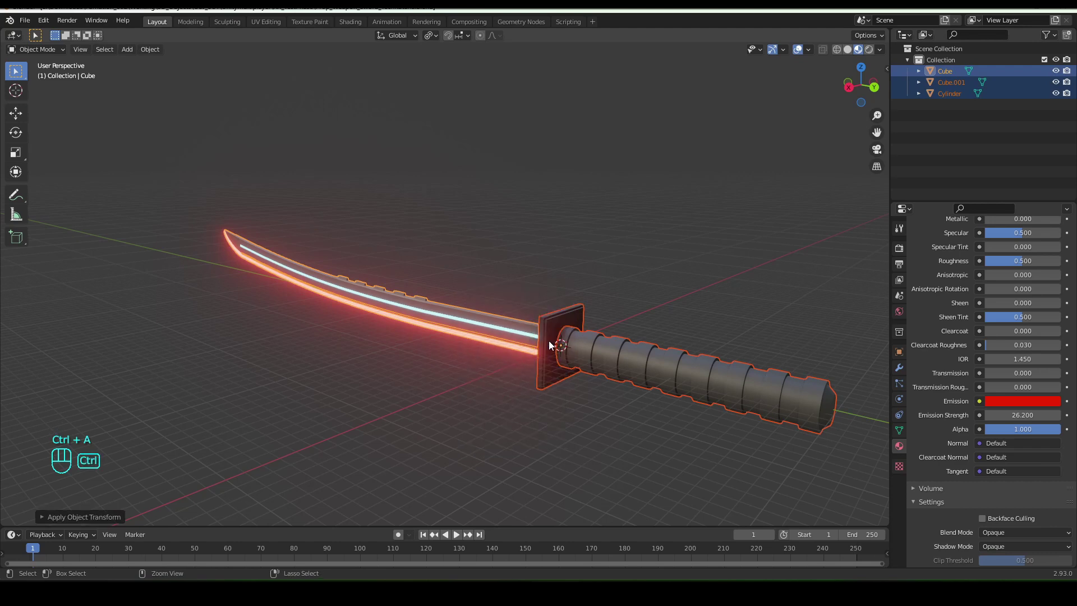
key("ctrl+s")
- Orbit around the katana and select the guard
left_click_drag(479, 380, 529, 373)
left_click_drag(535, 340, 510, 325)
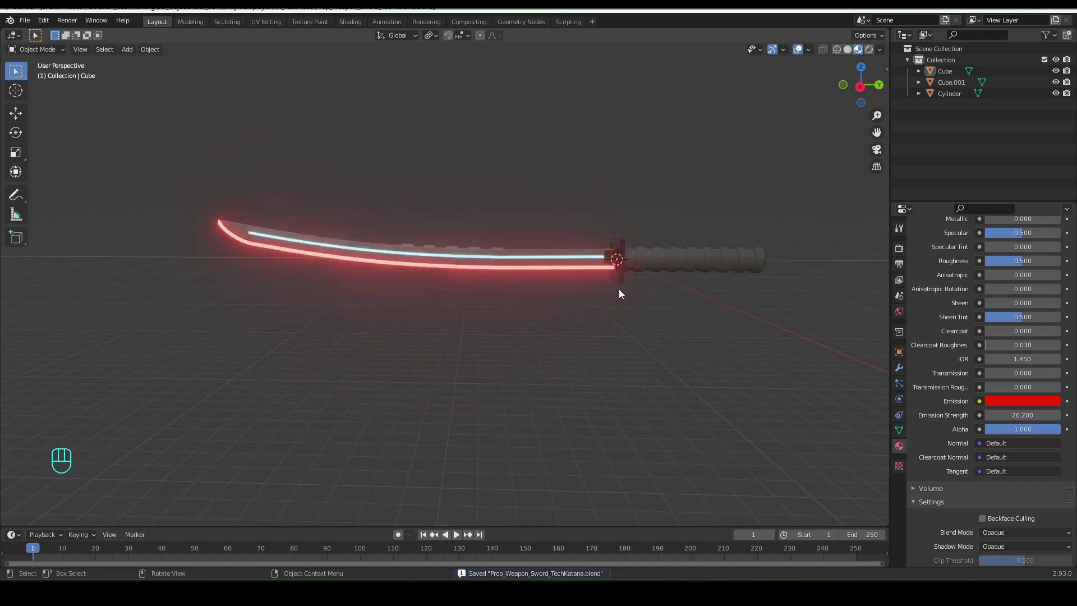
left_click_drag(604, 298, 520, 317)
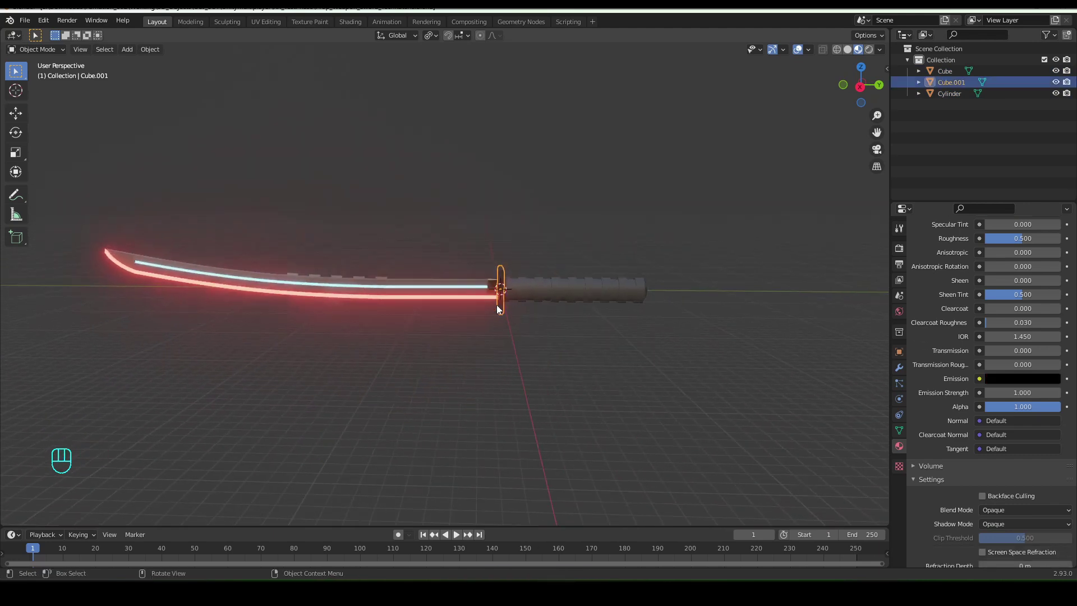
- Join all parts into one object with the guard active and enable Auto Smooth normals
key("a")
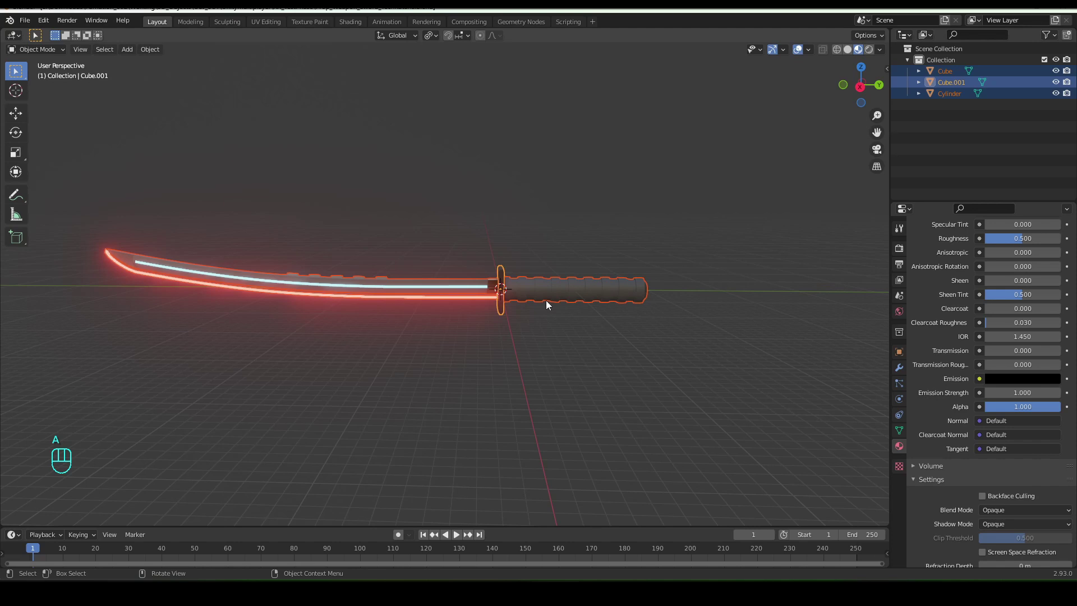
key("ctrl+j")
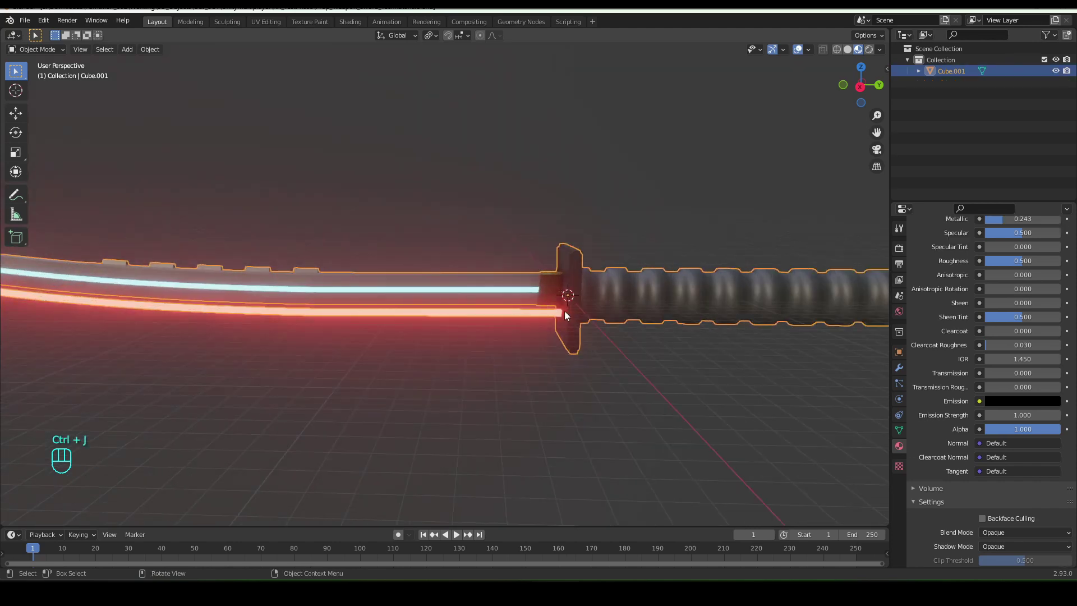
left_click(899, 434)
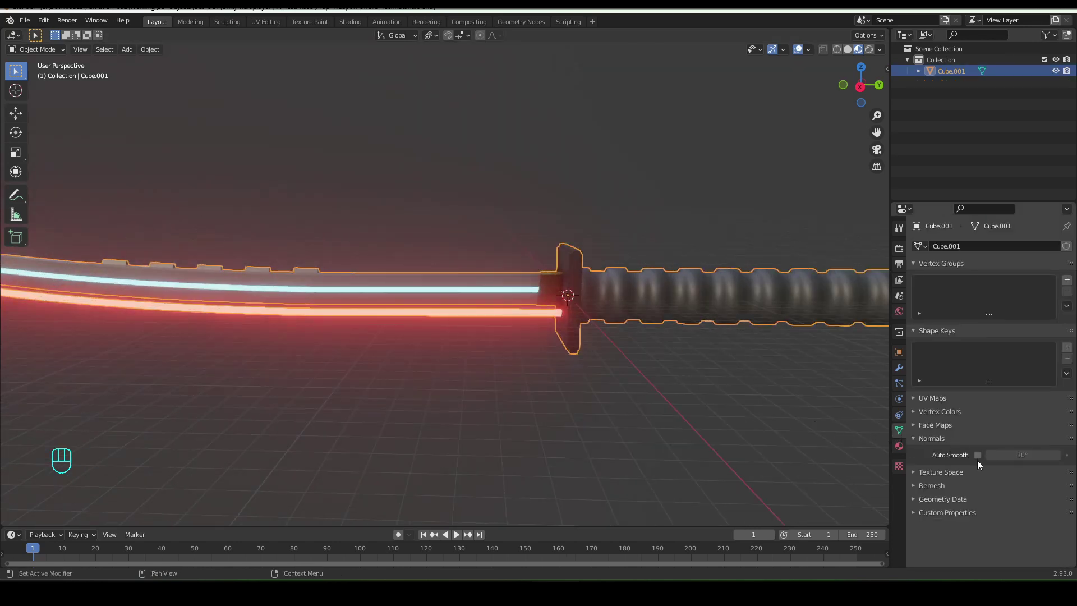
left_click(983, 459)
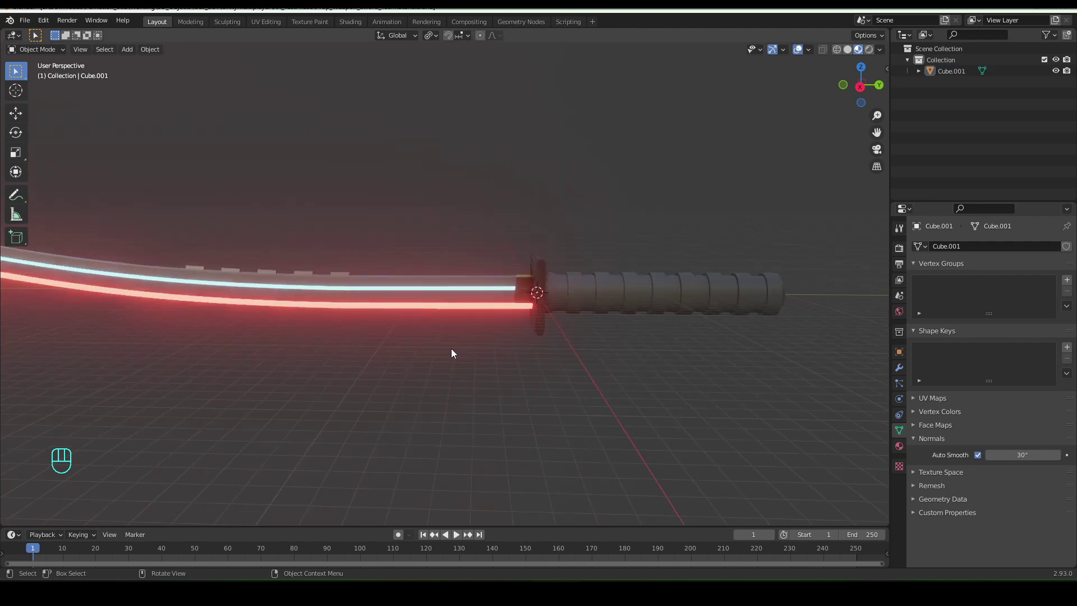
left_click_drag(302, 344, 332, 344)
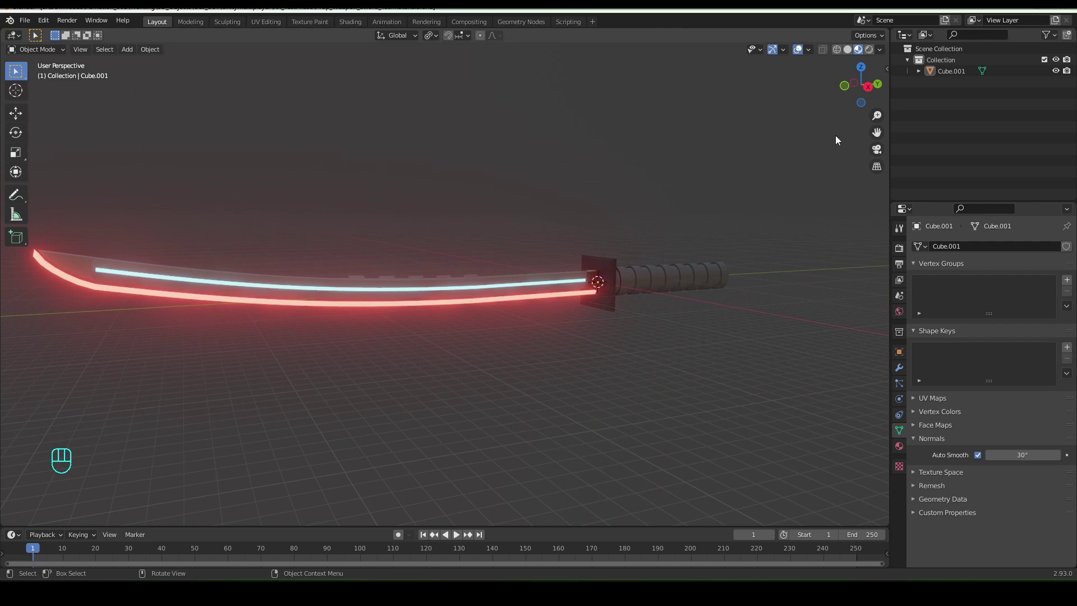
- Rename the joined object TechKatana and trackball-rotate it toward upright
left_click(960, 77)
left_click_drag(959, 77, 965, 82)
key("r")
key("r")
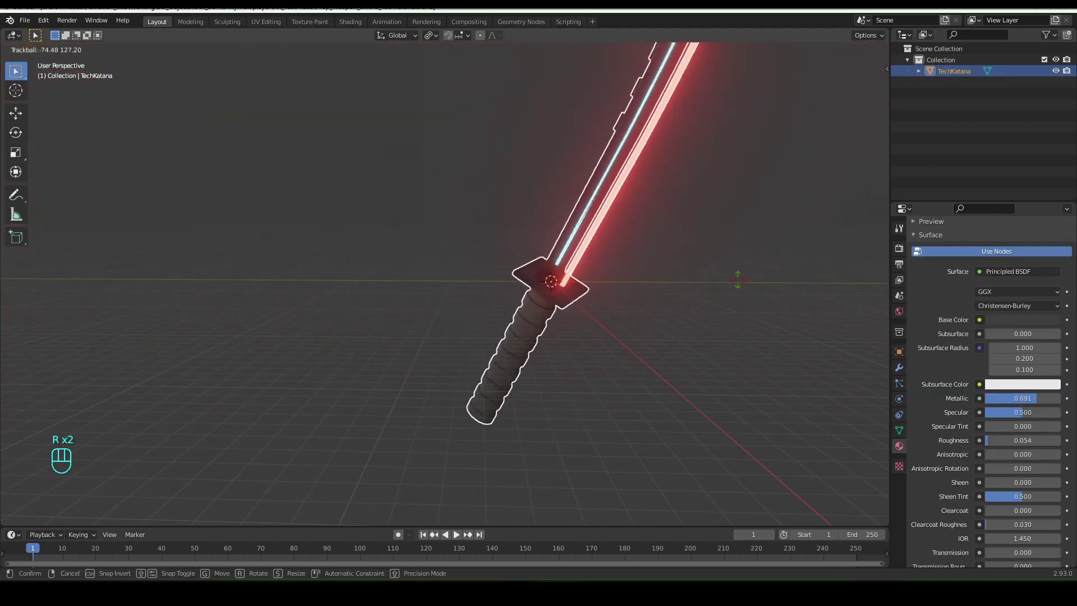